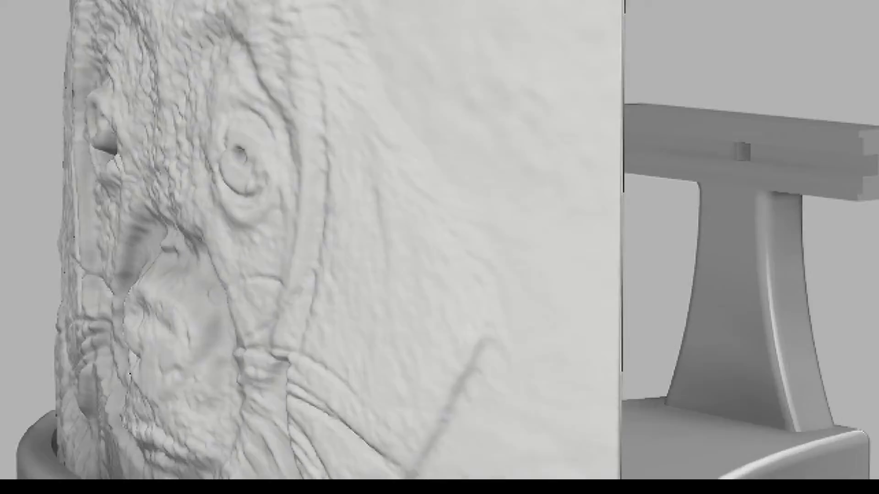
Orbit the curved dog-relief lithophane in Blender to view its sides, front and edge
middle_click(553, 149)
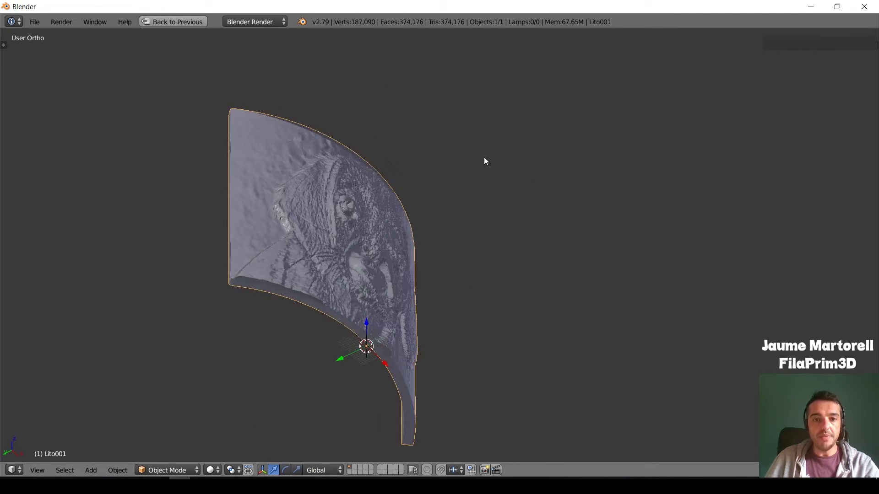
middle_click(423, 188)
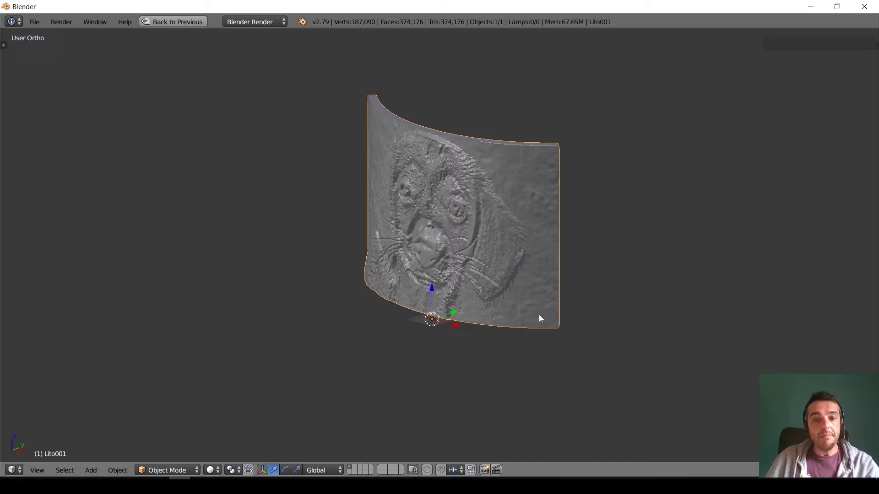
middle_click(506, 226)
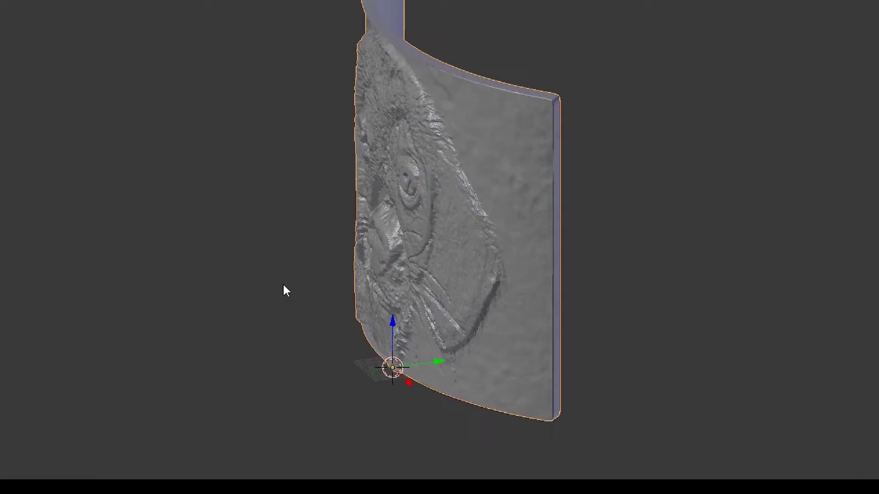
Bring up the Insert menu in the empty Fusion 360 design
left_click(501, 223)
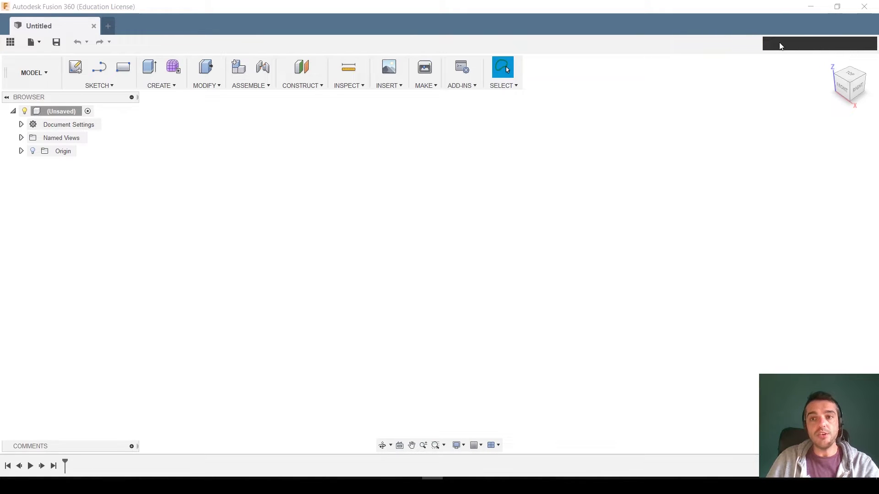
left_click(642, 195)
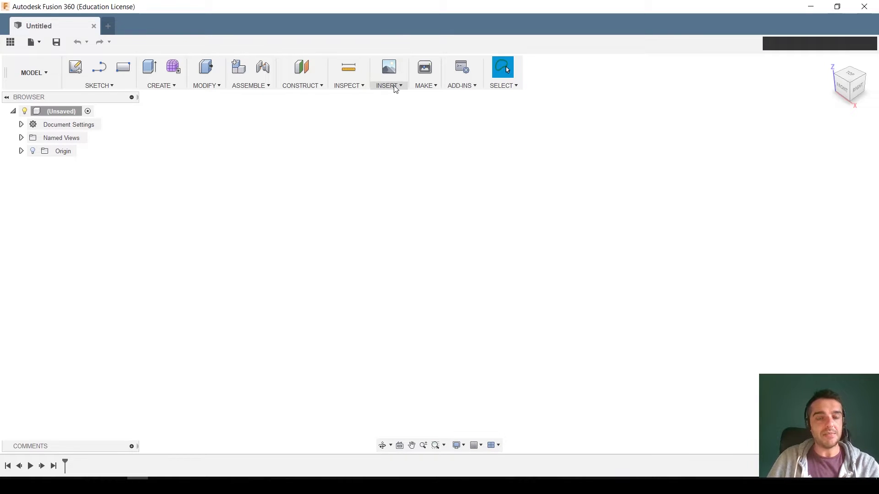
Insert the lito001.stl lithophane mesh in millimetres and inspect it
left_click(382, 86)
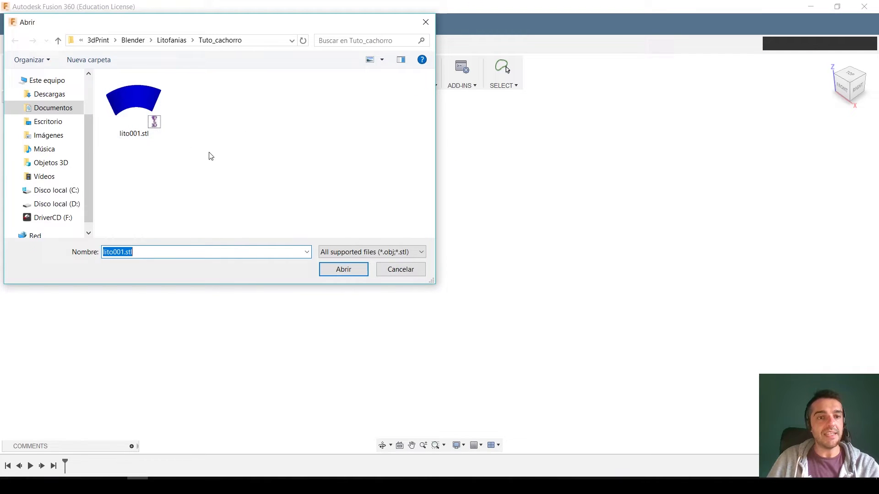
left_click(414, 271)
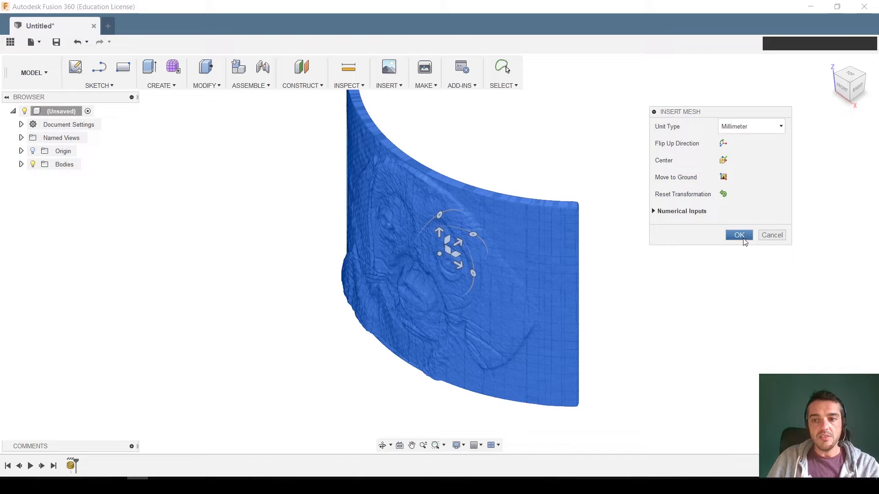
left_click(744, 241)
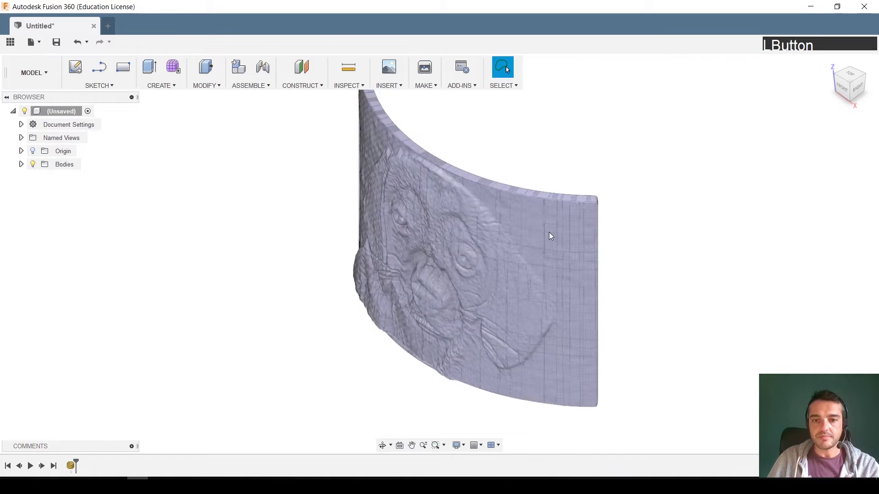
middle_click(446, 248)
Start a sketch on the plane beneath the lithophane and draw a 3-point arc along its inner curve
left_click(85, 70)
middle_click(558, 247)
left_click(470, 288)
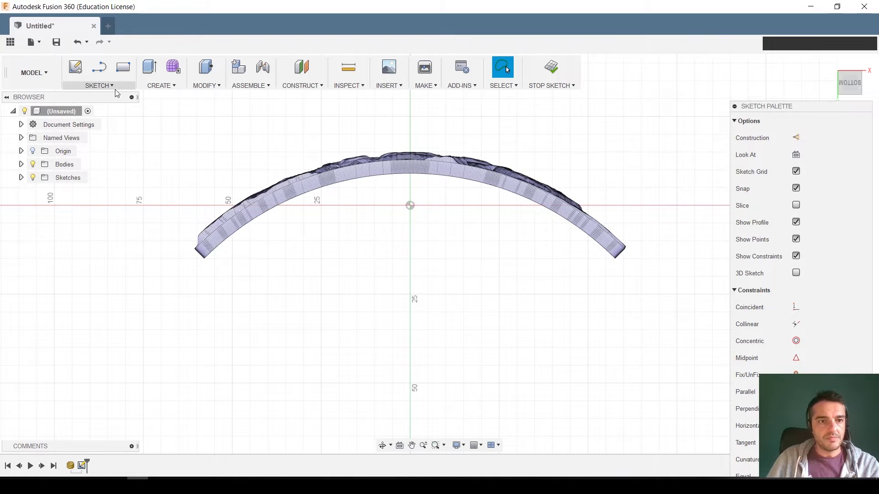
left_click(104, 89)
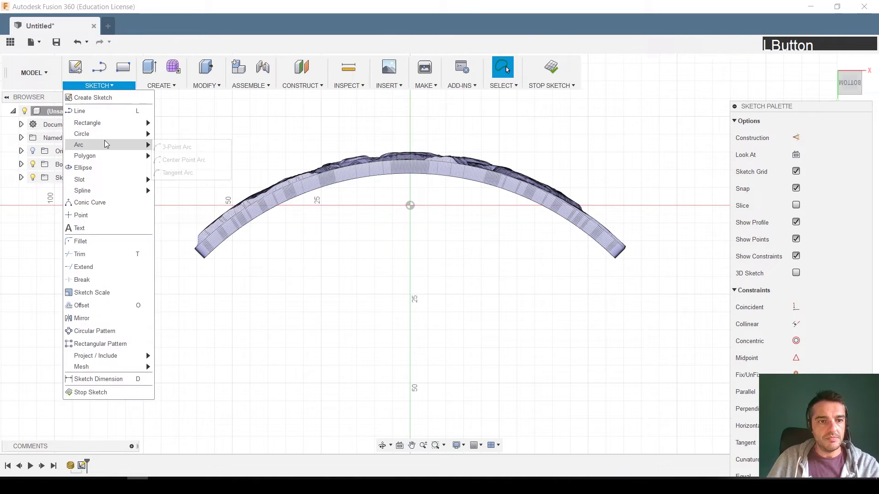
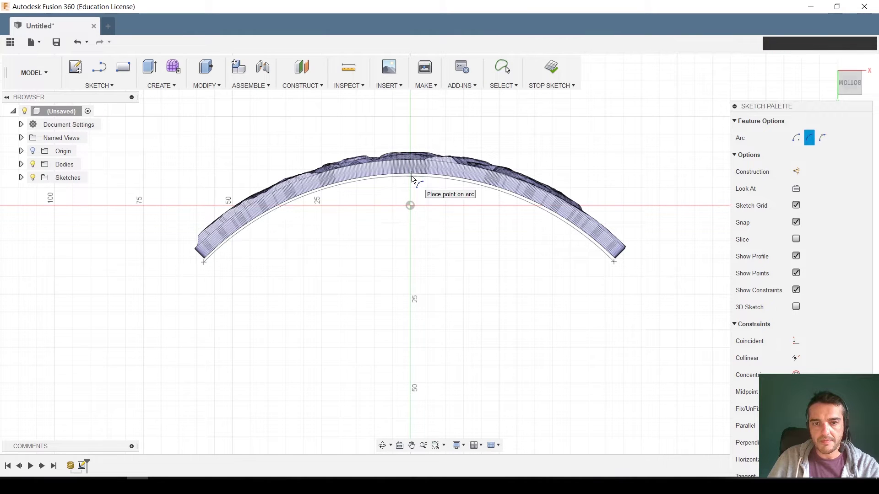
left_click(414, 180)
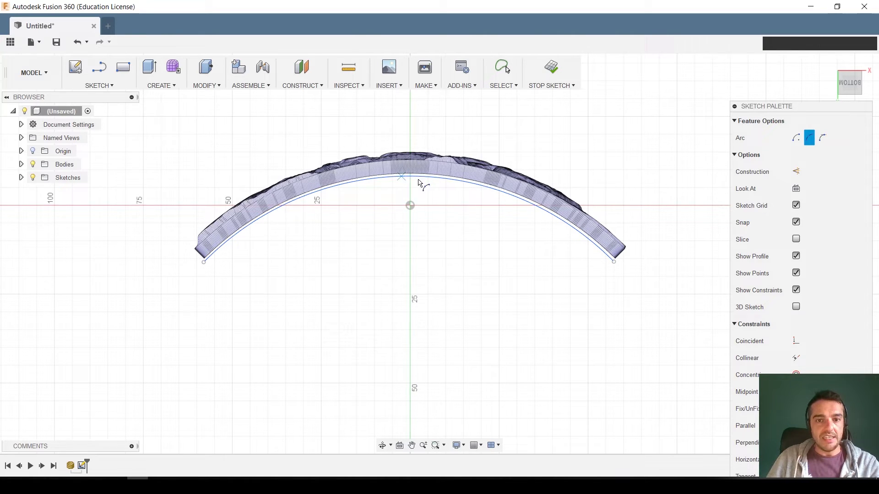
Offset the arc 7.306 mm outward as a parallel copy
left_click(118, 90)
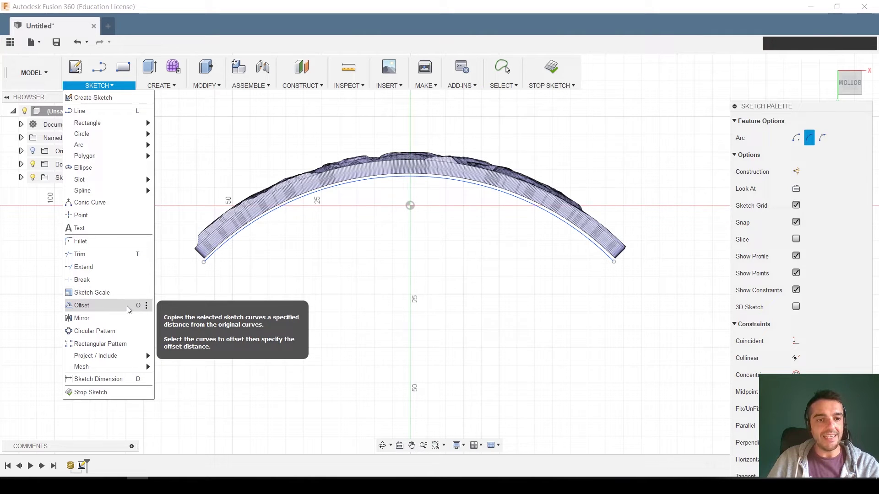
left_click(129, 309)
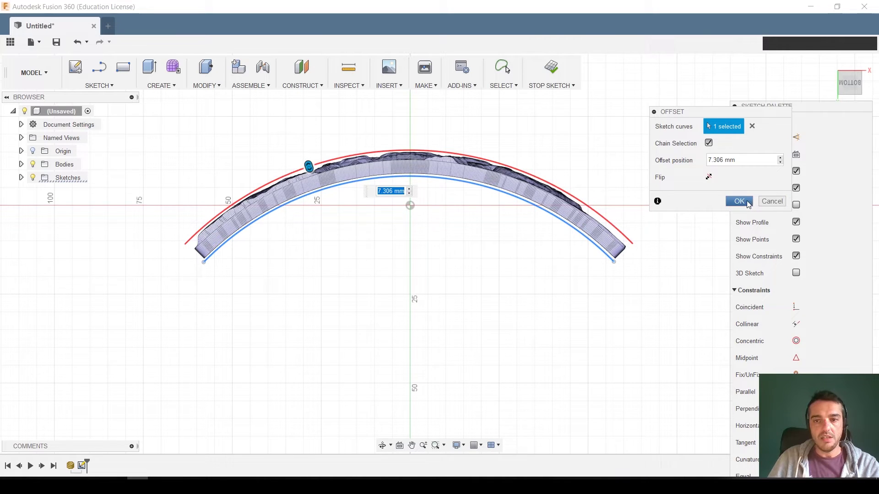
left_click(748, 204)
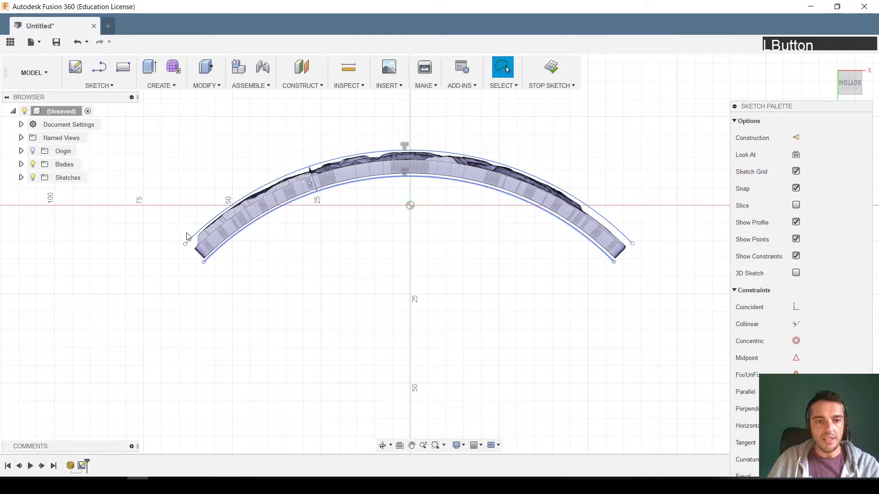
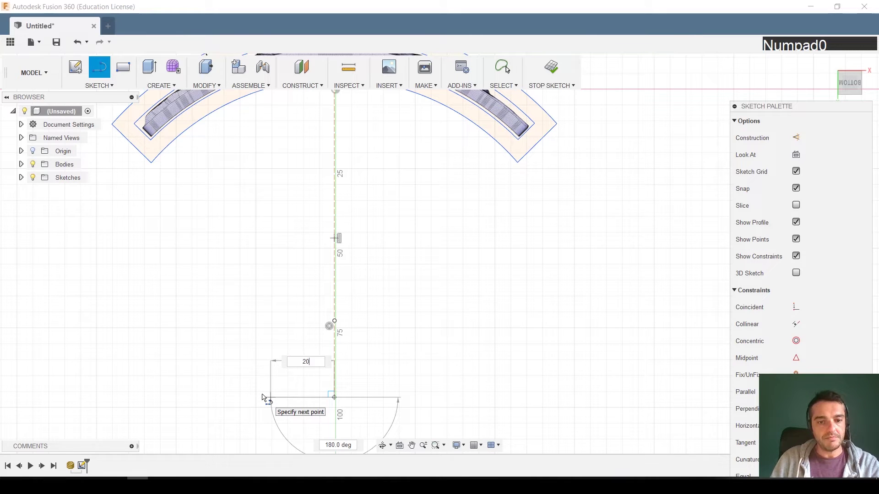
Lock a 20 mm line at 180° and set the rectangle 2 mm above the bottom edge
key("Return")
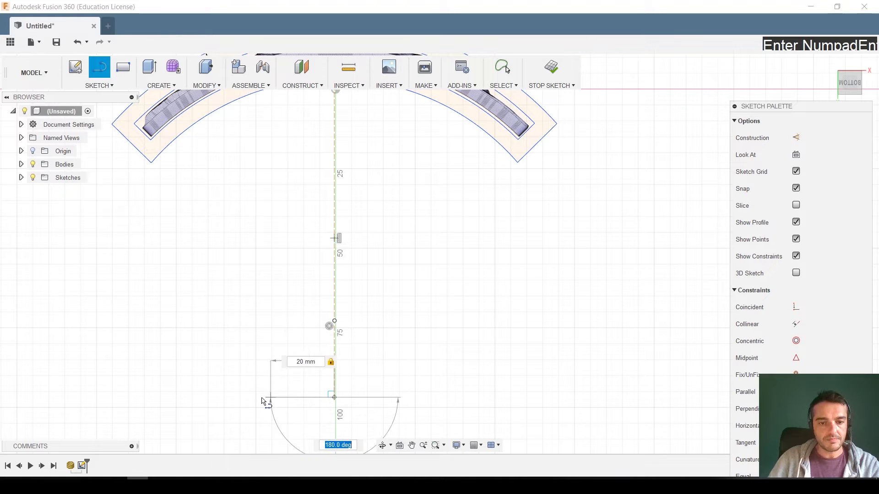
key("Return")
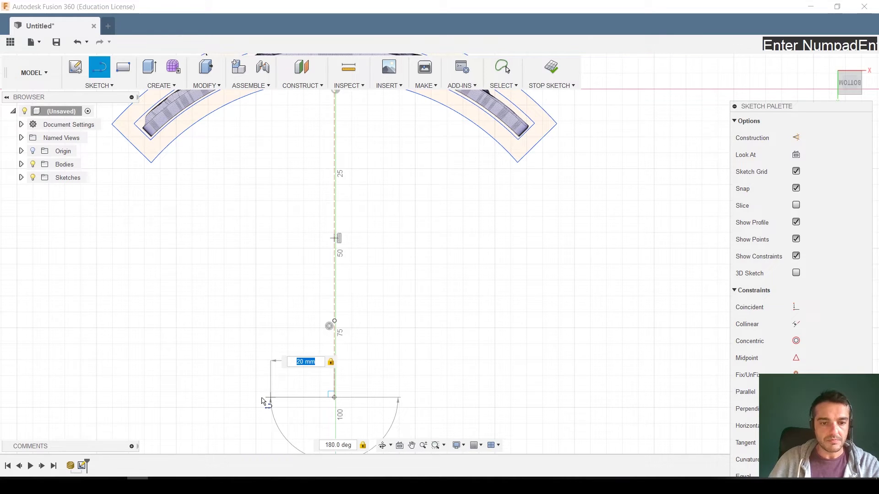
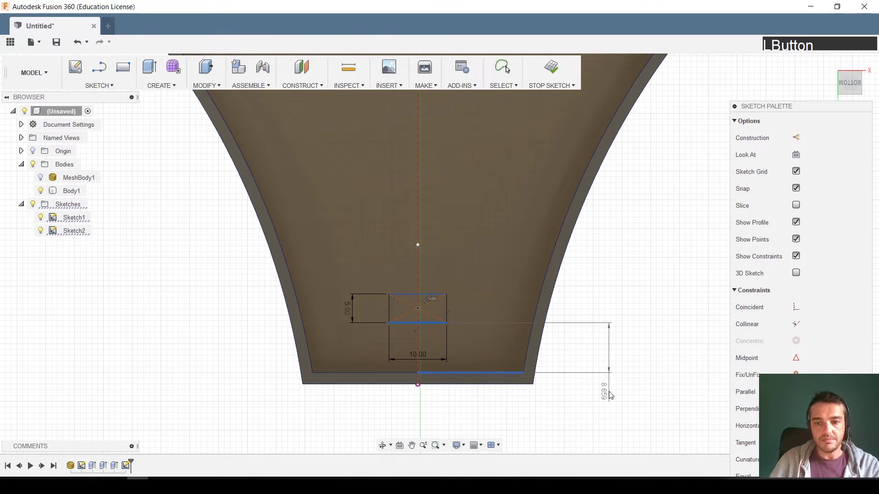
key("KP_2")
key("Return")
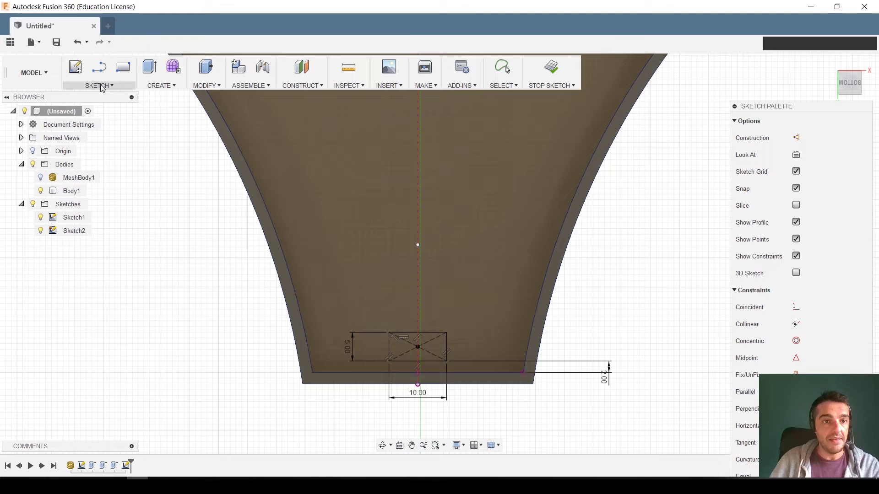
Offset the 10 × 5 mm rectangle 2 mm outward as a surrounding rectangle
left_click(102, 88)
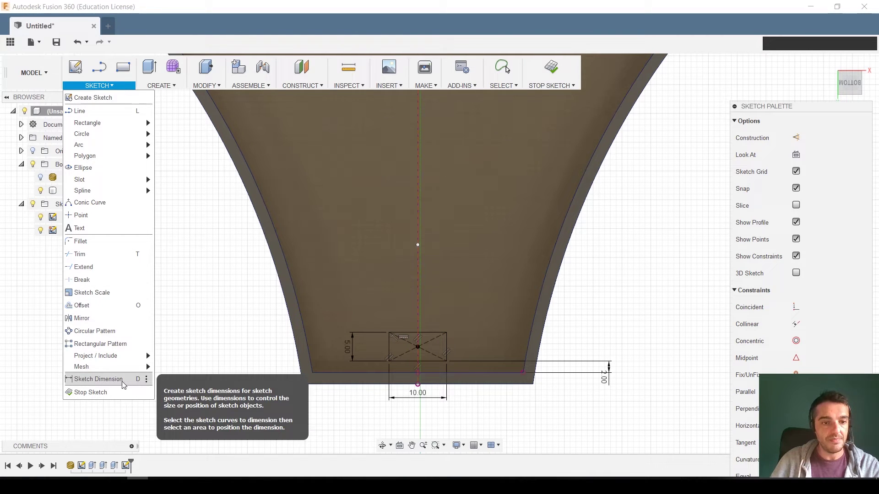
key("Escape")
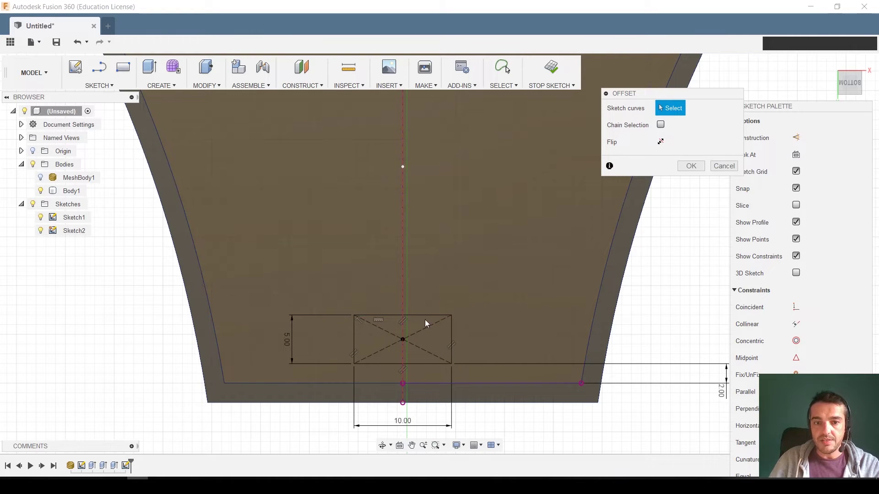
left_click(661, 129)
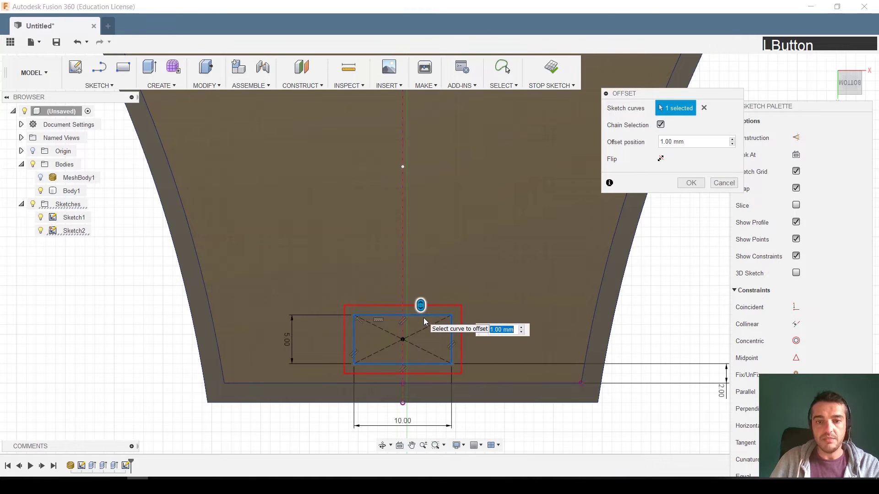
key("KP_2")
key("Return")
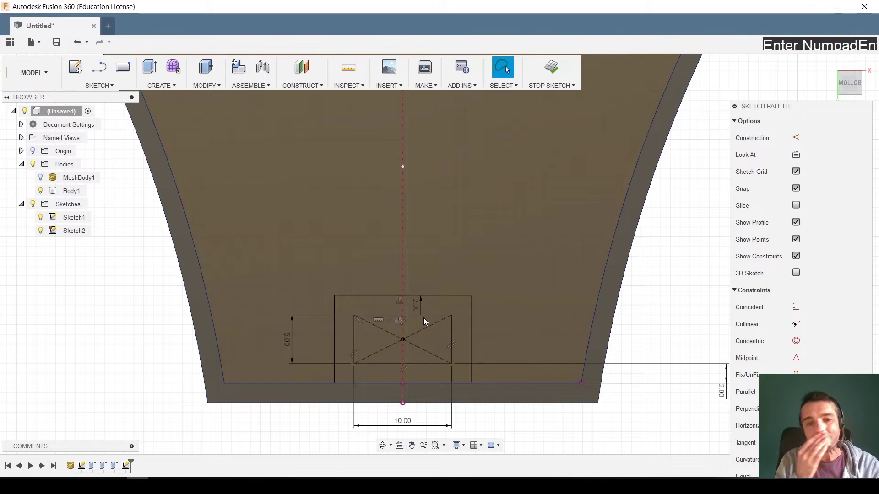
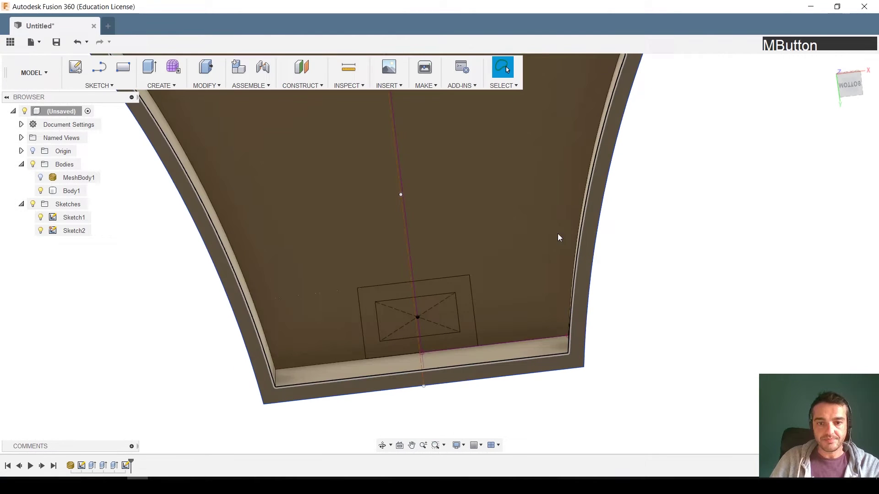
Extrude-cut the inner rectangle and slot profiles through the base underside
key("e")
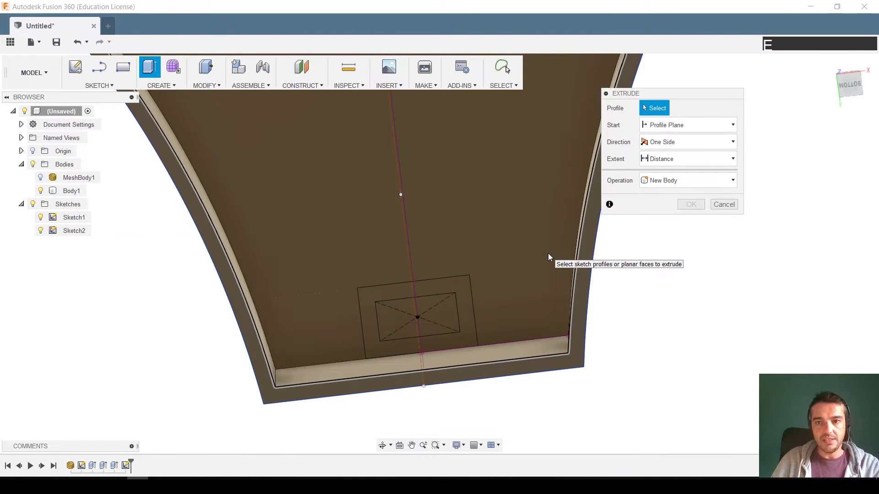
left_click(444, 314)
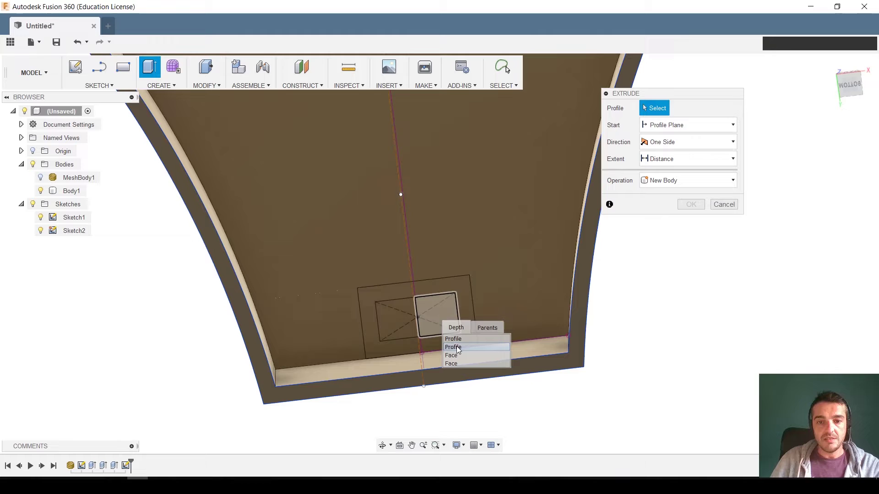
left_click(458, 350)
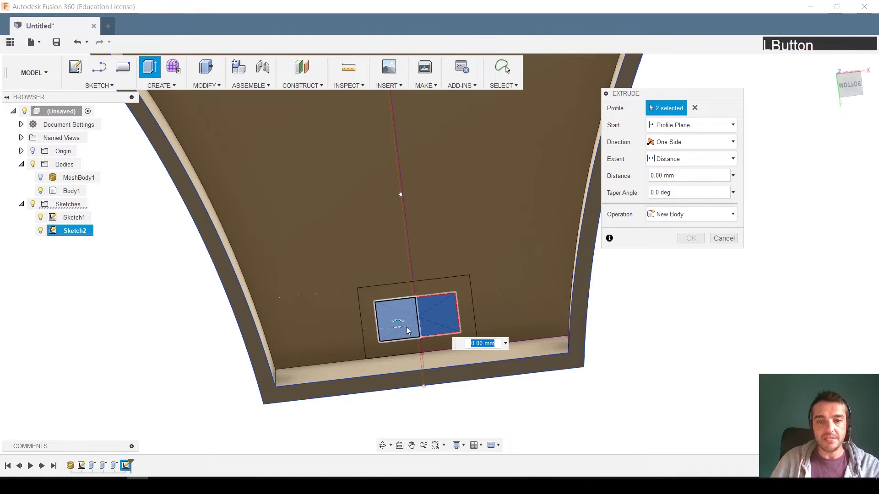
middle_click(417, 270)
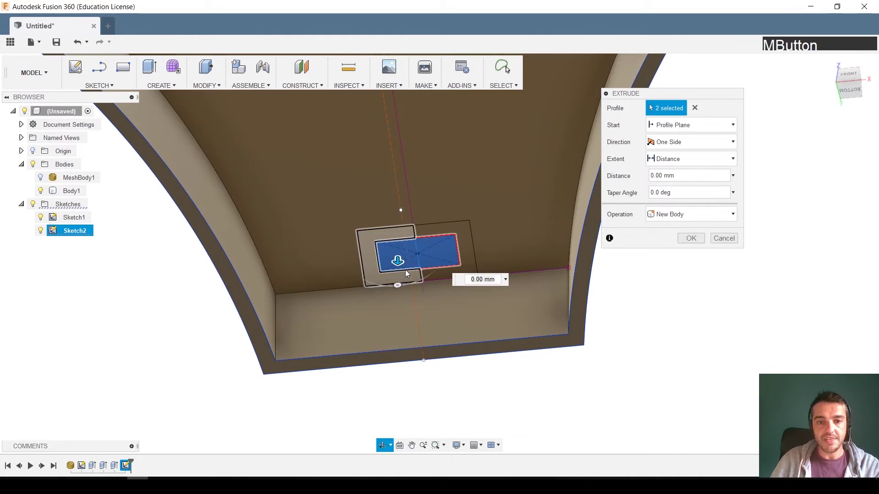
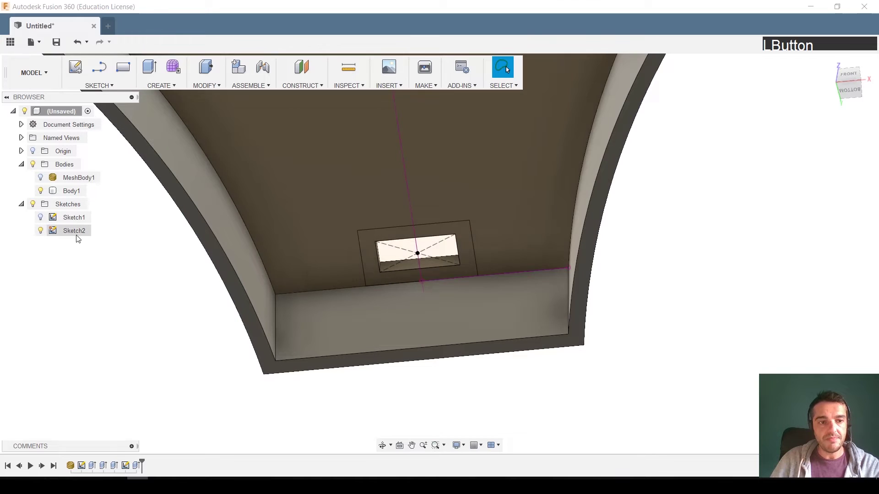
Extrude the outer rectangle 2 mm as a rim around the opening and view the whole base
key("e")
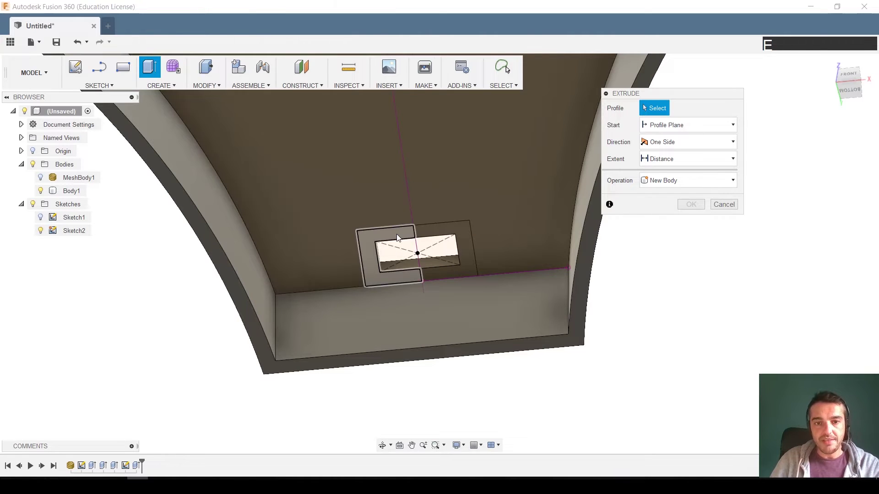
left_click(398, 237)
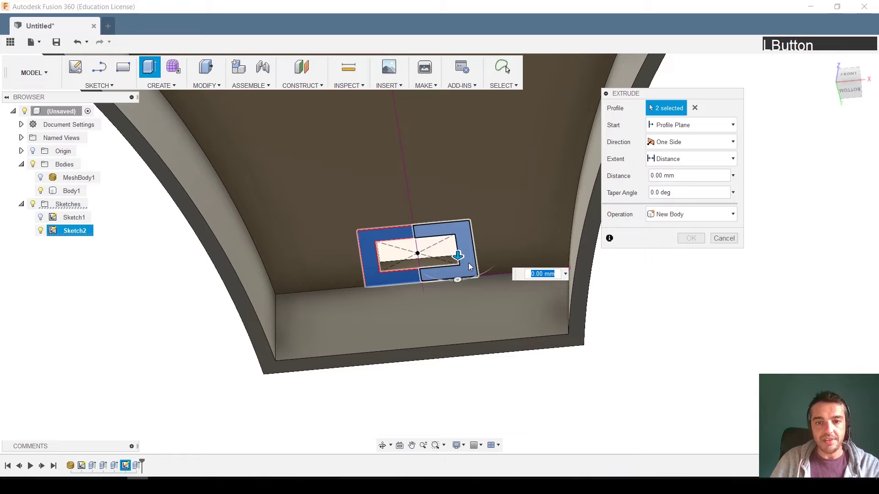
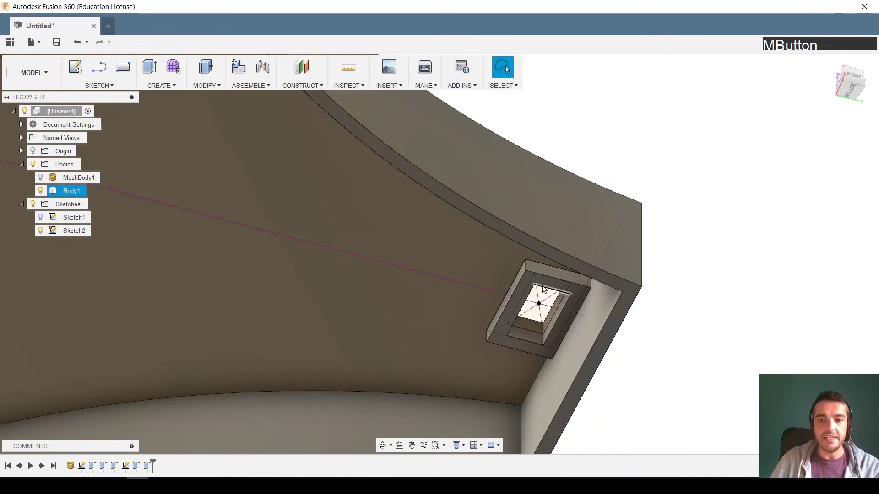
middle_click(429, 294)
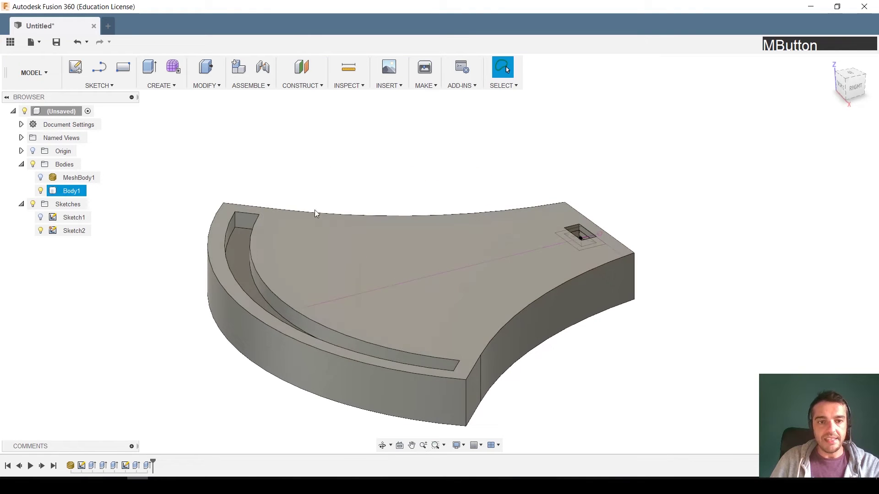
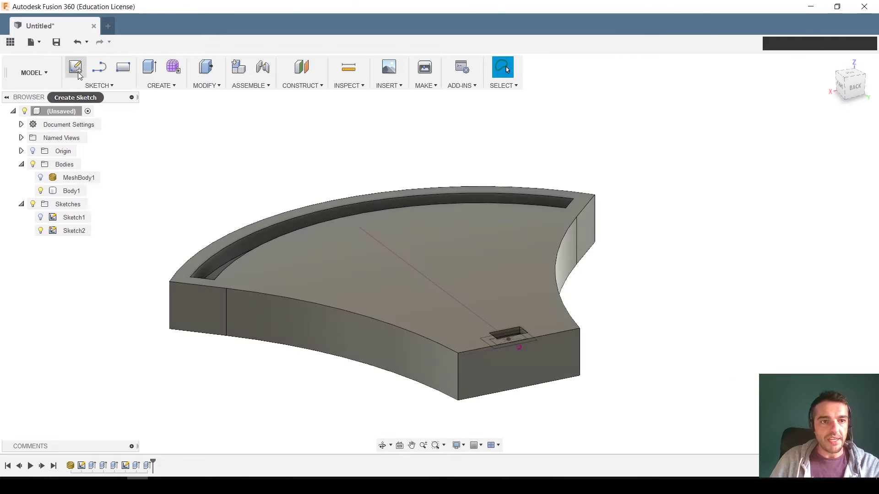
Start a sketch on the base's side face with a vertical 45 mm construction line
left_click(80, 76)
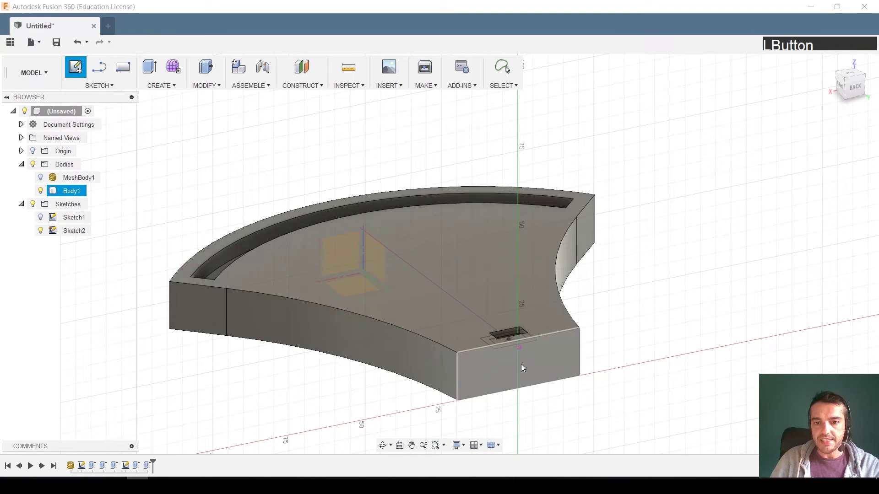
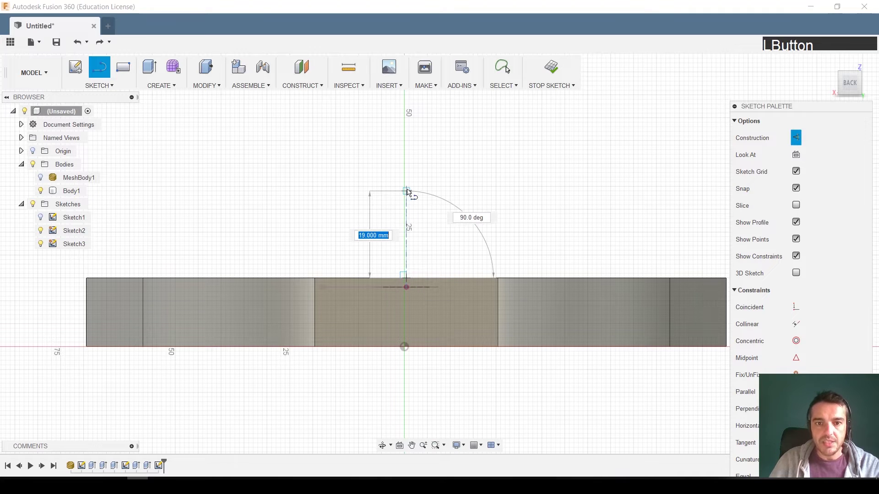
key("KP_4")
key("KP_5")
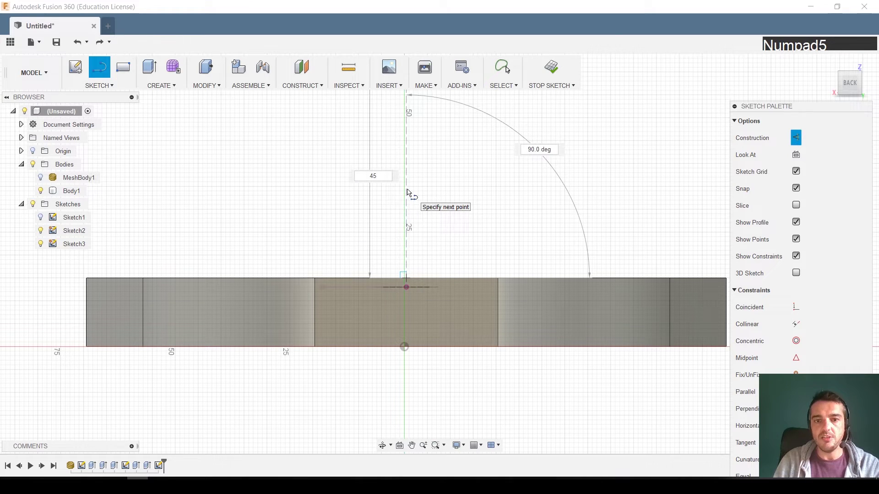
key("Return")
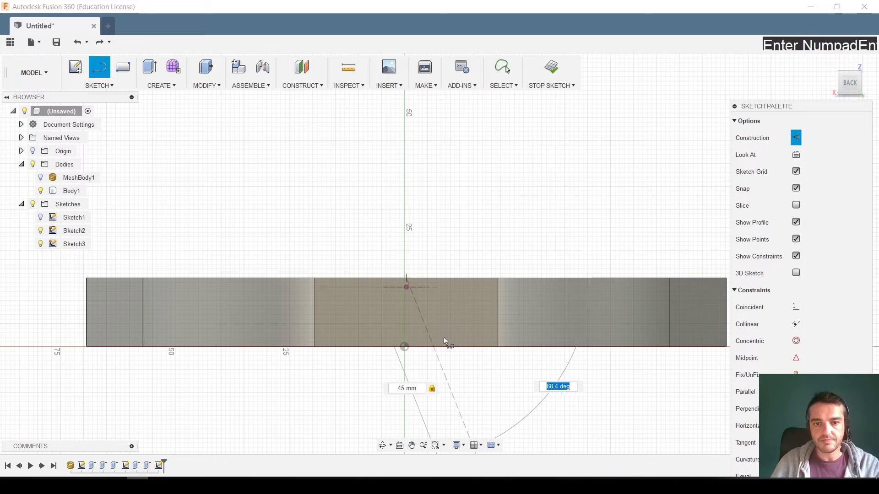
key("KP_9")
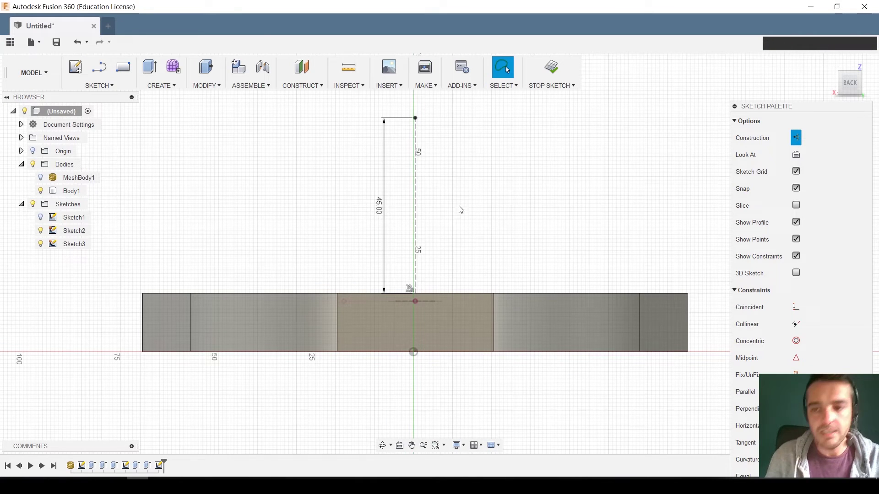
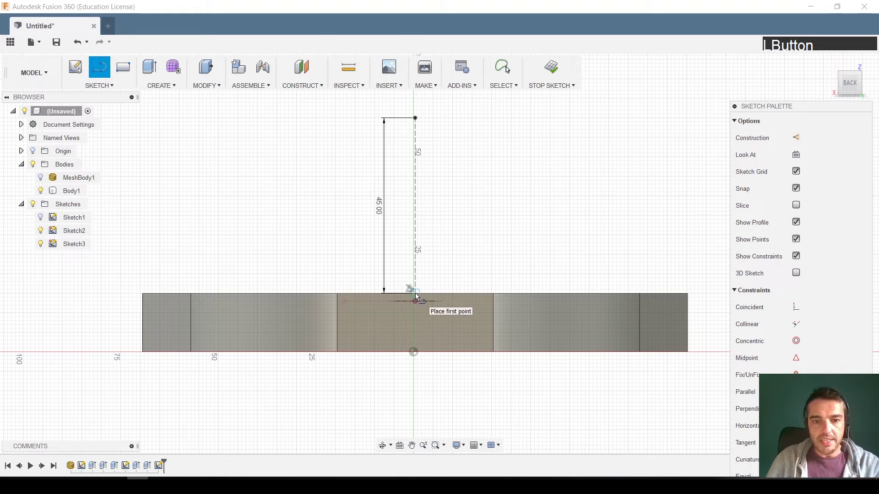
Draw the 15 mm bottom line, 35 mm vertical edge and the curved flank of the profile
key("KP_1")
key("KP_5")
key("ctrl+y")
left_click(455, 390)
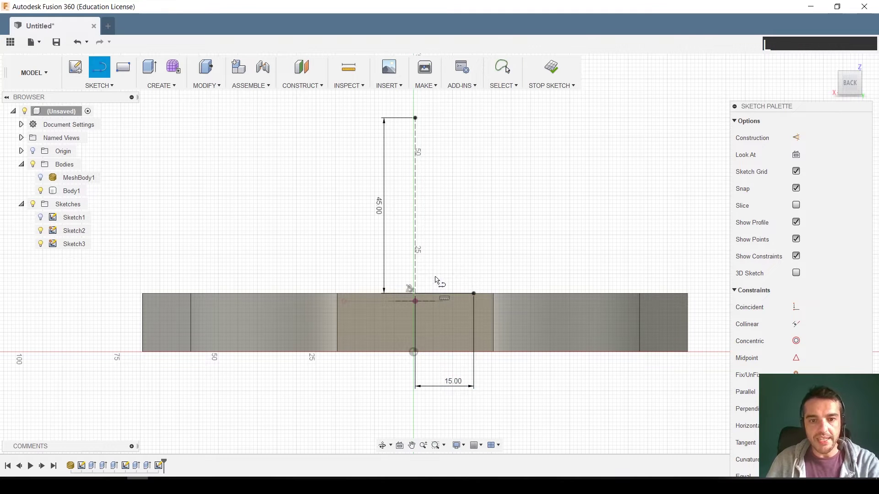
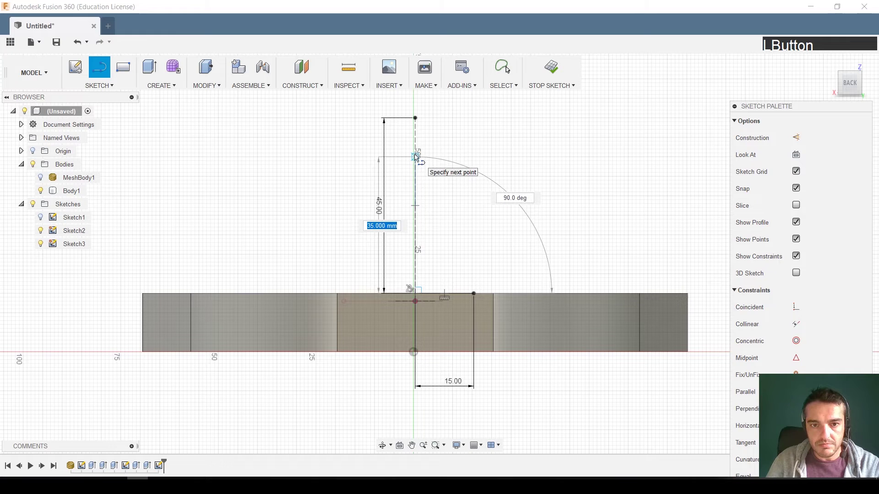
key("Return")
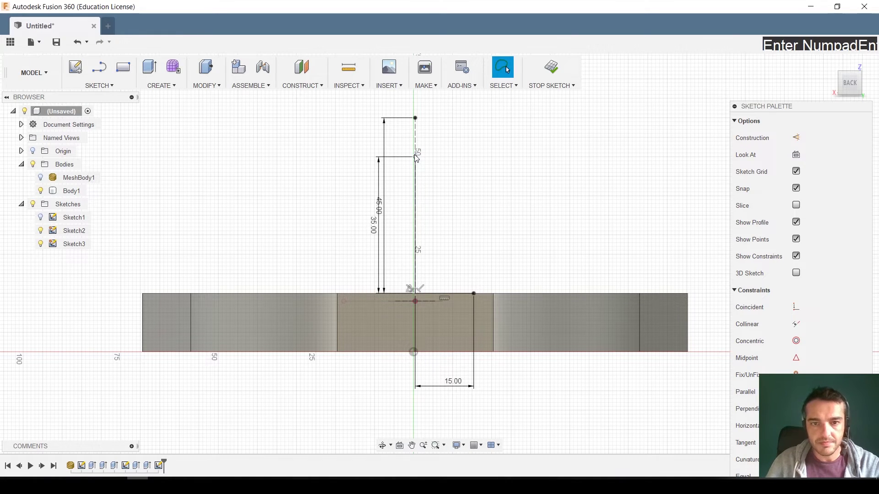
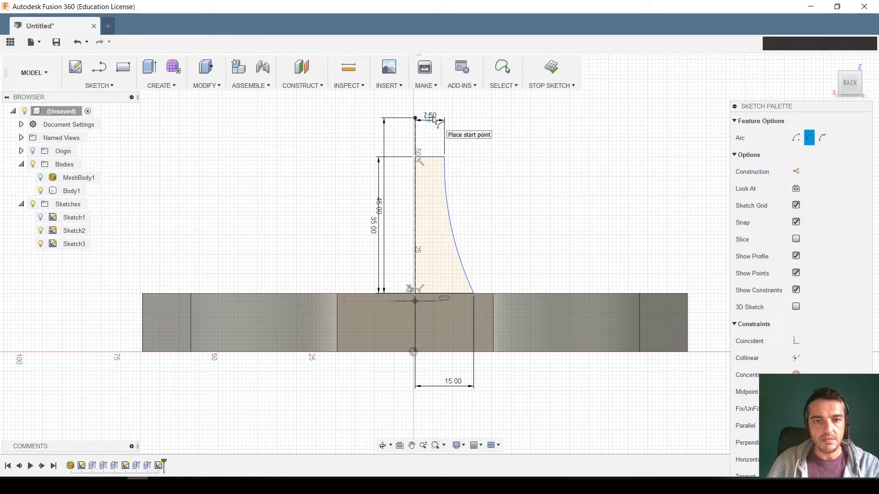
key("Escape")
Draw the 7.5 × 10 mm block atop the profile and a 7.5 × 1 mm strip along its top
left_click(433, 118)
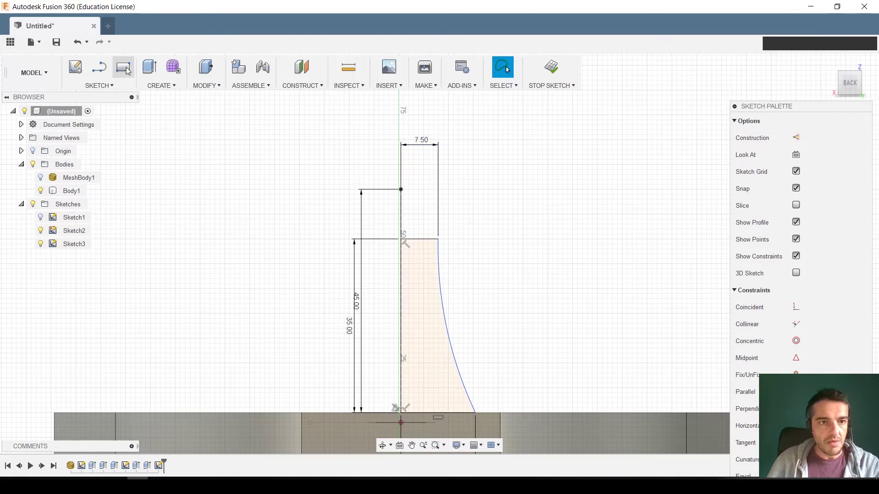
left_click(127, 70)
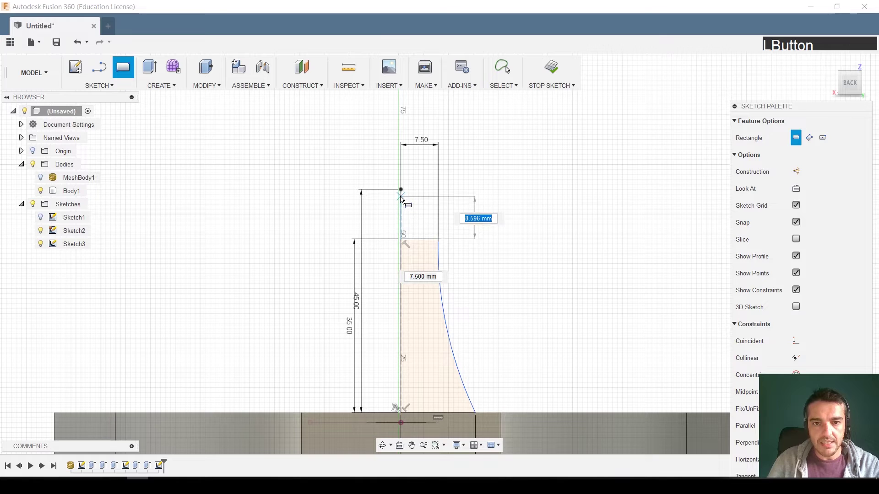
key("KP_0")
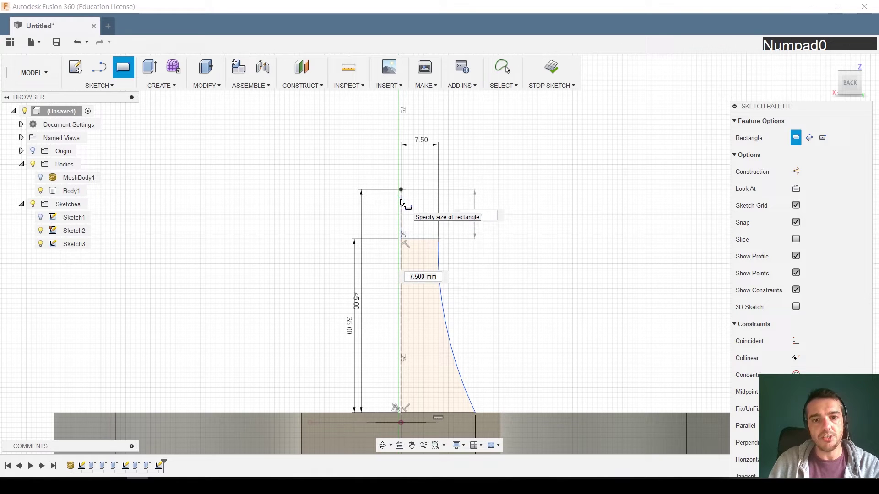
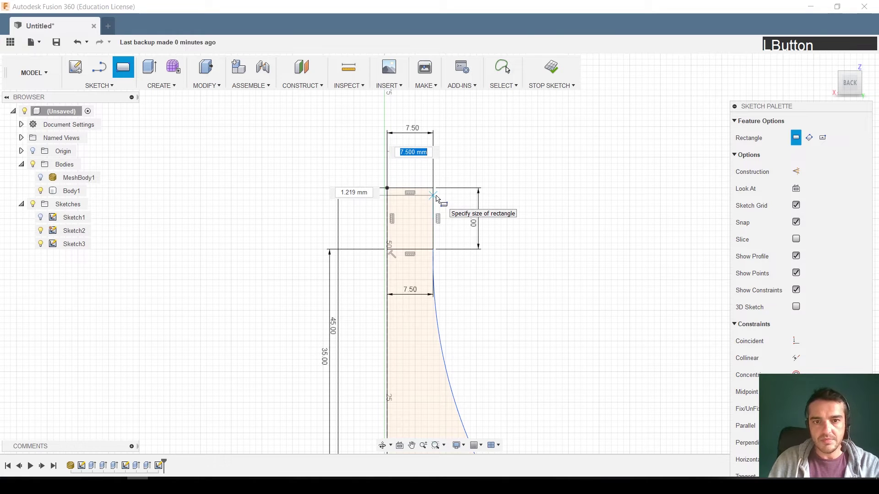
key("Tab")
key("KP_1")
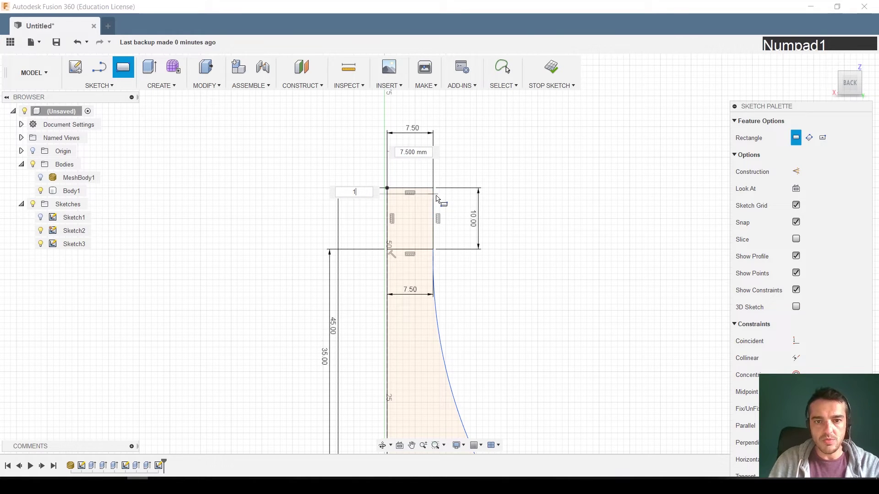
key("Return")
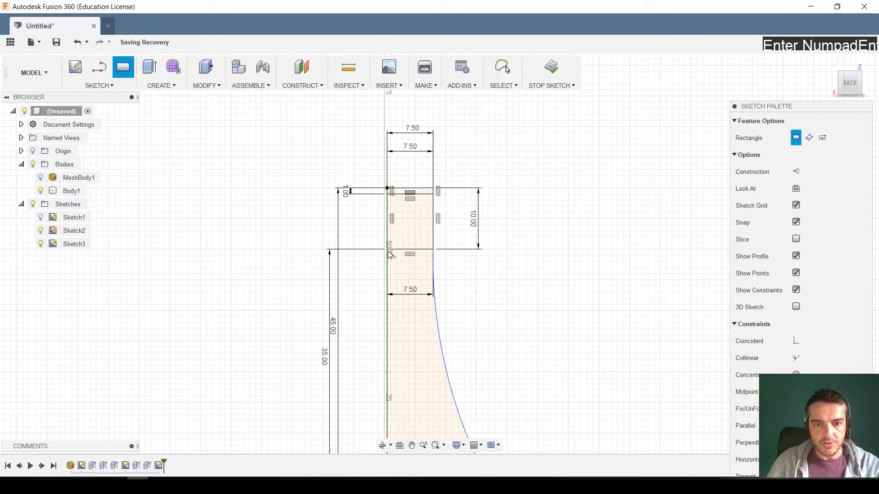
Add the lower 7.5 × 1 mm strip along the block's bottom edge
left_click(388, 254)
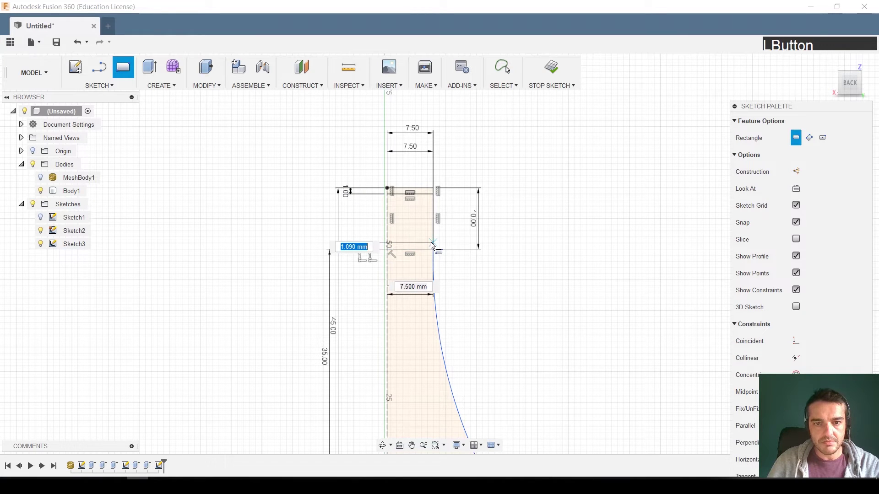
key("KP_1")
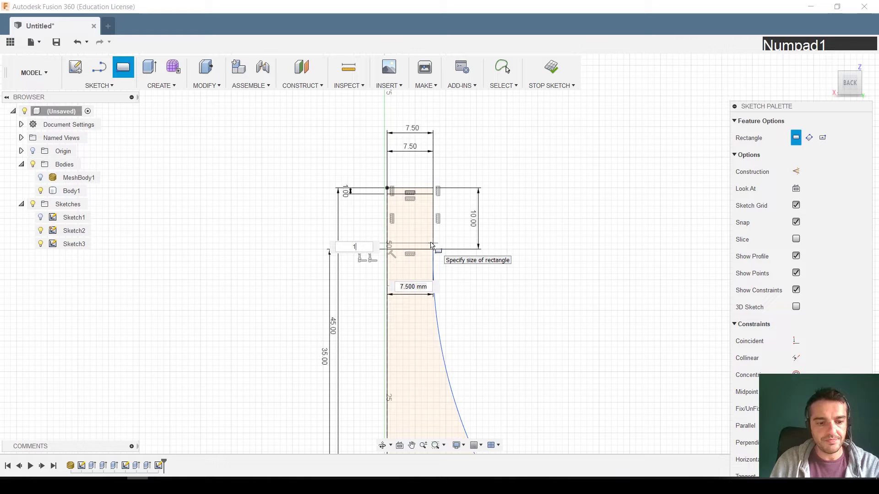
key("Return")
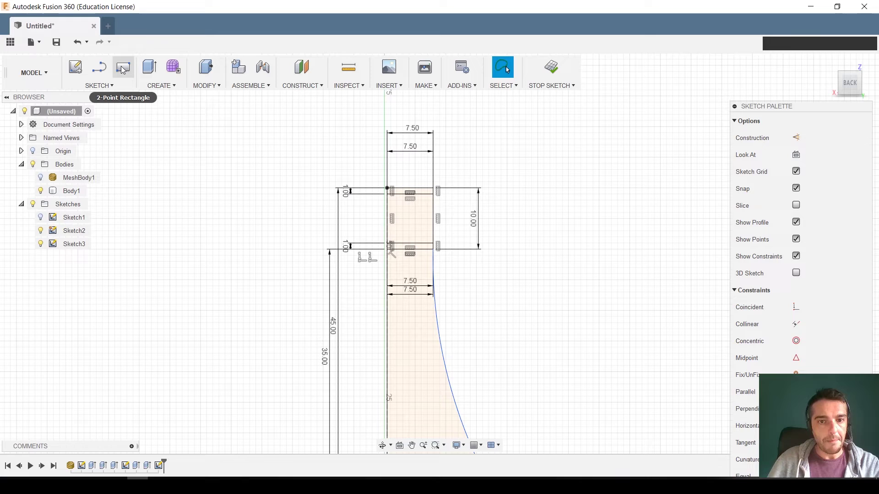
Add a 3 mm tall rectangle between the support's top bars
left_click(122, 69)
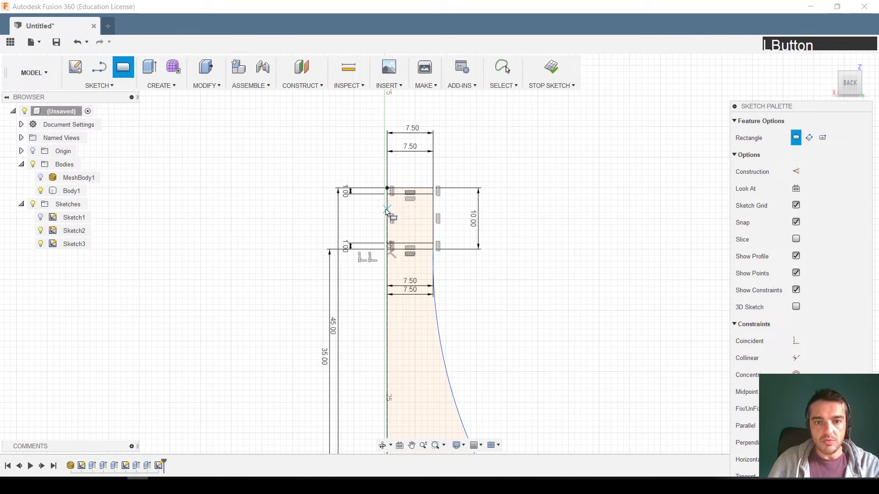
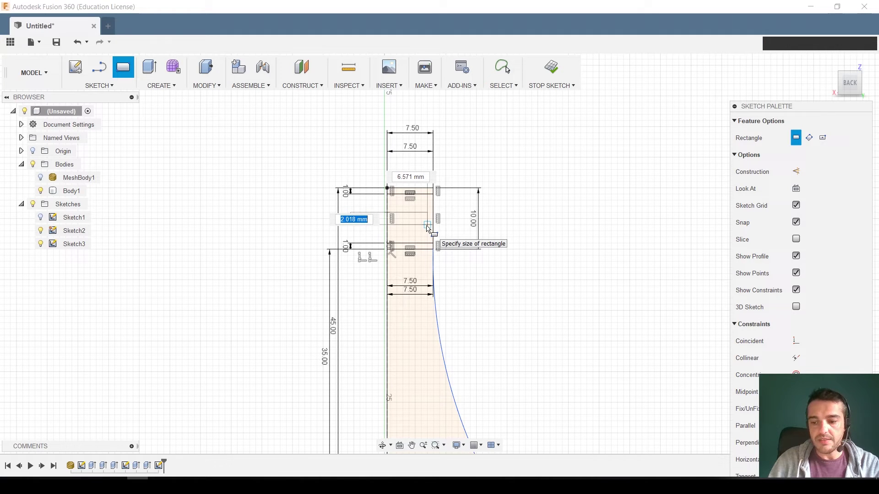
key("KP_3")
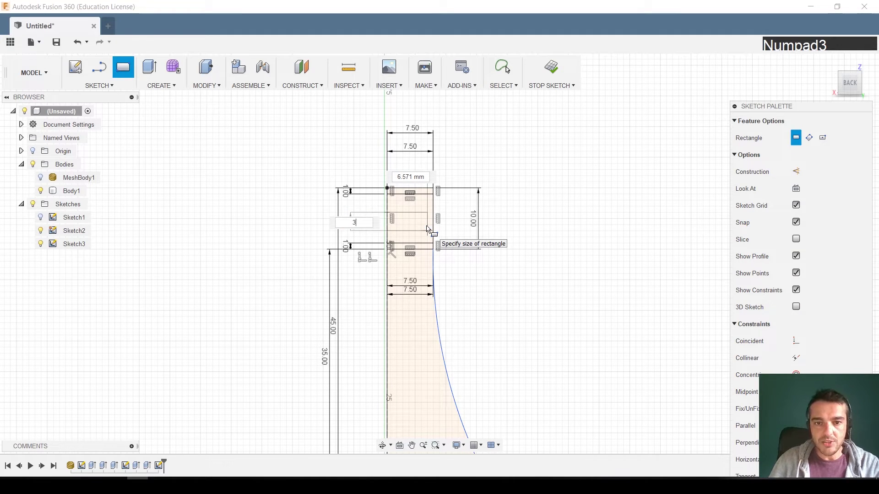
key("Tab")
key("KP_3")
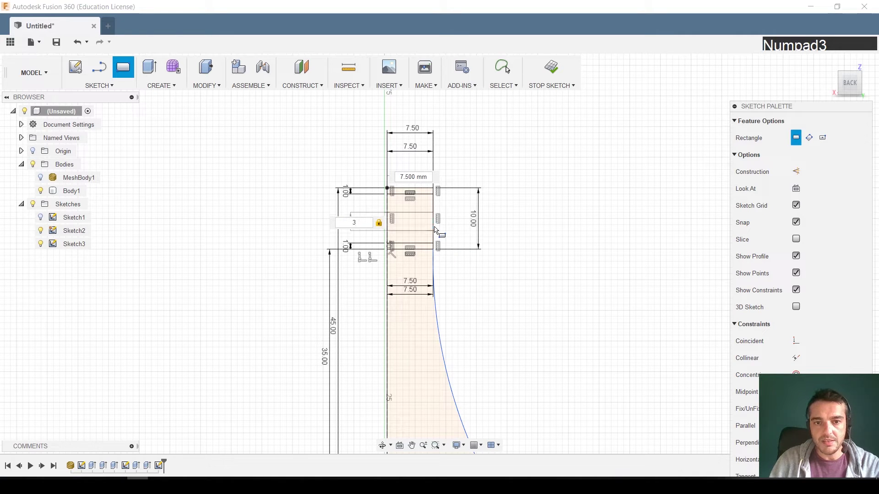
key("Return")
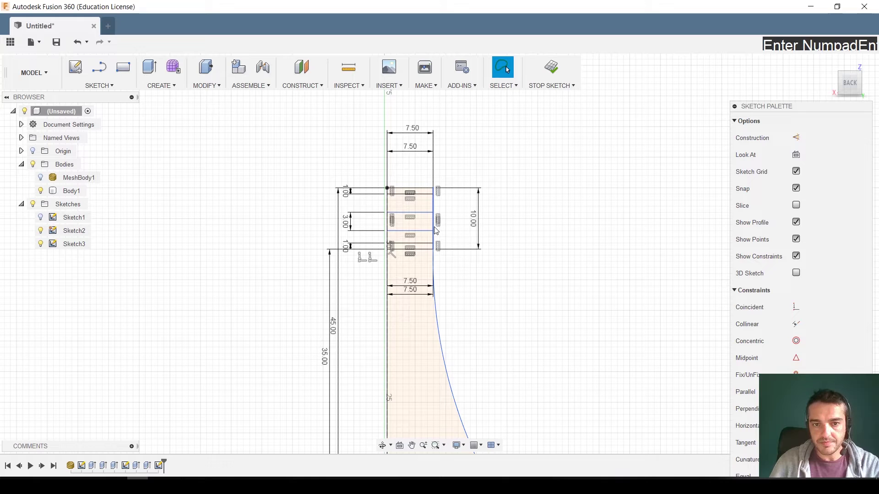
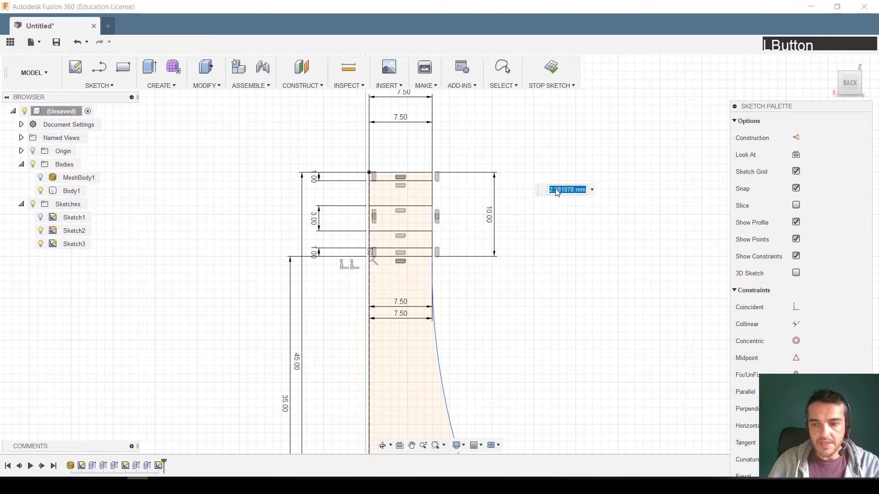
Give the new rectangle a 2.5 mm sketch dimension and finish dimensioning
key("KP_2")
key("KP_Decimal")
key("KP_5")
key("KP_Enter")
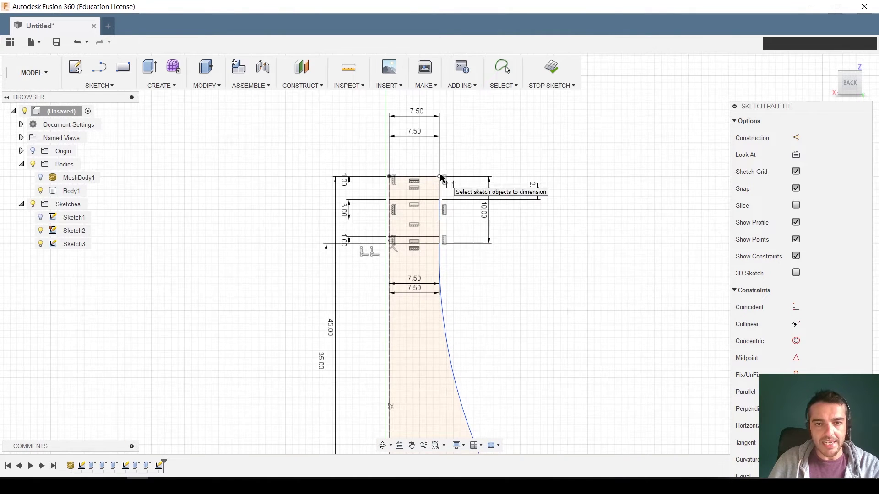
key("Escape")
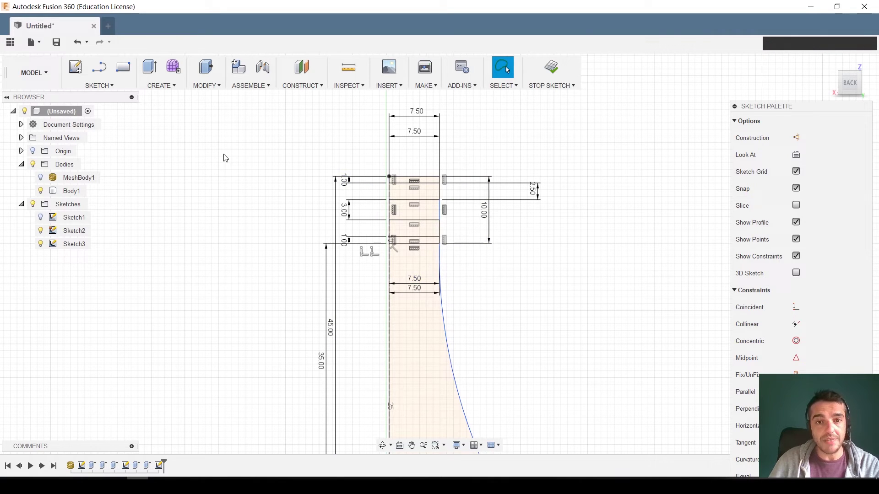
Delete the dimension annotations along the tapered profile of the support sketch
left_click(96, 92)
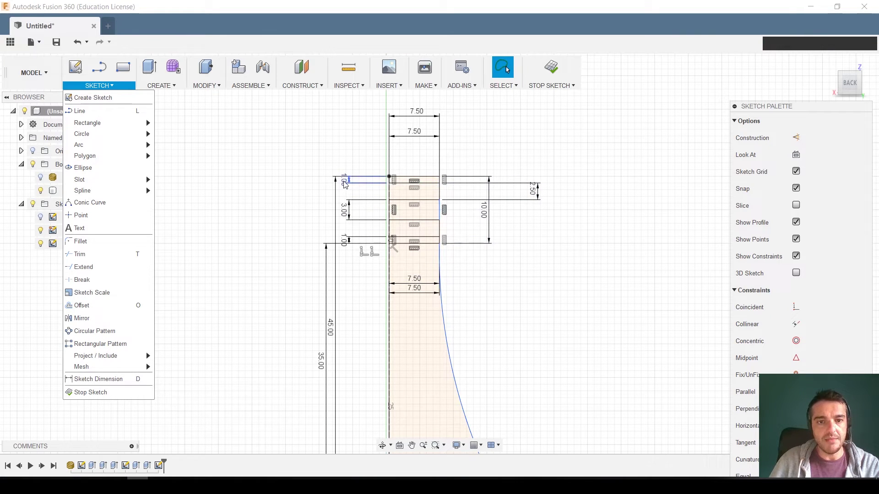
left_click(345, 184)
key("d")
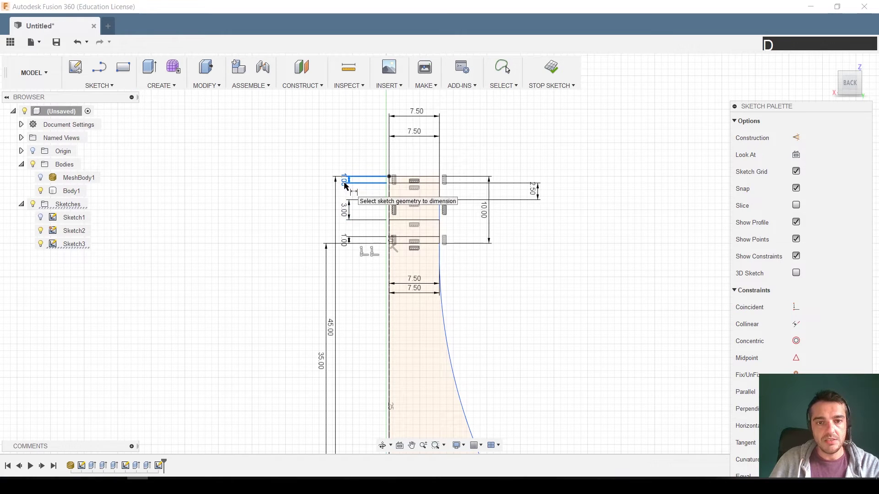
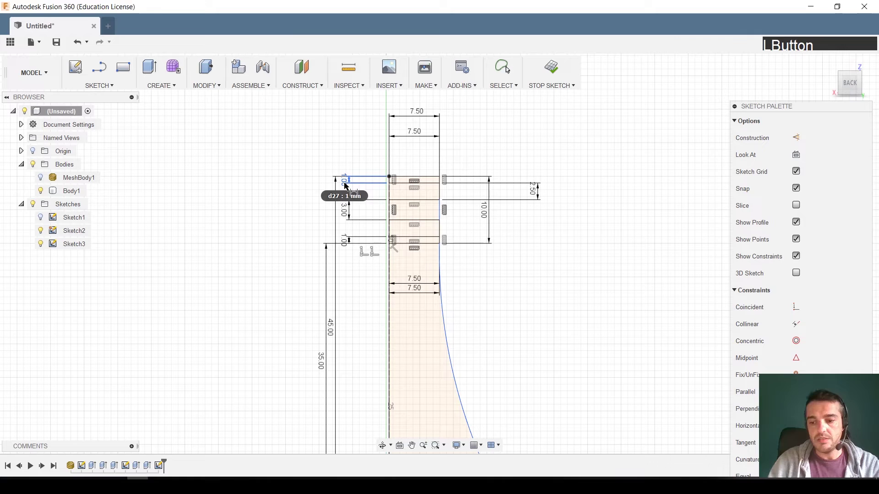
key("Delete")
left_click(346, 187)
key("Delete")
left_click(345, 218)
key("Delete")
left_click(347, 248)
key("Delete")
left_click(331, 328)
key("Delete")
left_click(321, 365)
key("Delete")
Delete the remaining dimensions around the upper block, leaving the sketch clean
left_click(535, 193)
key("Delete")
left_click(485, 214)
key("Delete")
left_click(415, 134)
key("Delete")
left_click(416, 113)
key("Delete")
left_click(412, 279)
key("Delete")
left_click(416, 292)
key("Delete")
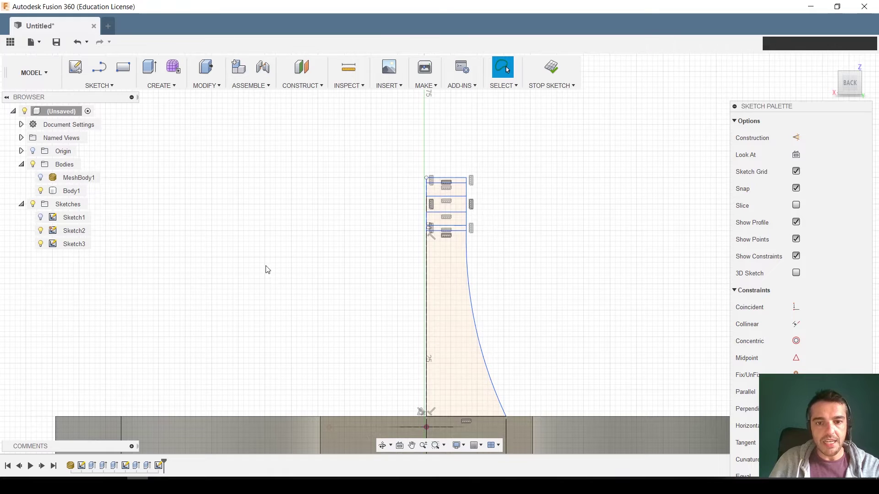
Mirror the five profile lines across the centre line into a symmetric support profile
left_click(106, 87)
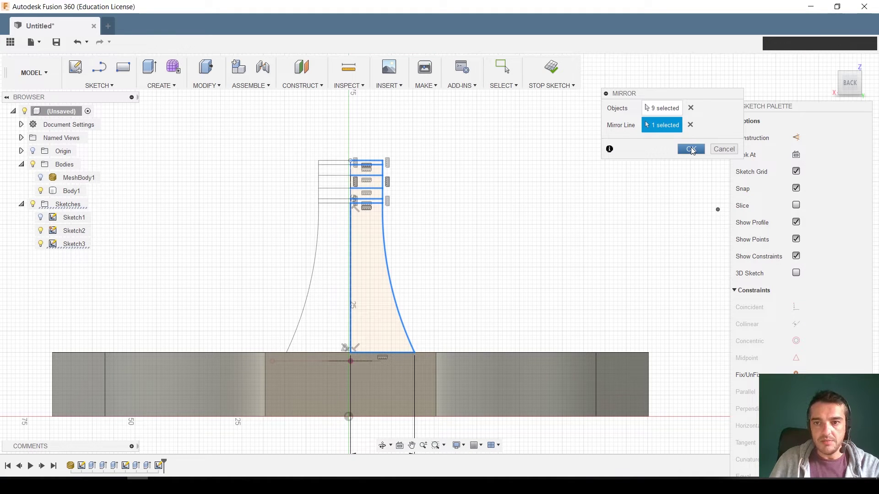
left_click(692, 150)
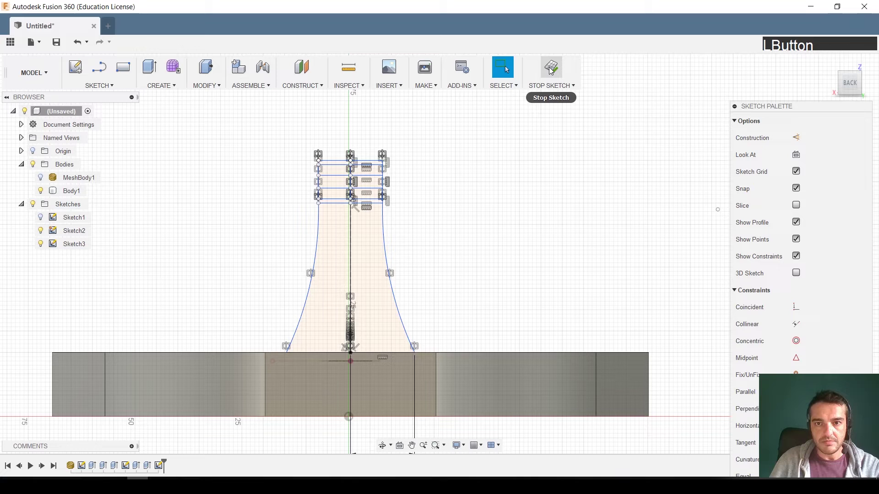
Extrude the support profiles 9 mm from a -2 mm offset plane, joined as a column on the base
middle_click(364, 233)
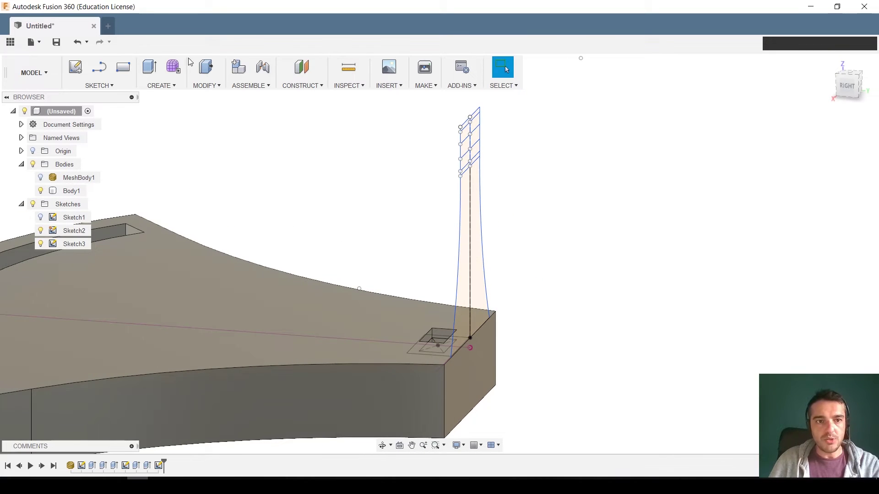
left_click(143, 62)
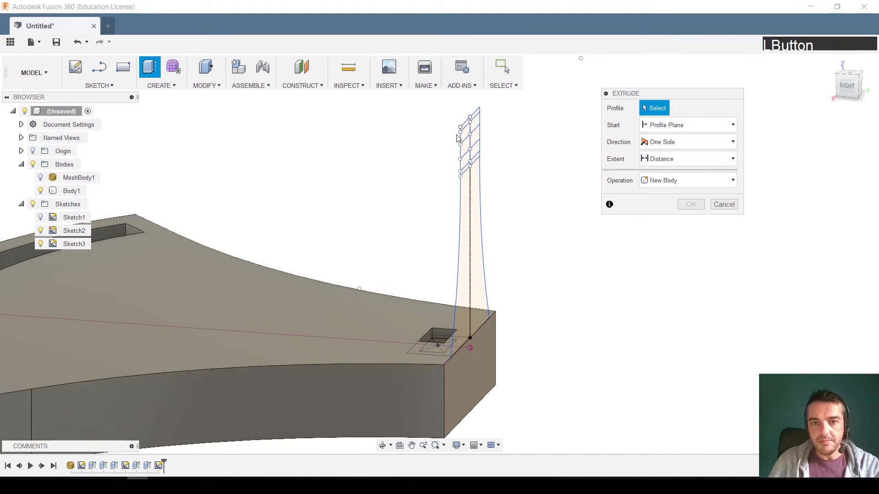
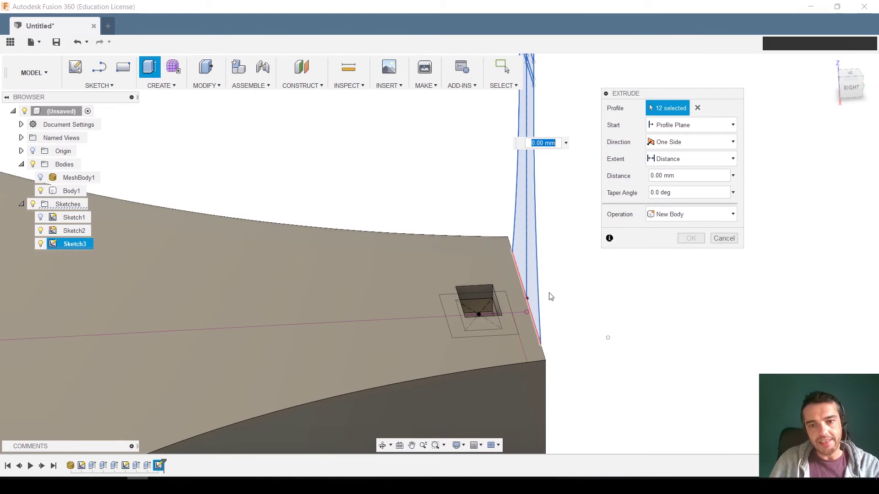
left_click(715, 128)
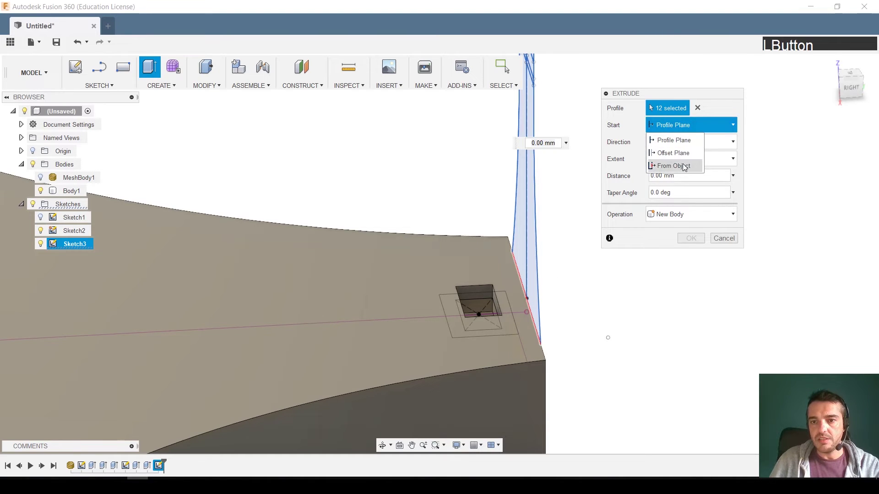
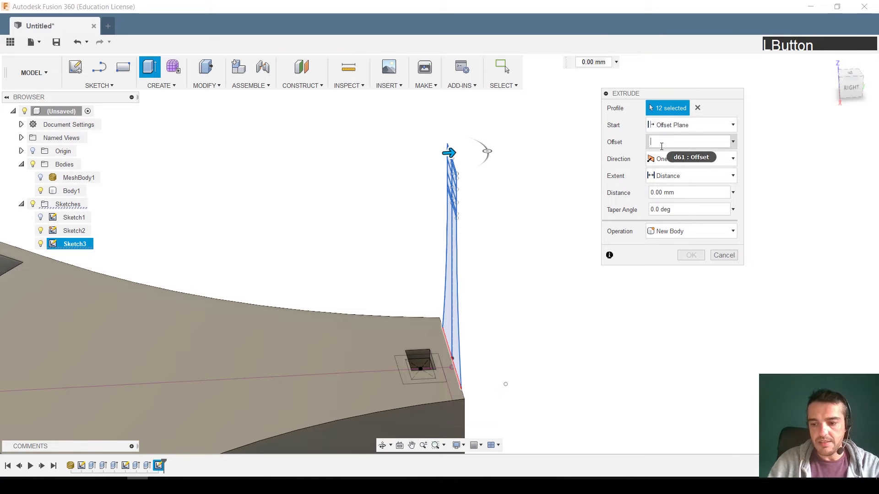
key("KP_Subtract")
key("KP_2")
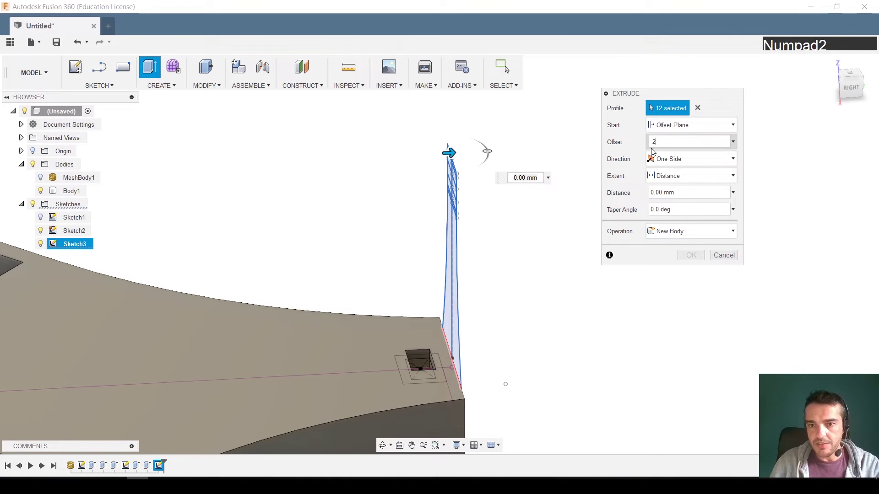
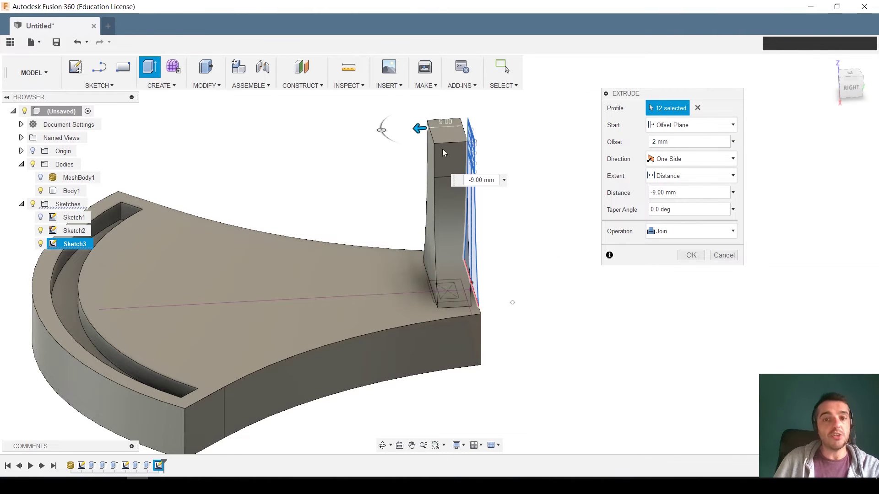
left_click(696, 237)
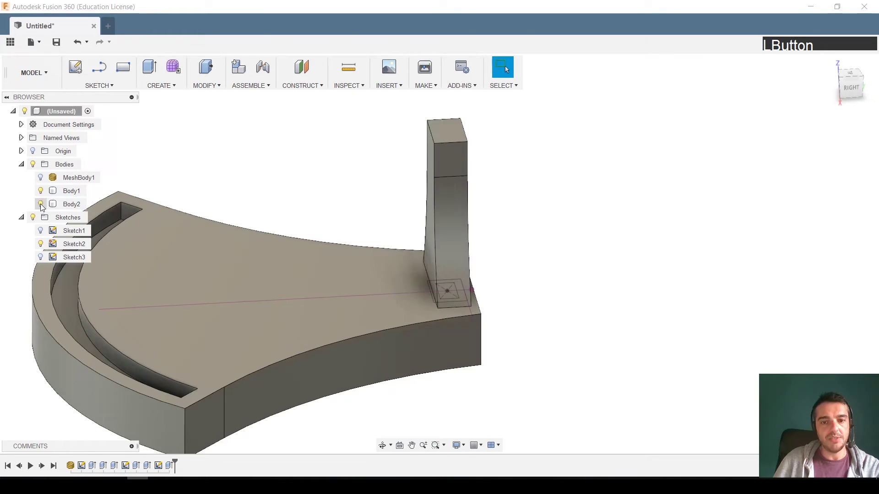
middle_click(485, 250)
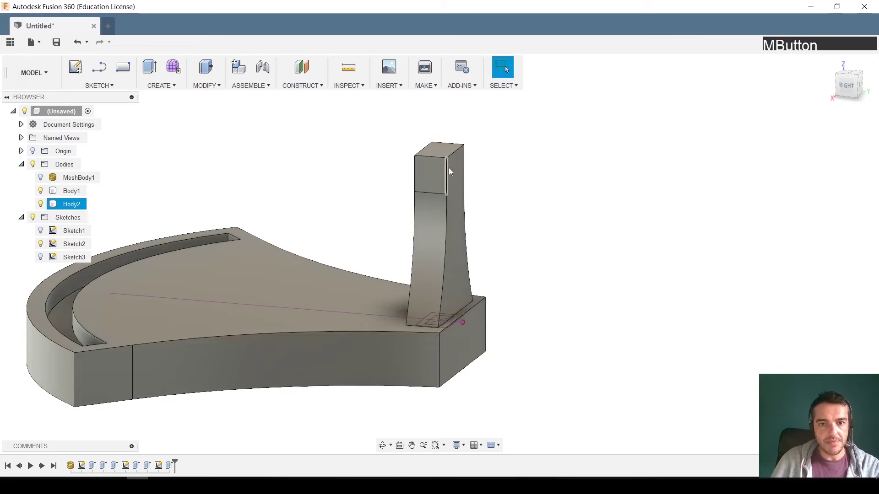
Extrude the small bar profiles at the column top into 1 mm ledges on the upper block
left_click(43, 247)
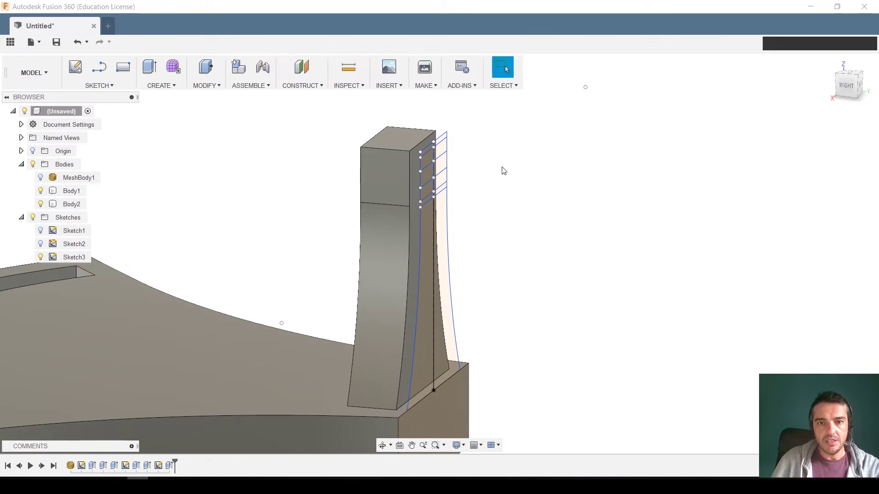
key("e")
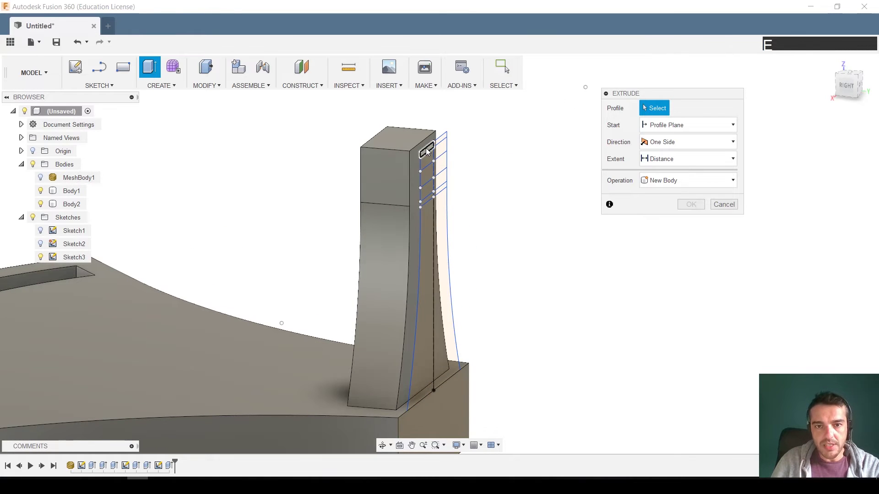
left_click(427, 150)
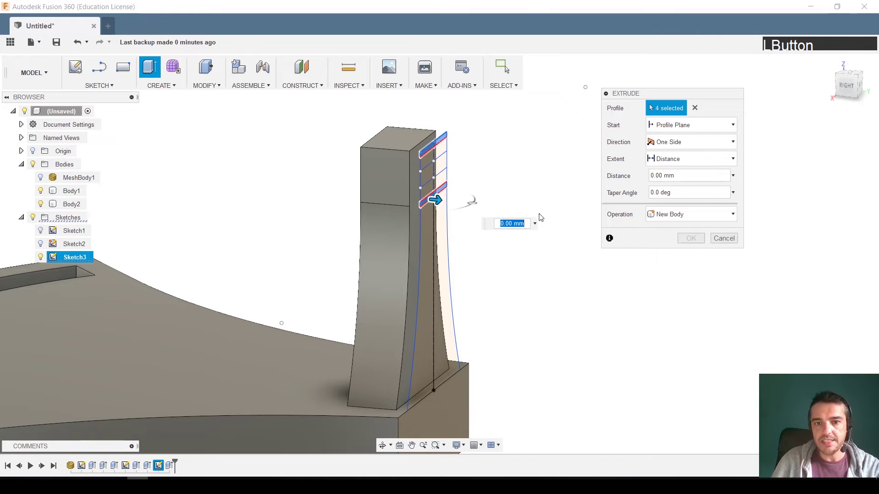
middle_click(534, 214)
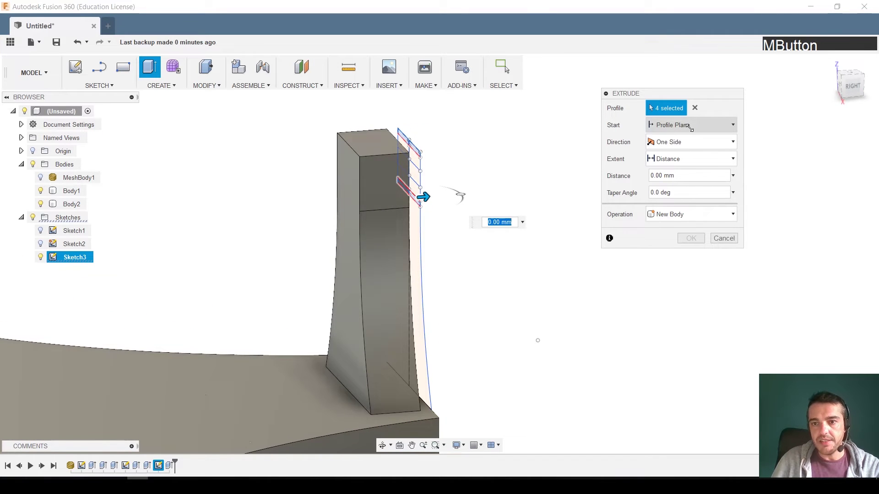
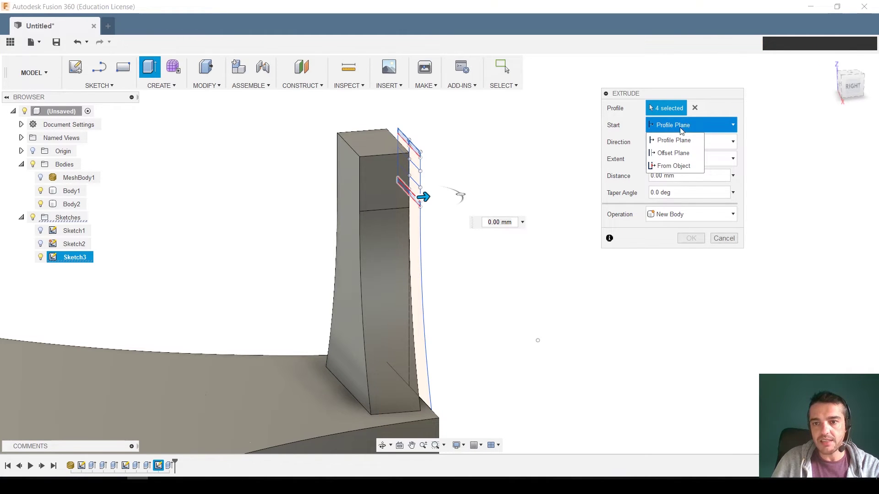
left_click(672, 169)
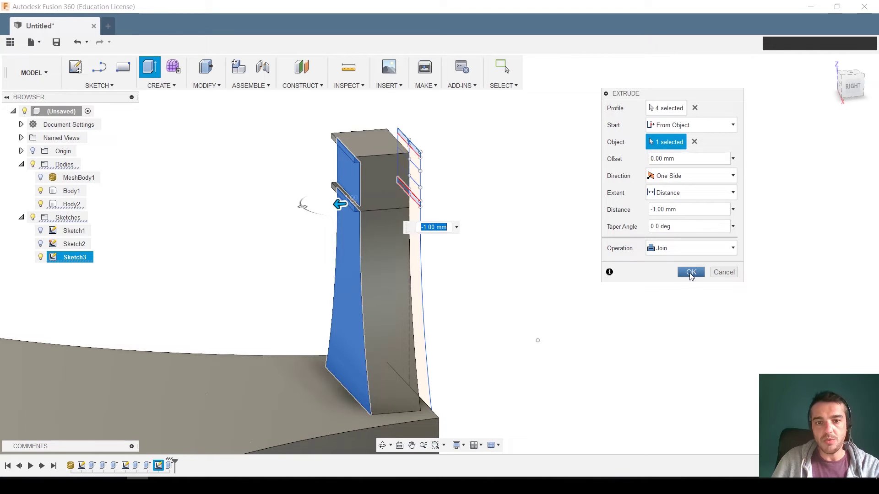
left_click(691, 276)
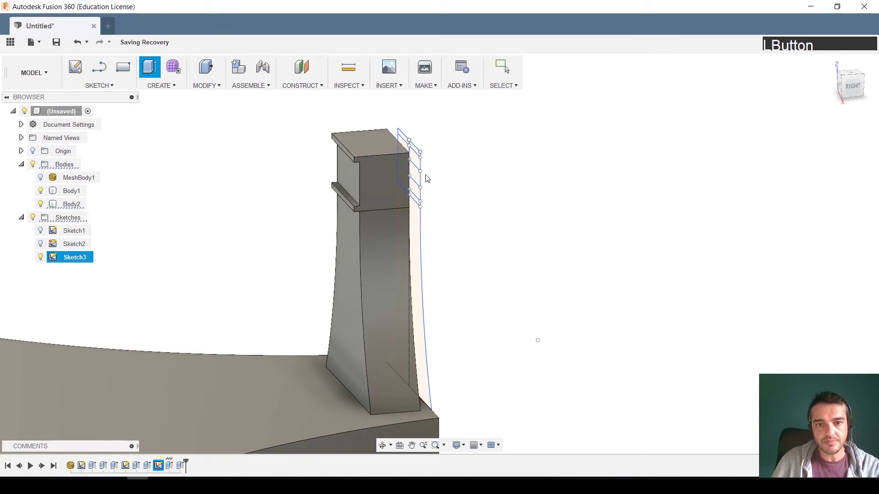
Select both slot profiles beside the top block and set the extrude start to From Object
key("e")
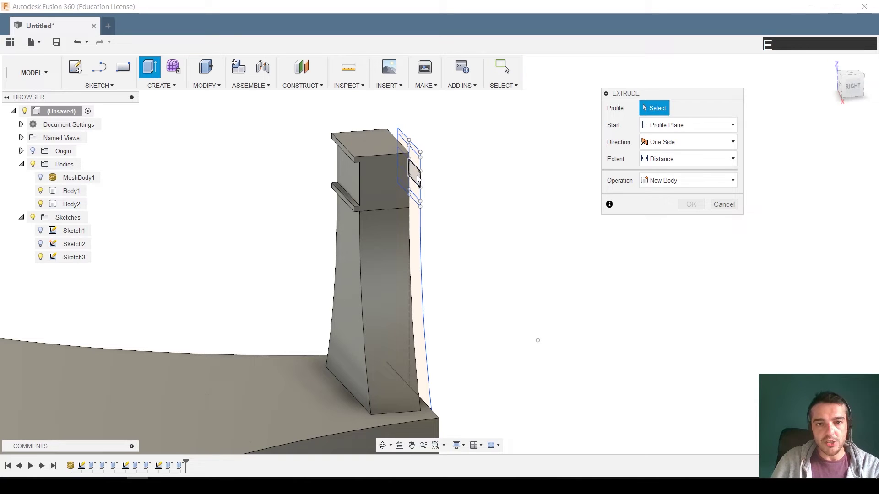
left_click(419, 179)
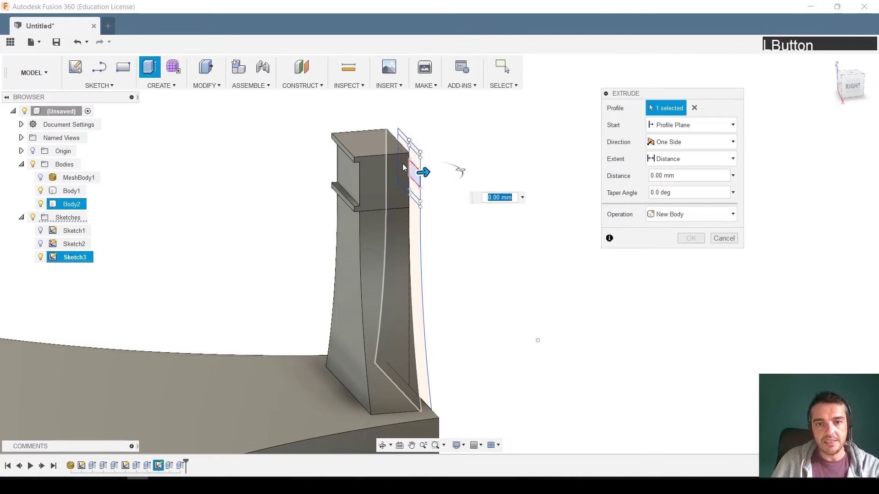
left_click(403, 165)
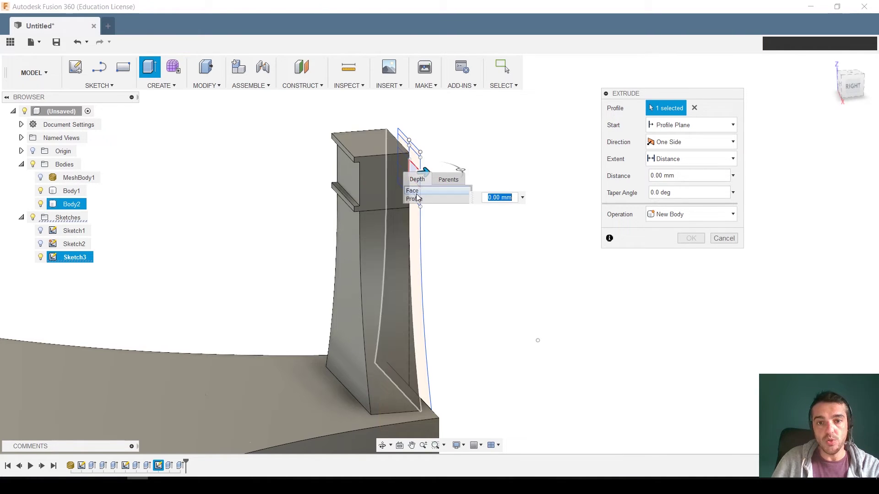
left_click(417, 198)
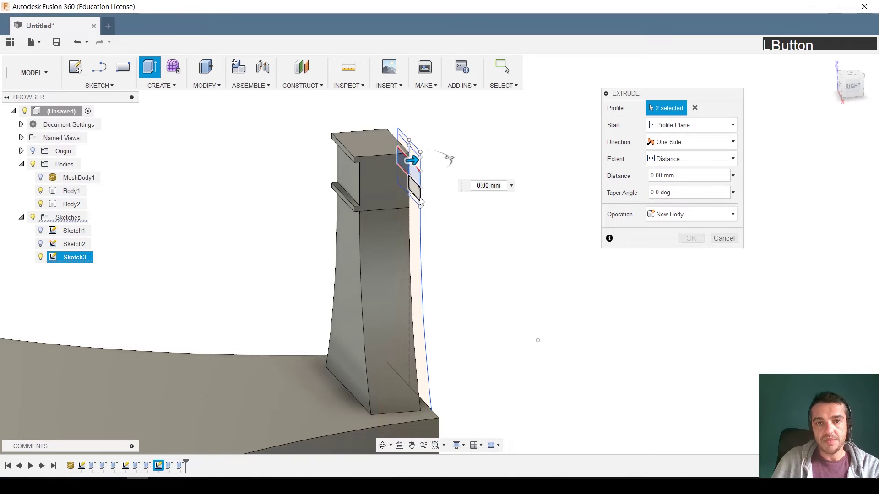
left_click(731, 132)
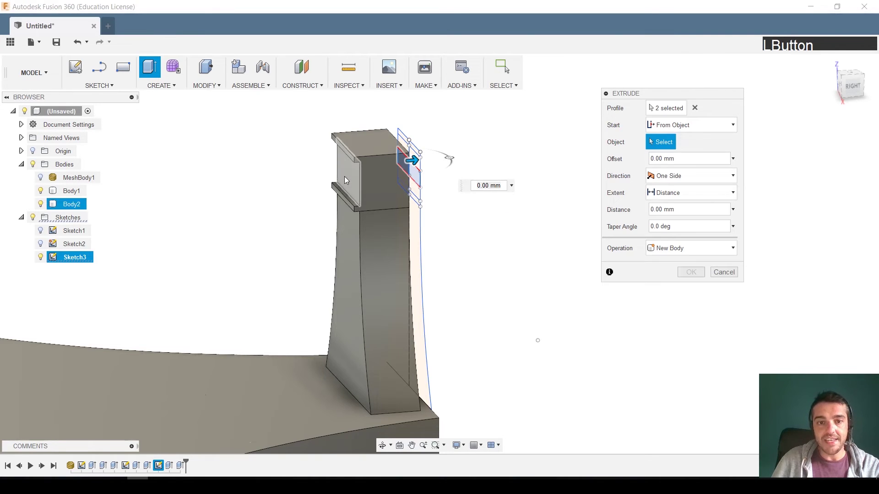
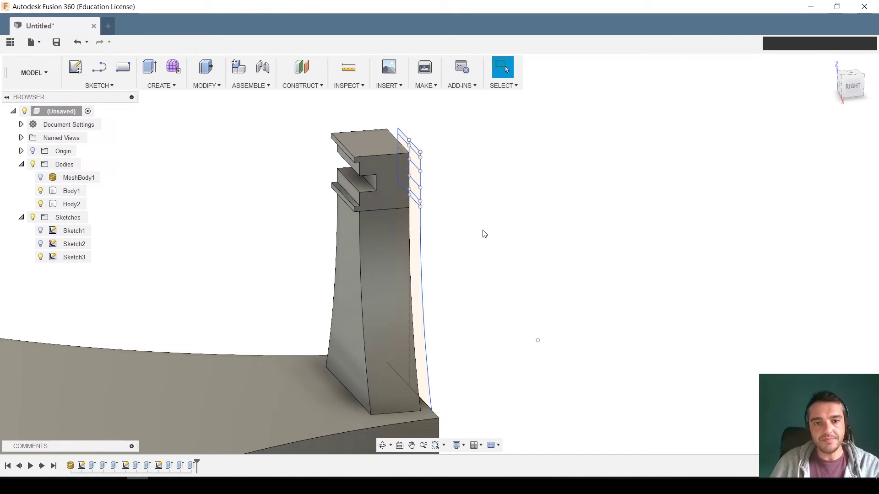
Extend one end face of the grooved top 20 mm outward with Join
middle_click(496, 232)
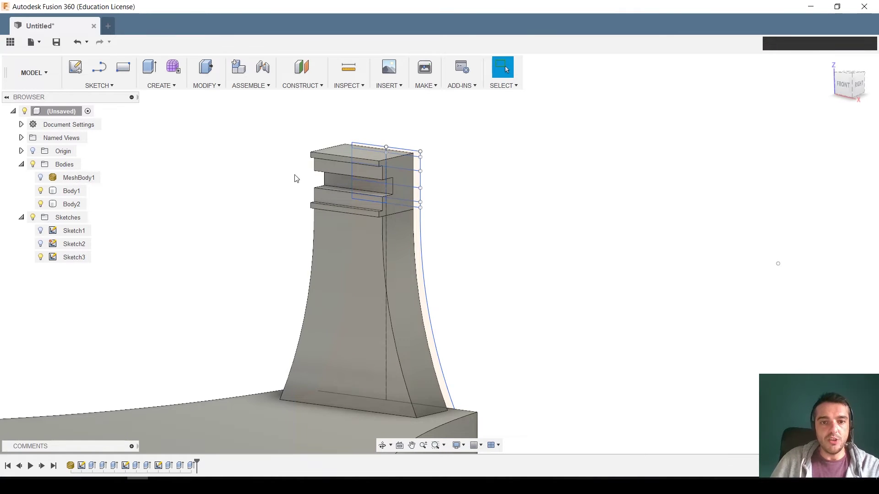
middle_click(524, 208)
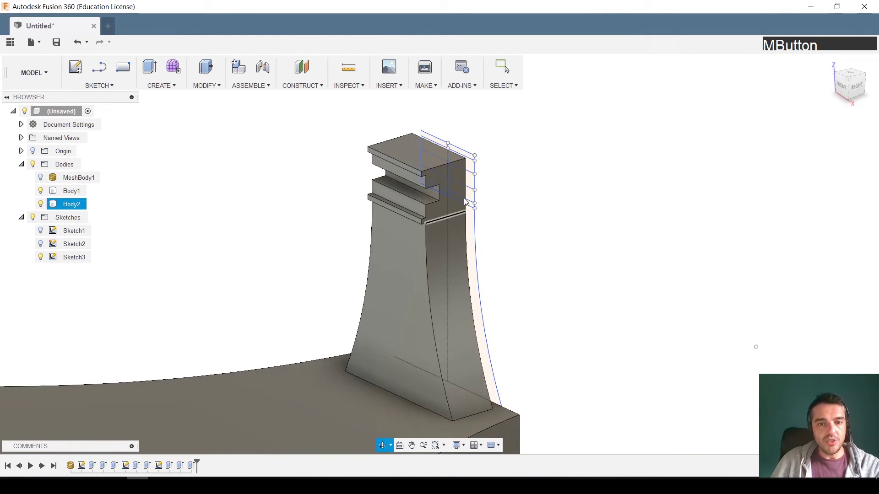
key("e")
left_click(452, 174)
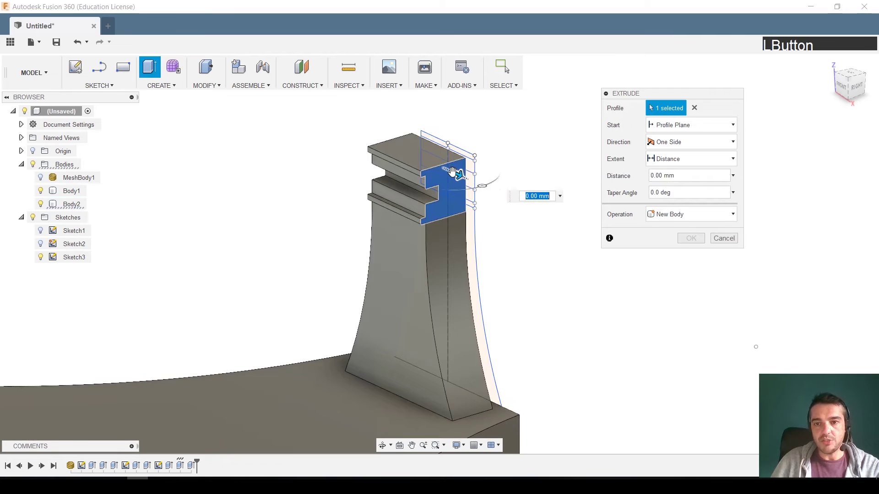
key("KP_2")
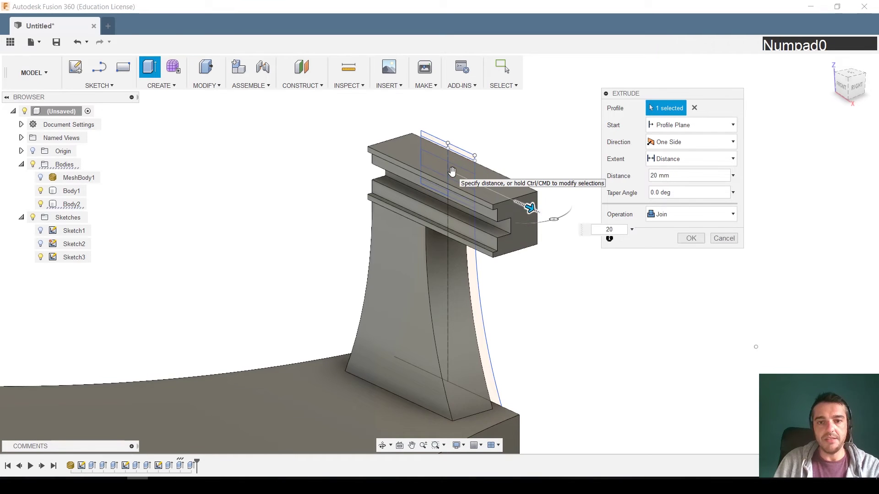
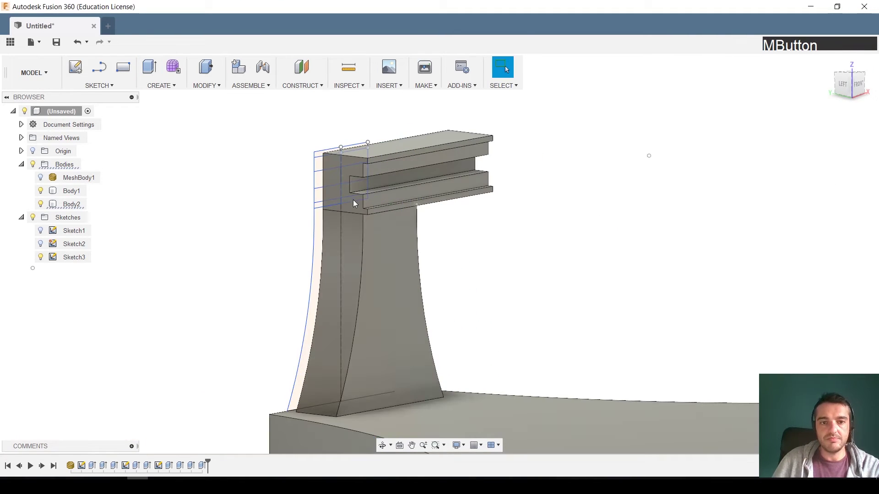
key("e")
Extend the opposite end face 20 mm too, completing the long grooved rail
left_click(334, 182)
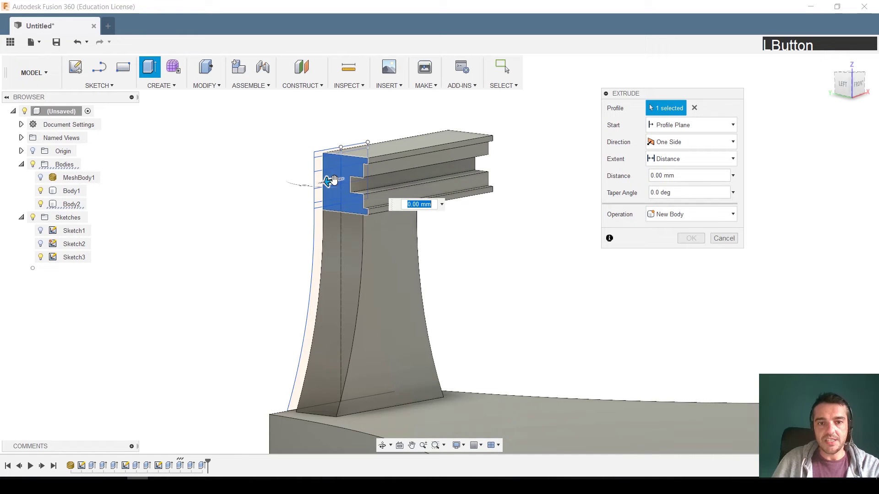
key("KP_2")
key("Return")
middle_click(556, 170)
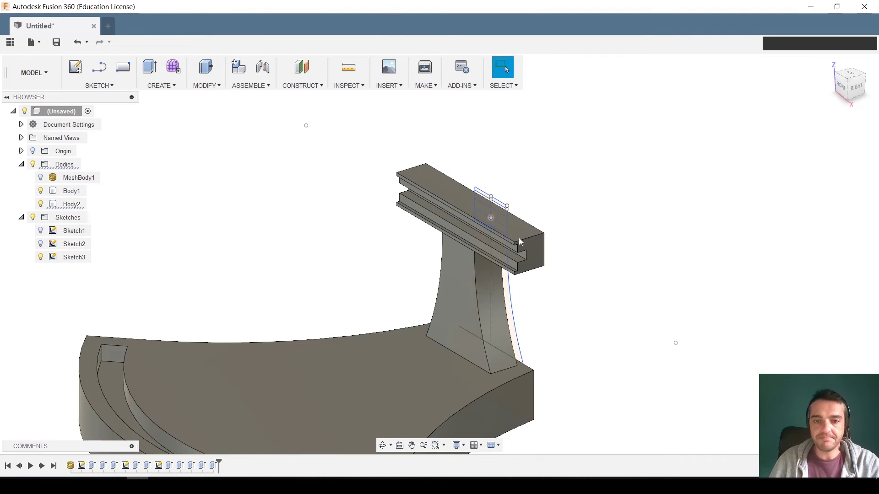
Hide Sketch2 so the T-shaped support shows without helper lines
middle_click(552, 298)
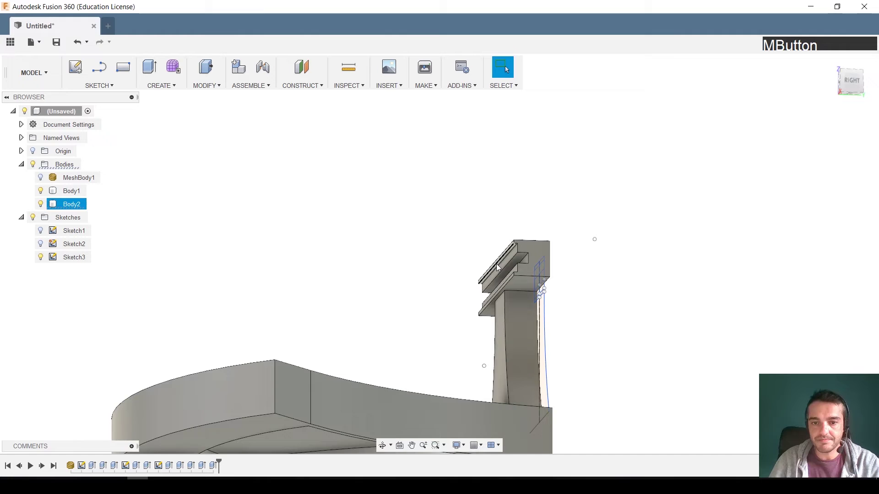
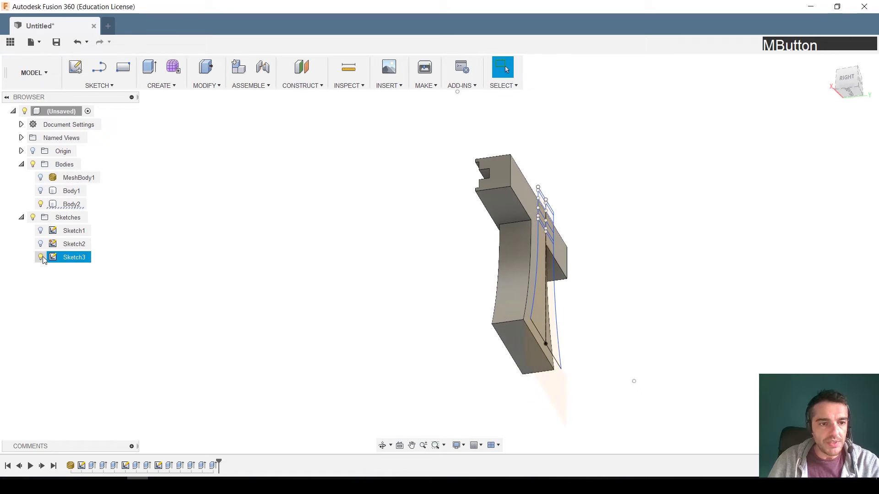
left_click(44, 260)
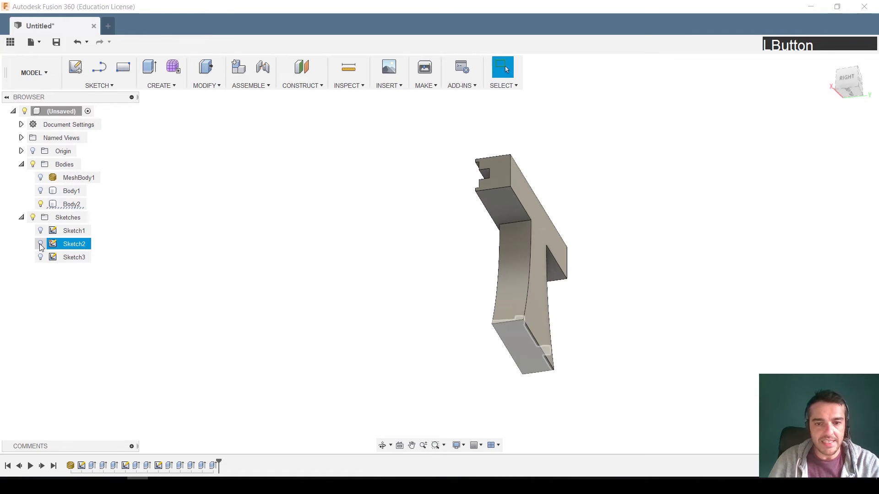
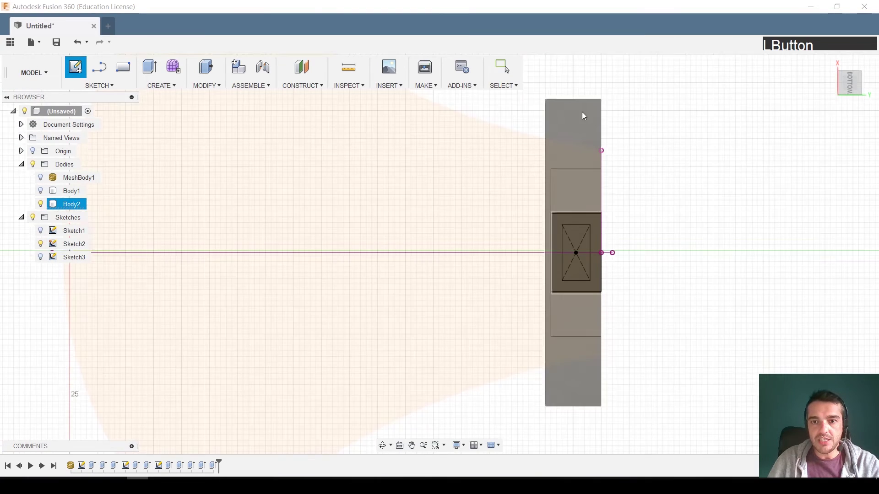
Offset the underside rectangle outline 0.5 mm inward
middle_click(636, 321)
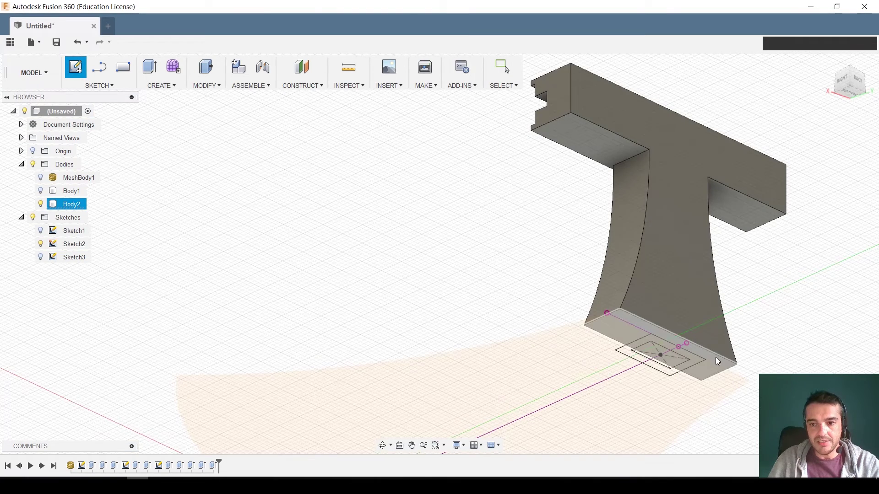
left_click(709, 355)
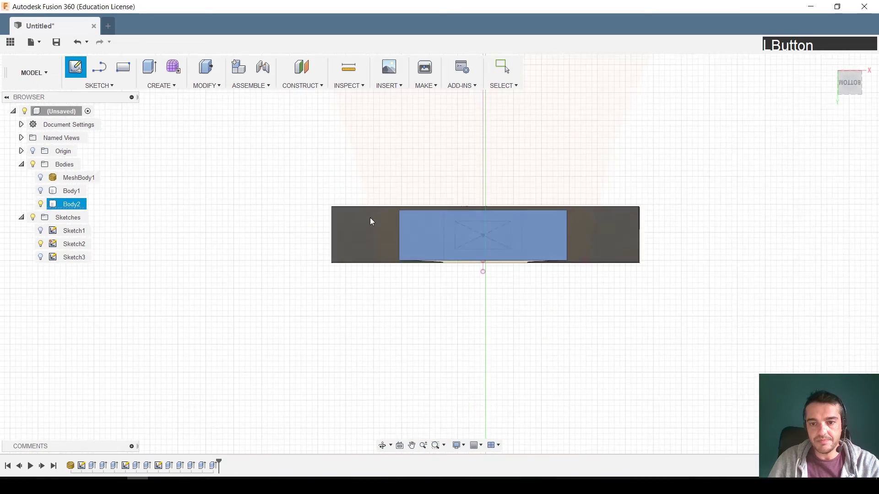
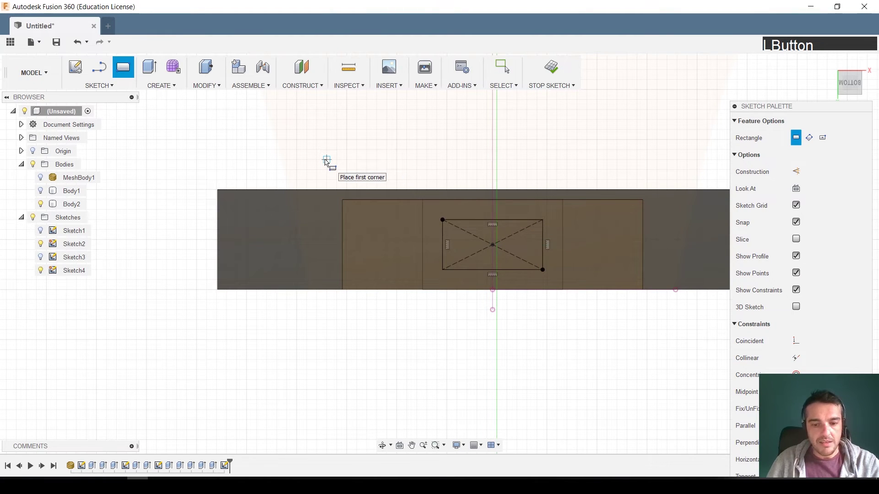
key("o")
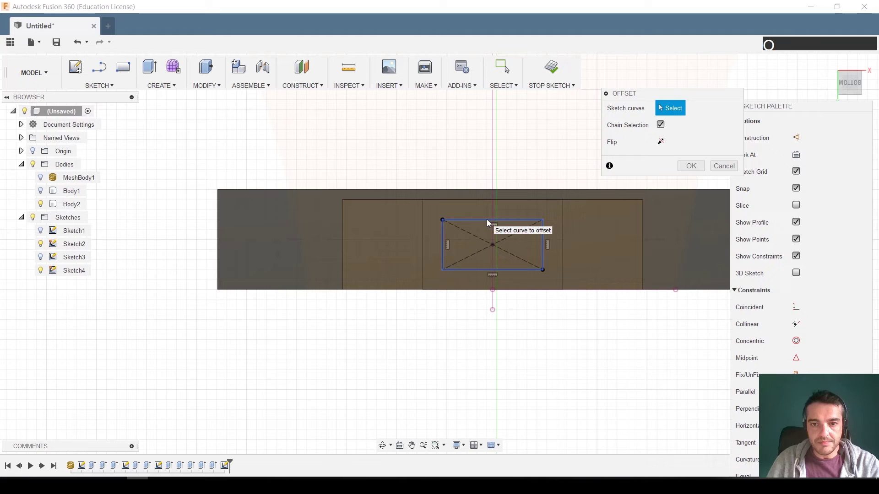
left_click(488, 222)
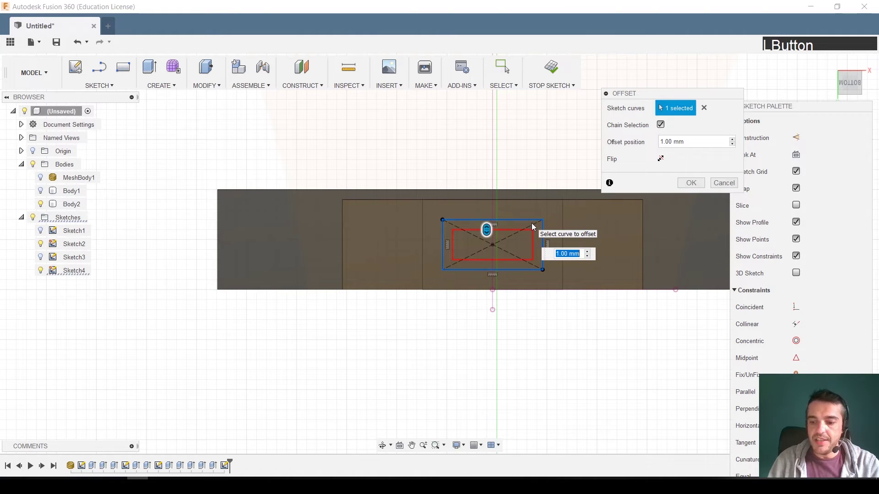
key("KP_Decimal")
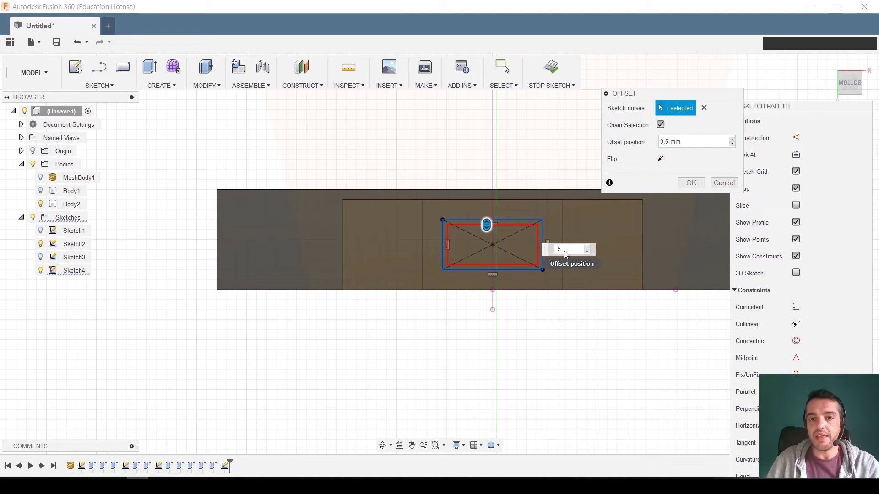
key("Return")
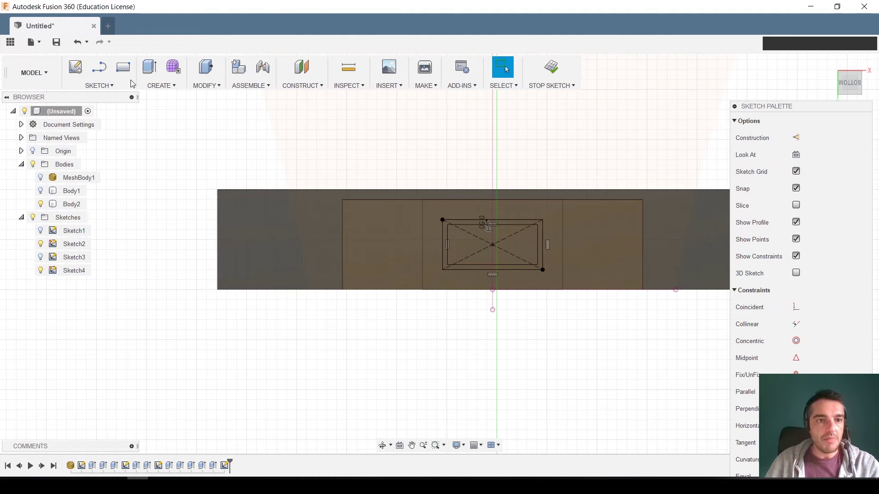
Draw a centred 3 x 3 mm centre rectangle inside the nested outlines and finish the sketch
left_click(114, 88)
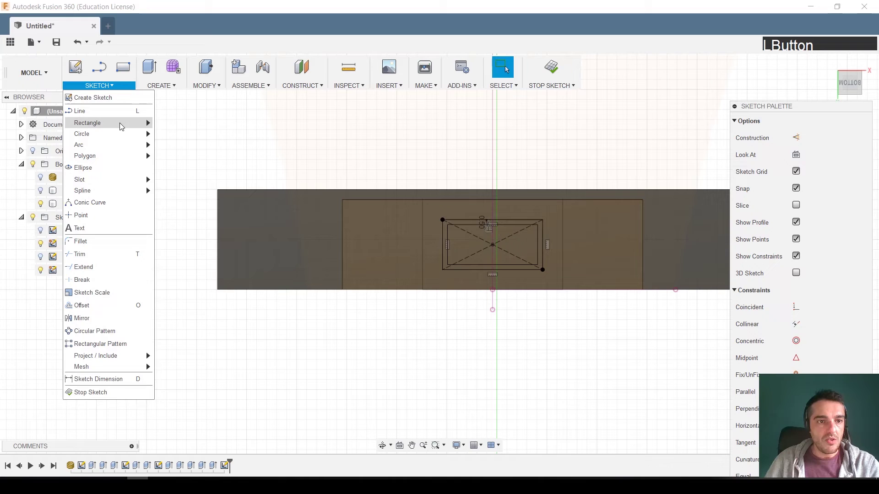
left_click(200, 158)
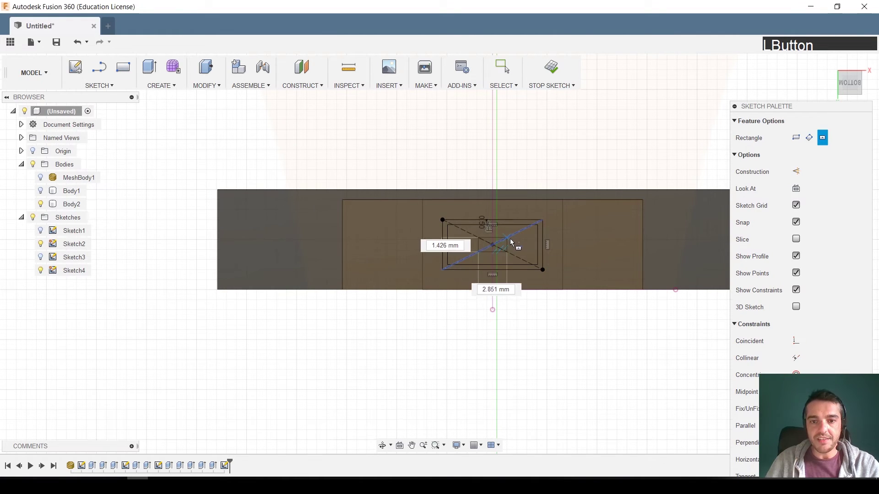
key("KP_3")
key("Tab")
key("KP_3")
key("Return")
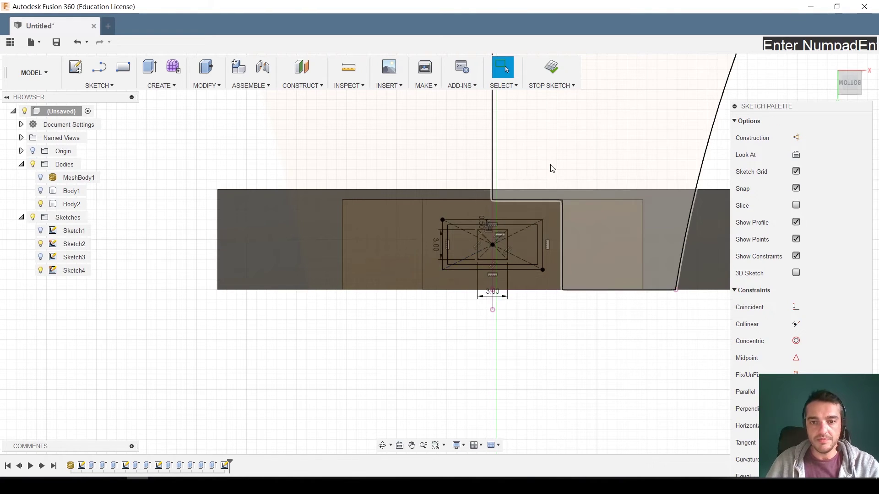
left_click(557, 72)
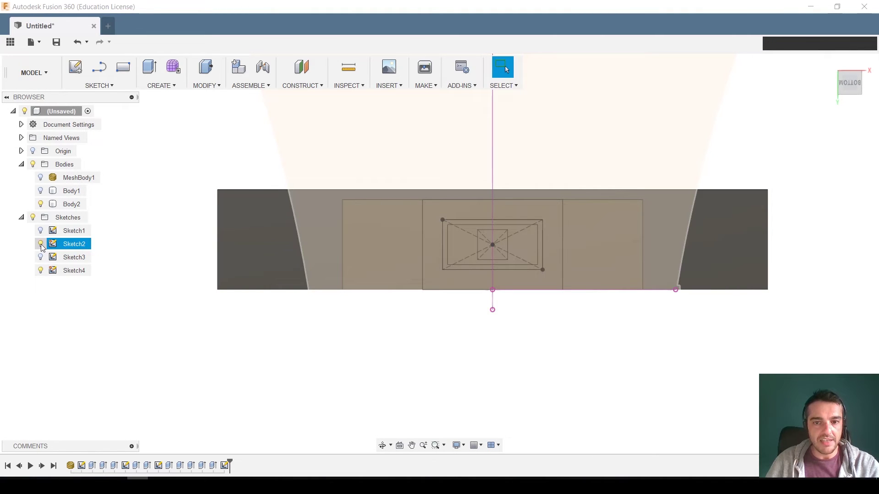
Extrude the Sketch4 rectangle 4 mm with Join as a peg with a square hole on the underside
left_click(42, 247)
middle_click(570, 169)
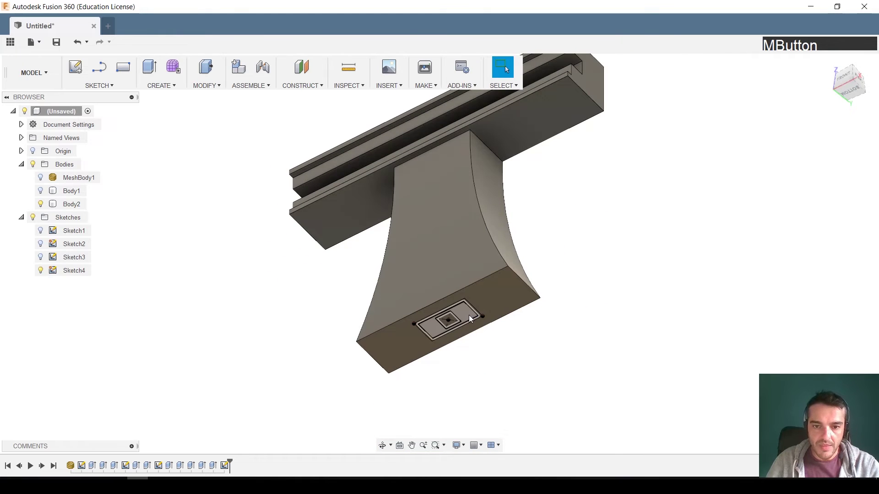
key("e")
left_click(463, 314)
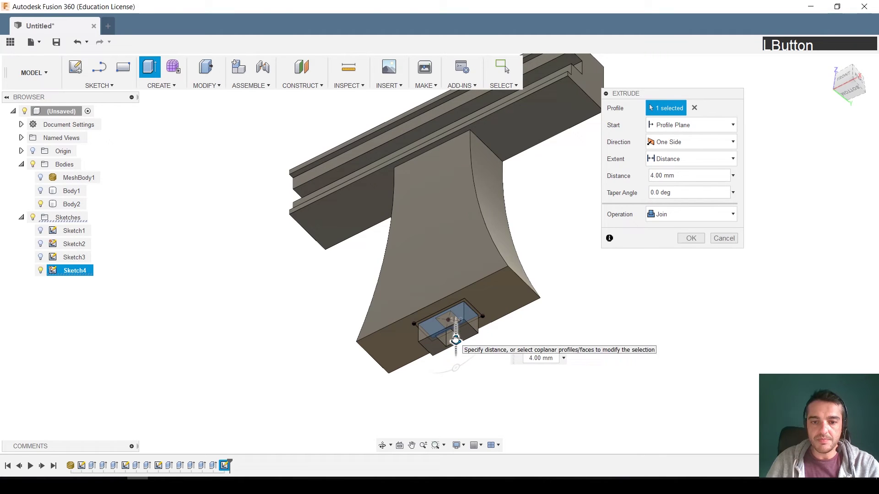
key("Return")
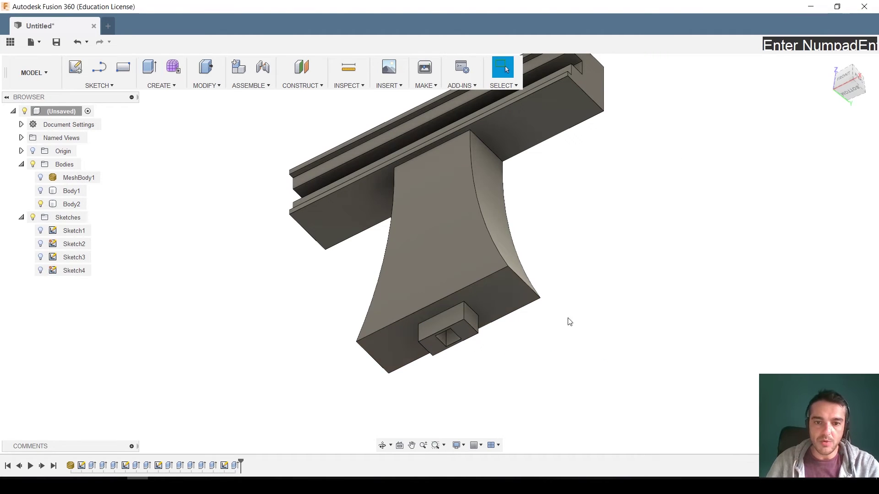
middle_click(519, 320)
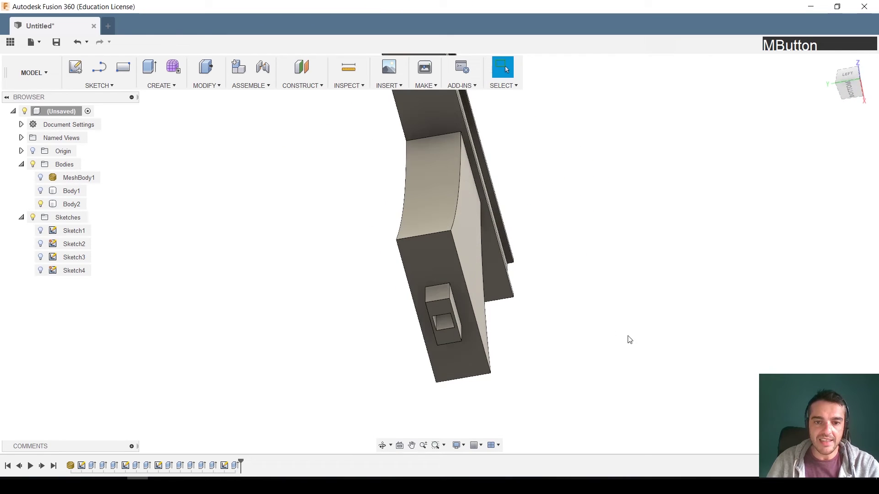
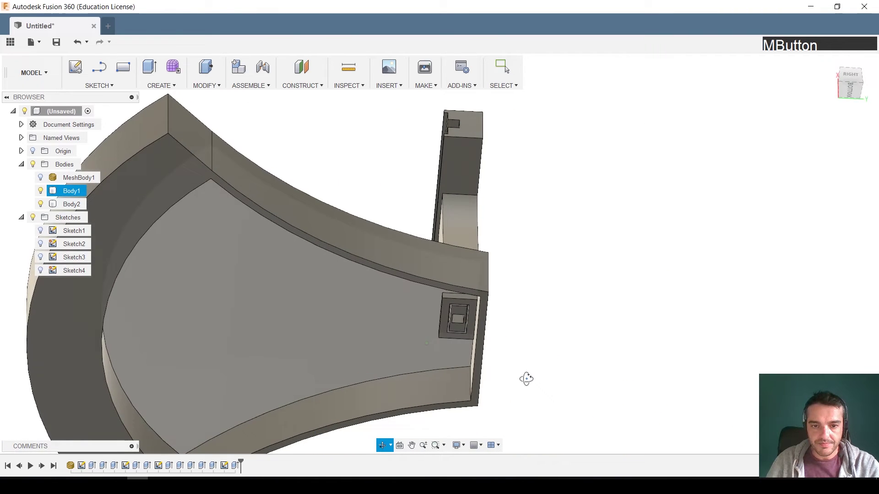
Check the socket in the base, then hide the base and view the support from the side
left_click(466, 296)
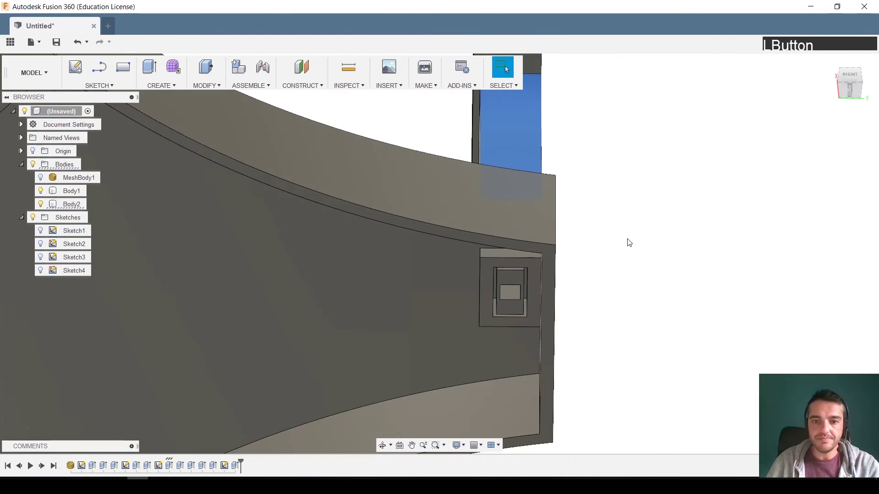
middle_click(600, 214)
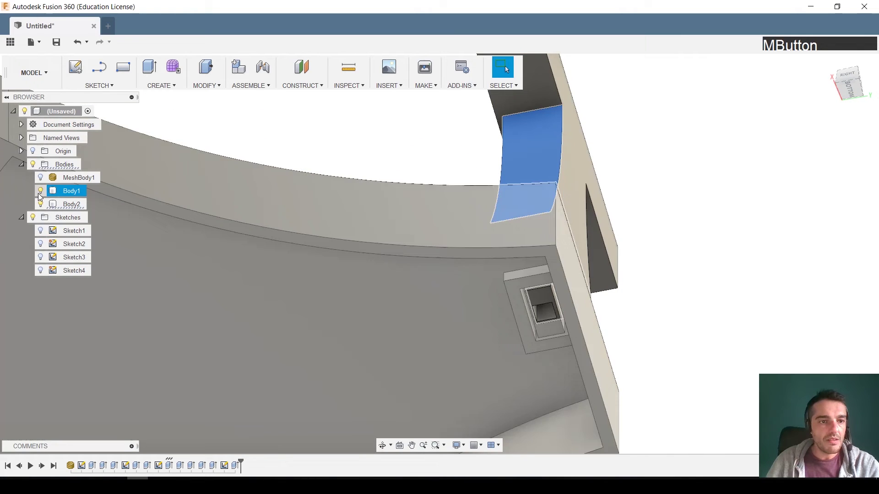
left_click(40, 197)
middle_click(528, 308)
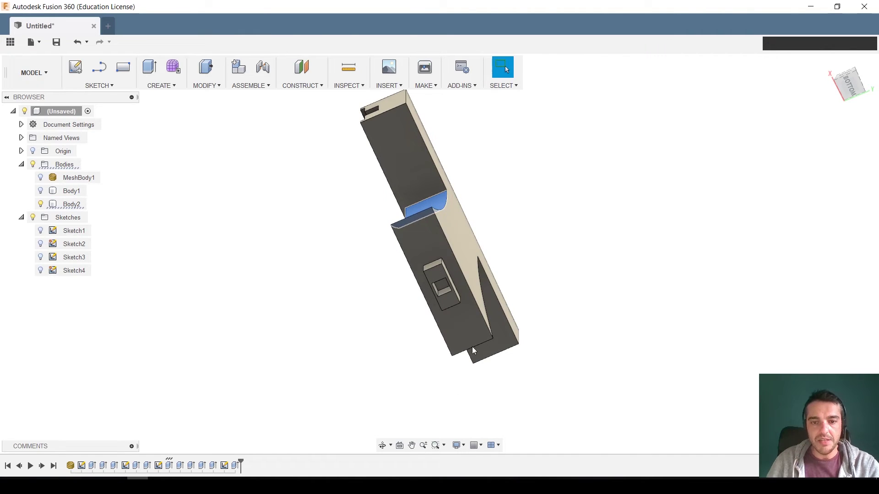
middle_click(495, 187)
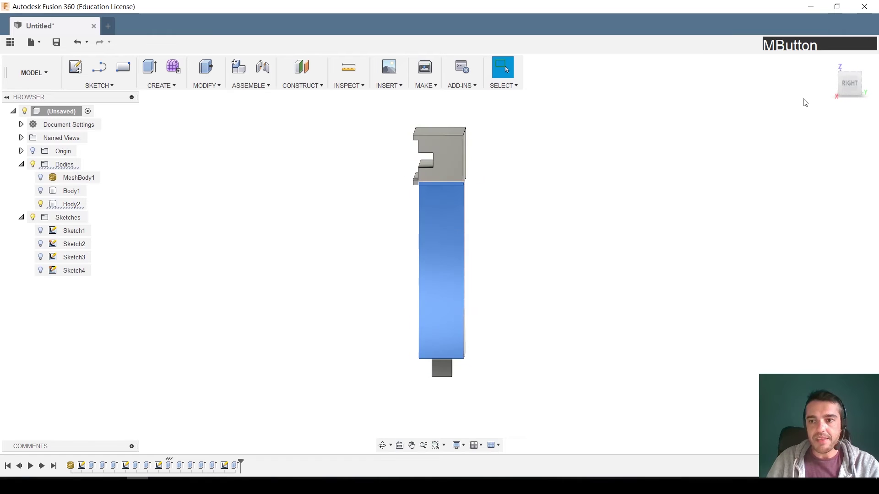
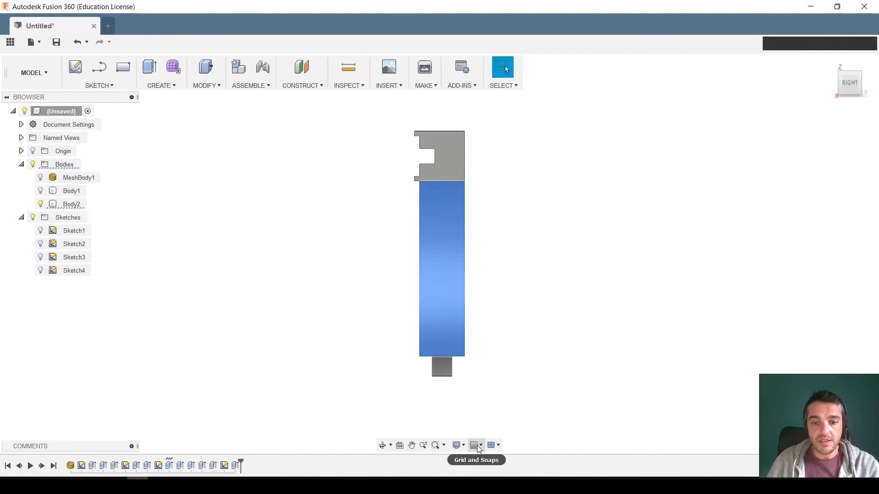
Switch the visual style to Shaded with Hidden Edges to reveal the support's internal edges
left_click(461, 448)
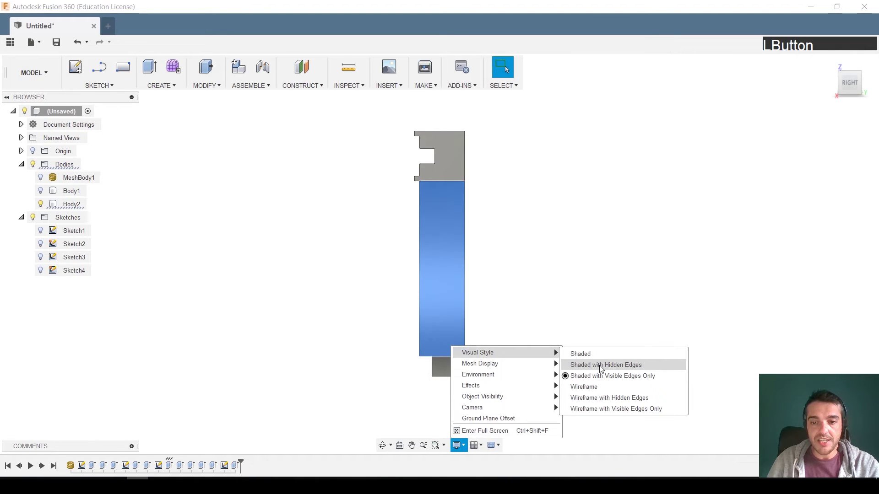
left_click(601, 369)
middle_click(496, 372)
Set up a cut from the peg's inner rectangle up to the top groove face, then cancel it
key("e")
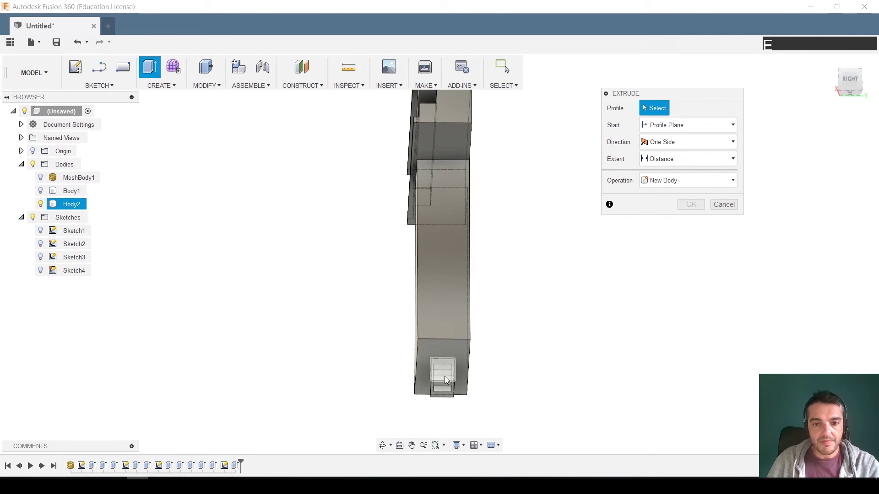
middle_click(456, 394)
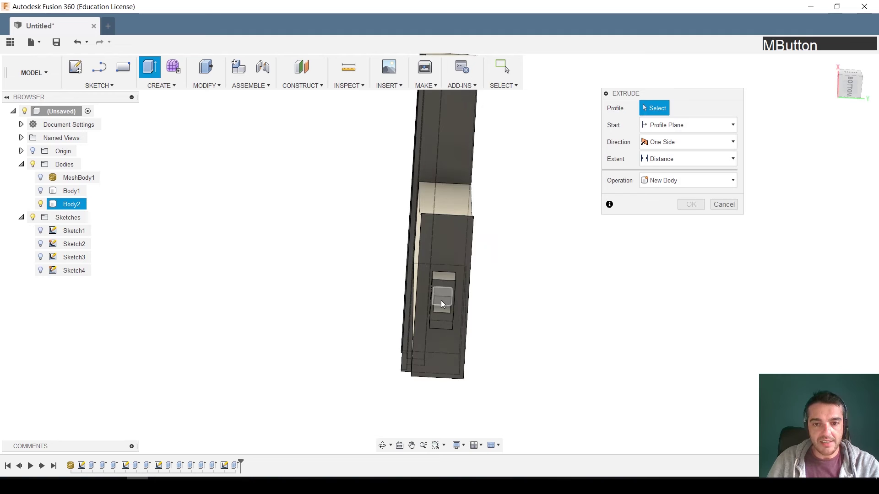
left_click(443, 304)
middle_click(487, 280)
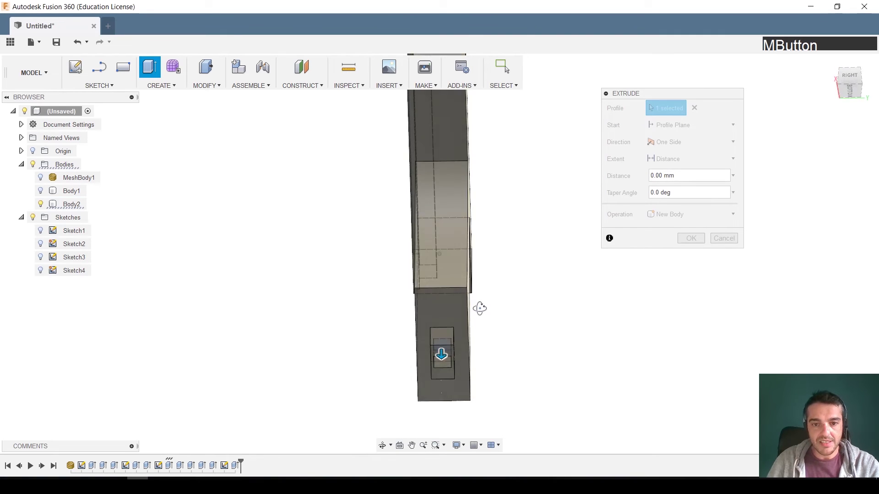
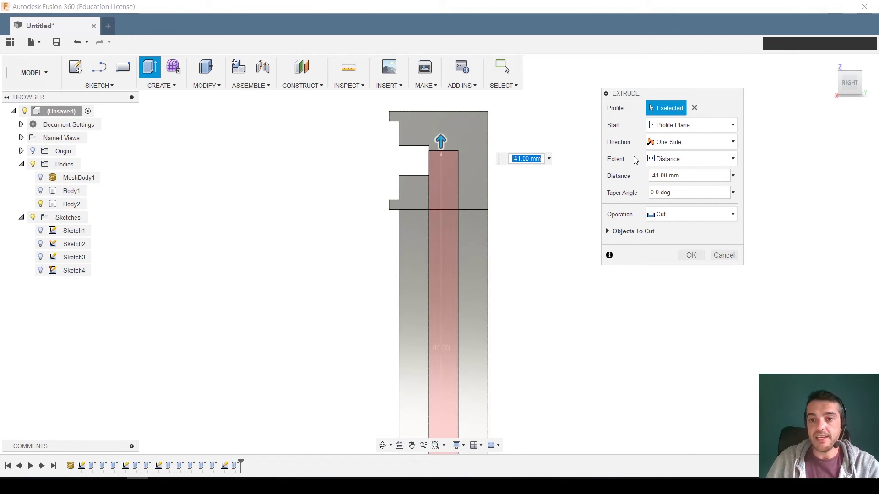
left_click(676, 162)
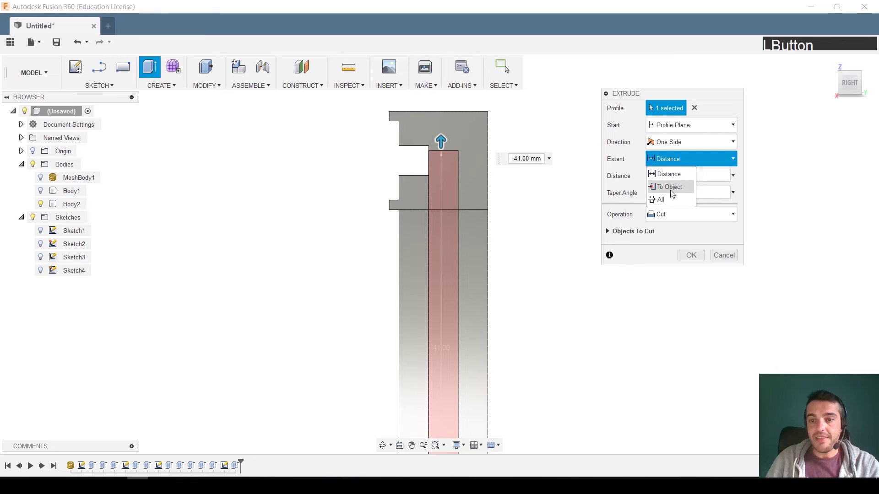
middle_click(527, 239)
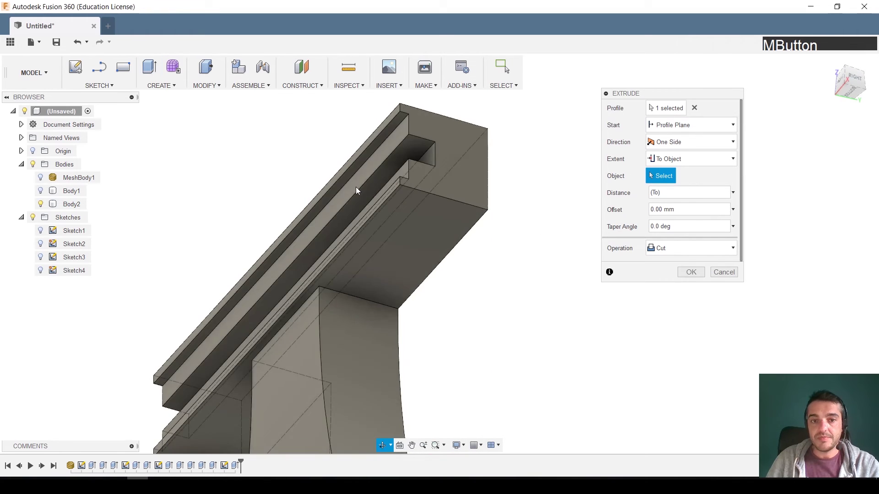
left_click(373, 189)
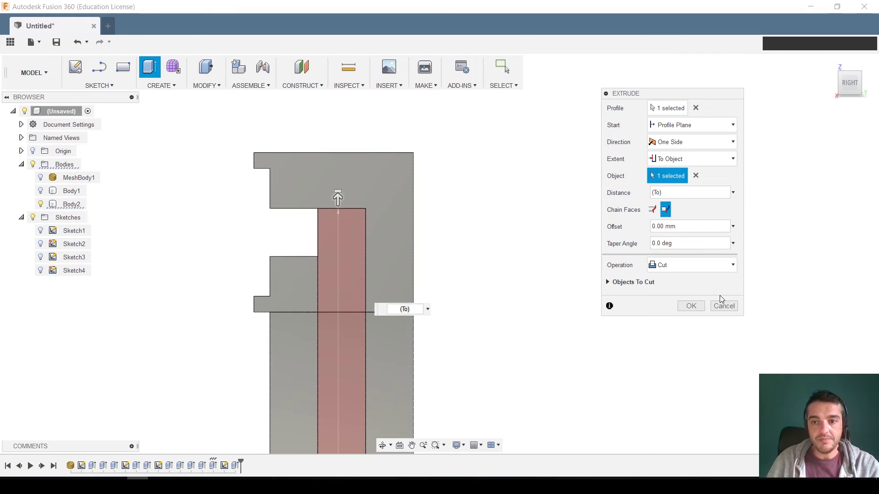
left_click(727, 311)
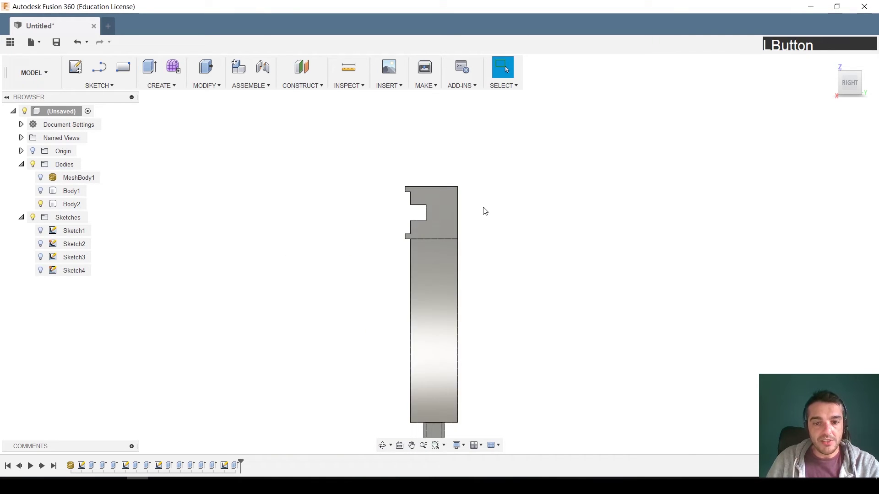
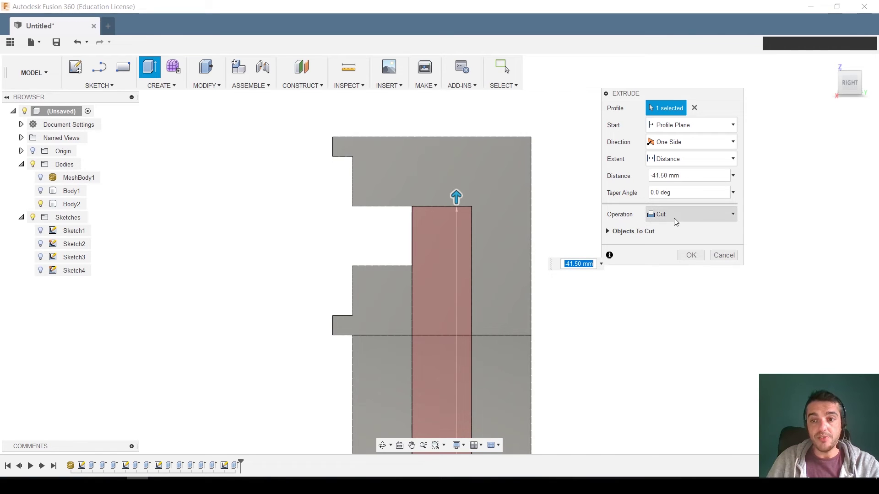
Cut a -41.50 mm wire channel through the support and check it from the side
left_click(691, 259)
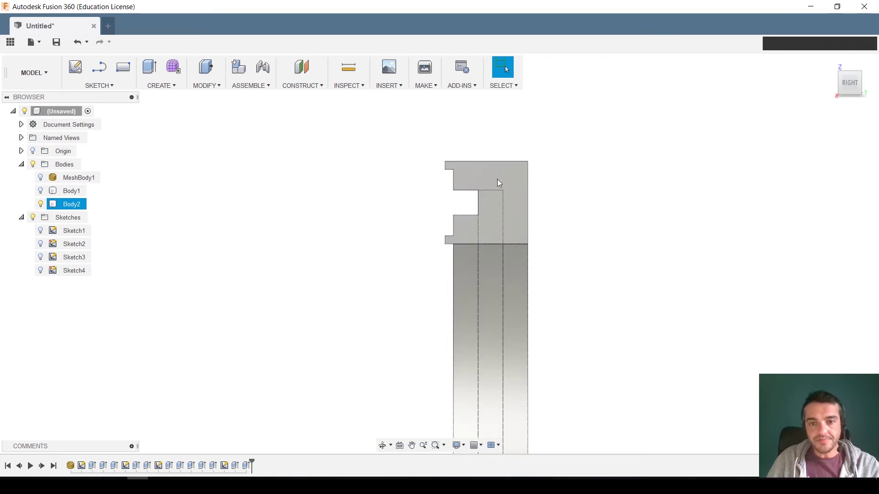
middle_click(548, 269)
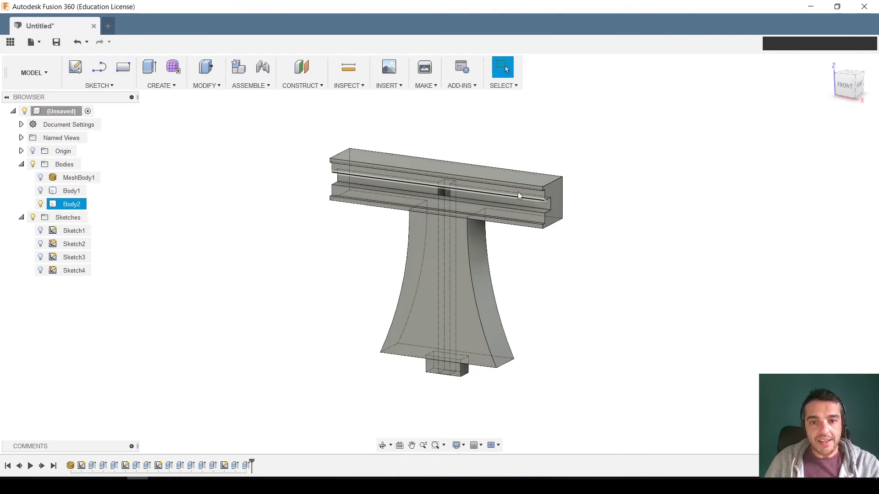
middle_click(625, 242)
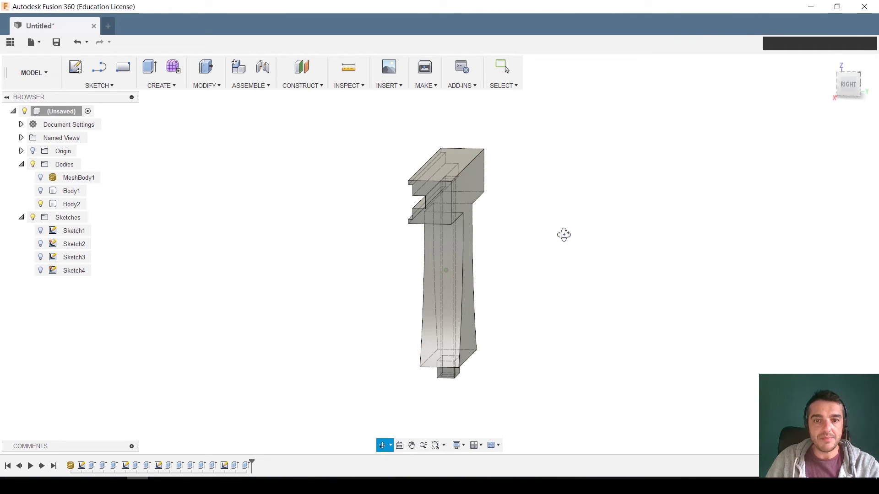
left_click(351, 86)
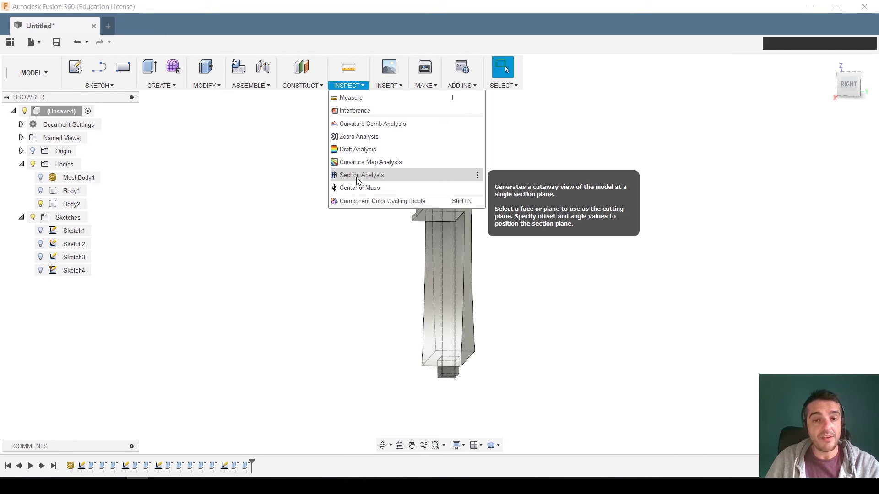
Create a Section Analysis 2 mm into the support to confirm its hollow channel
left_click(358, 180)
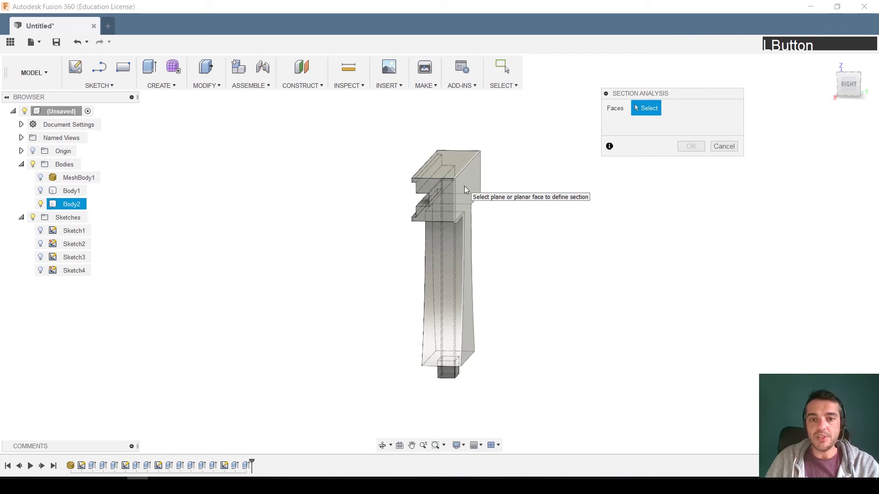
left_click(466, 189)
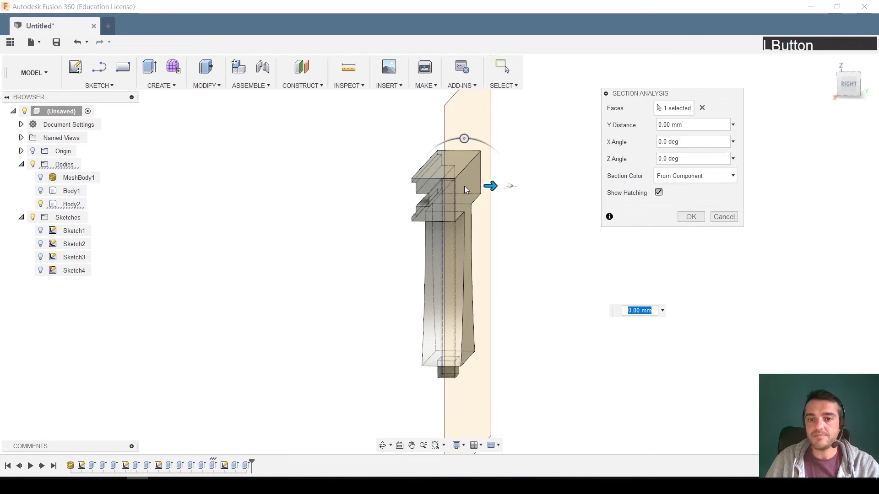
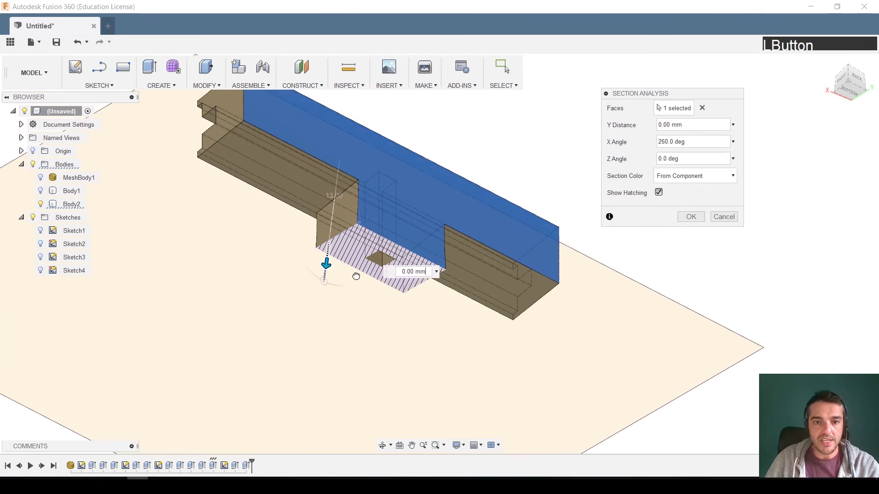
middle_click(490, 295)
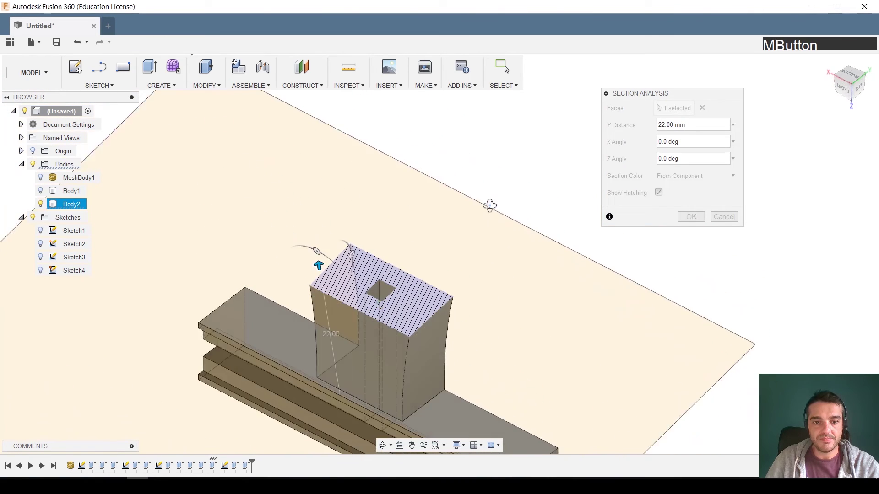
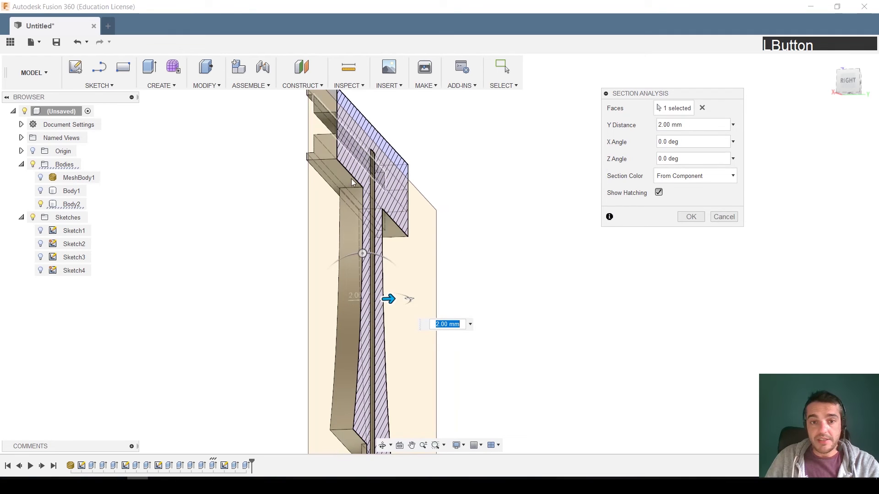
left_click(693, 222)
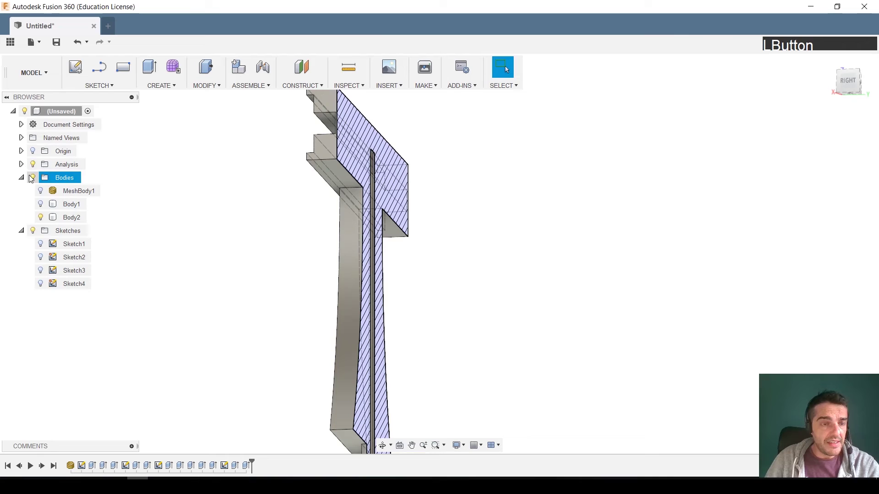
Edit Section1 from the Analysis folder and turn its visibility off so the support shows whole
left_click(22, 166)
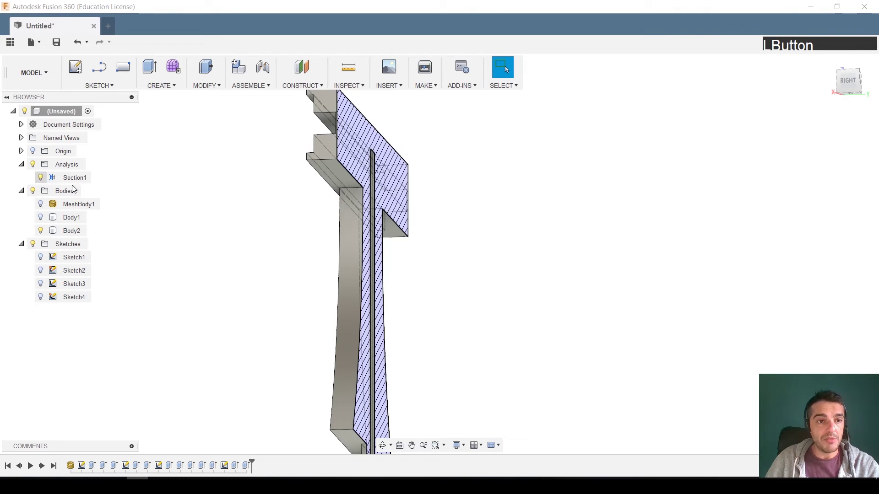
right_click(74, 178)
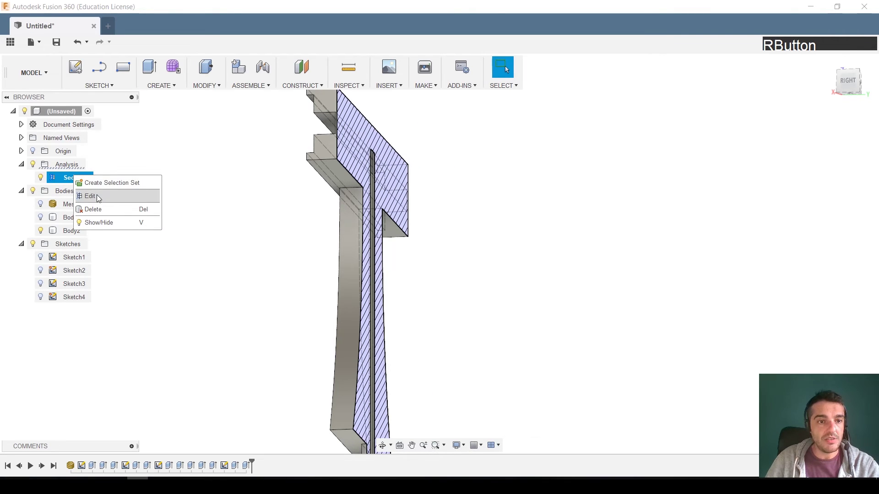
left_click(98, 198)
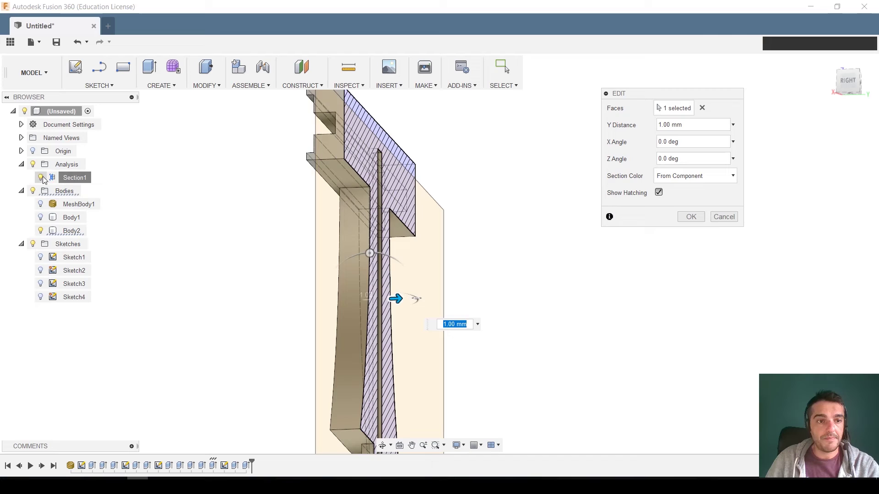
left_click(685, 216)
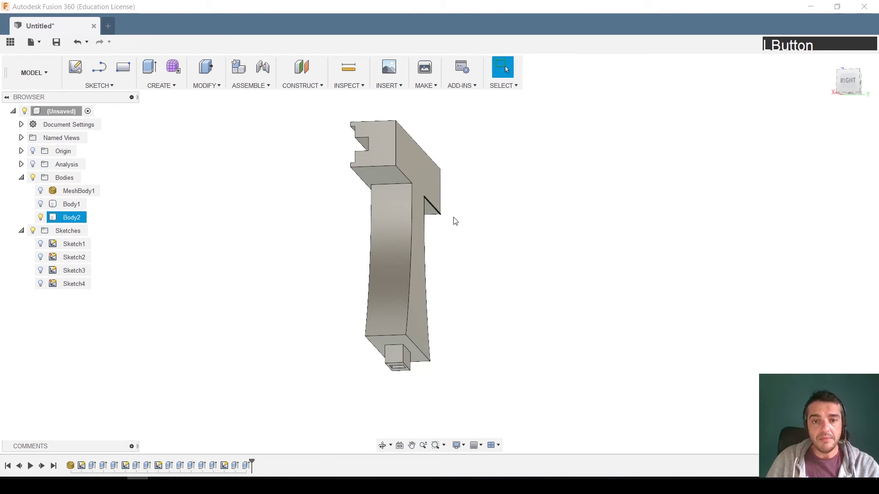
Make Body1 visible again and orbit the base with its support to view top, bottom and sides
middle_click(487, 261)
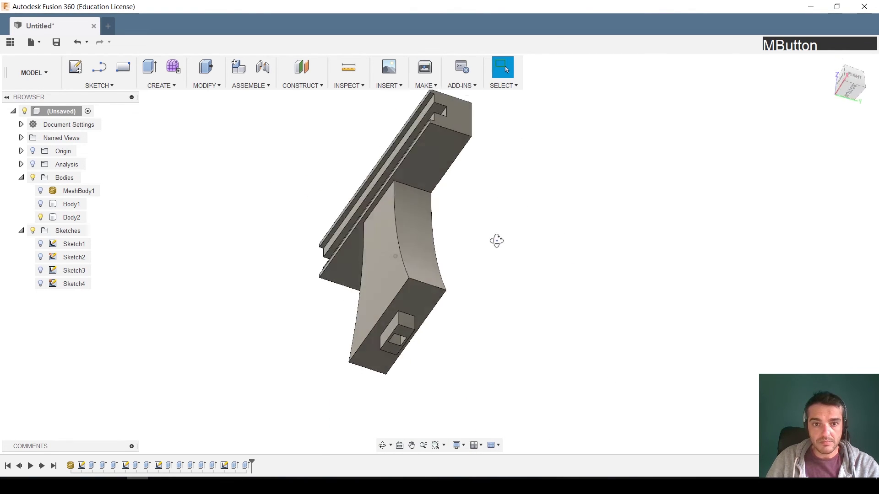
left_click(42, 208)
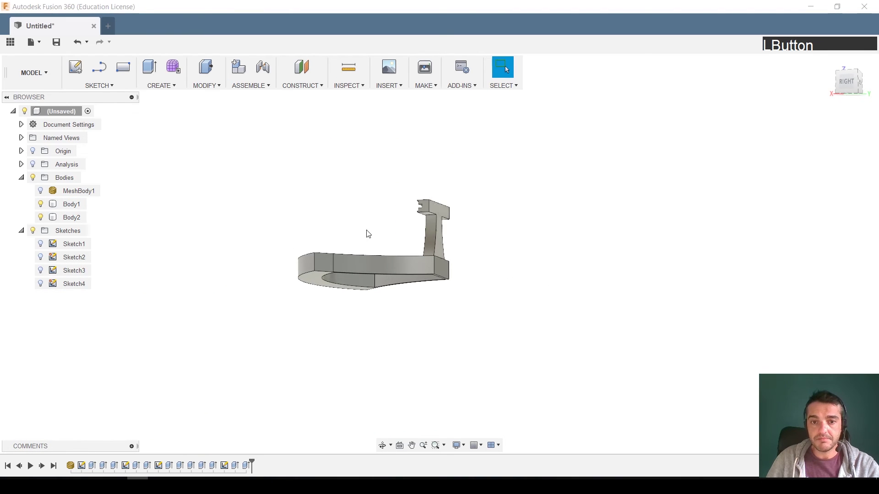
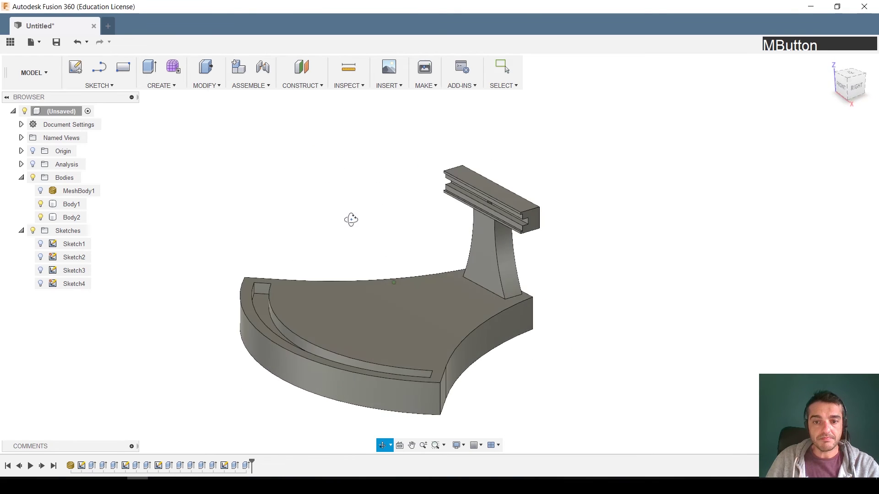
middle_click(359, 309)
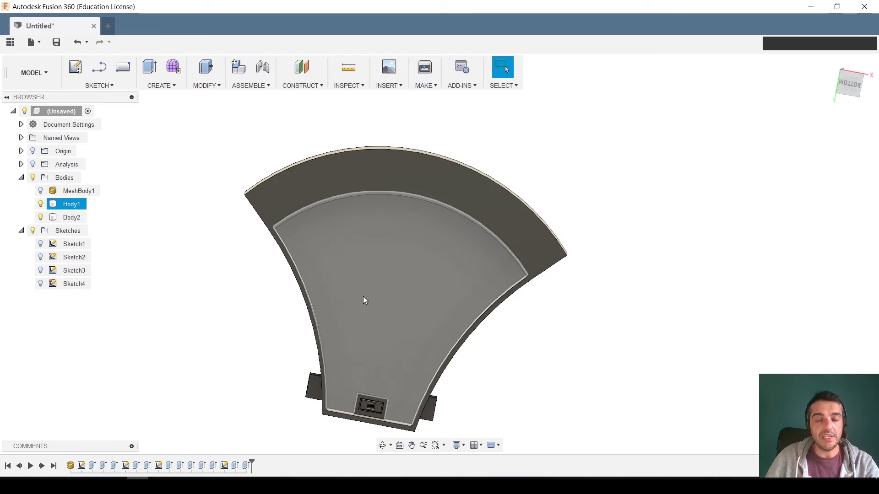
middle_click(368, 249)
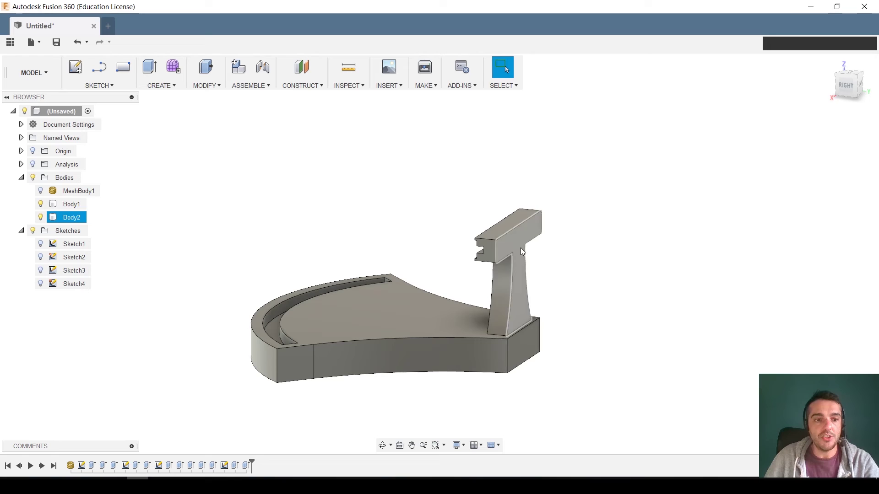
middle_click(568, 302)
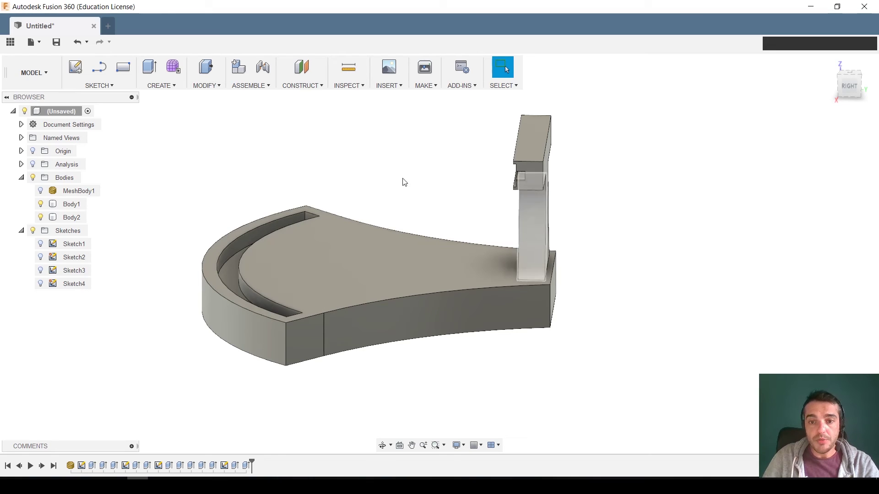
Fillet the base's top rim and corner edges with a 2 mm radius
left_click(205, 89)
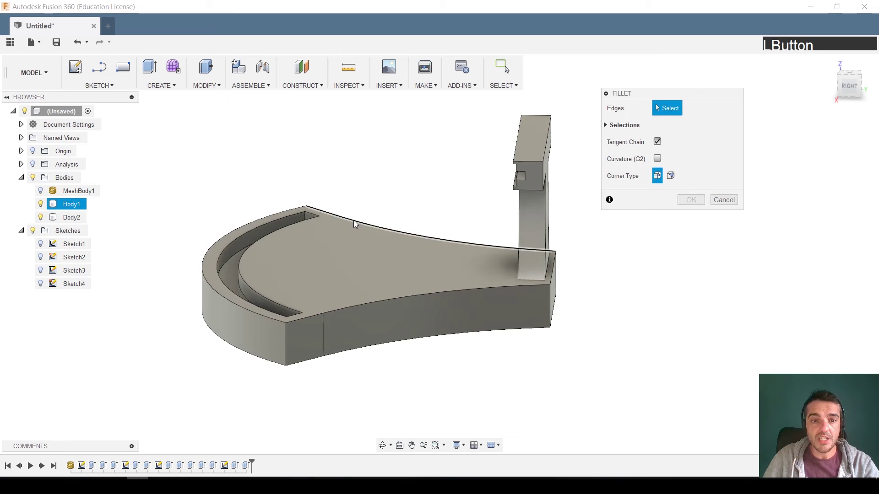
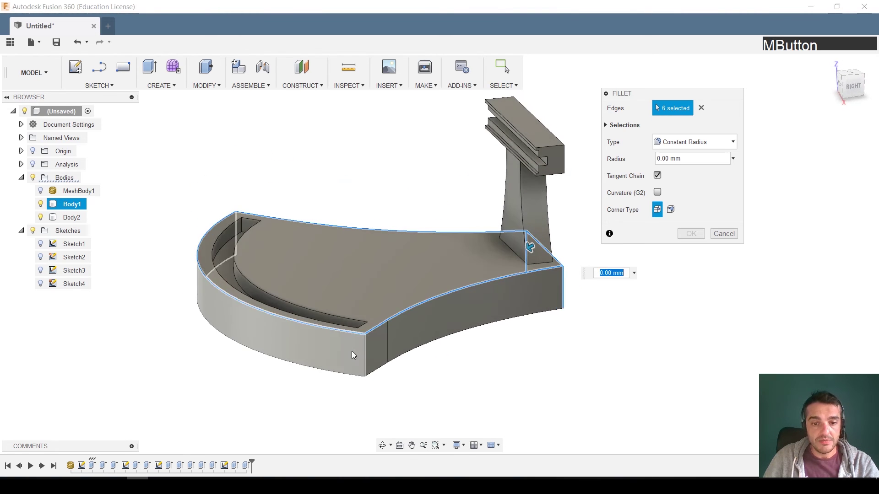
left_click(366, 351)
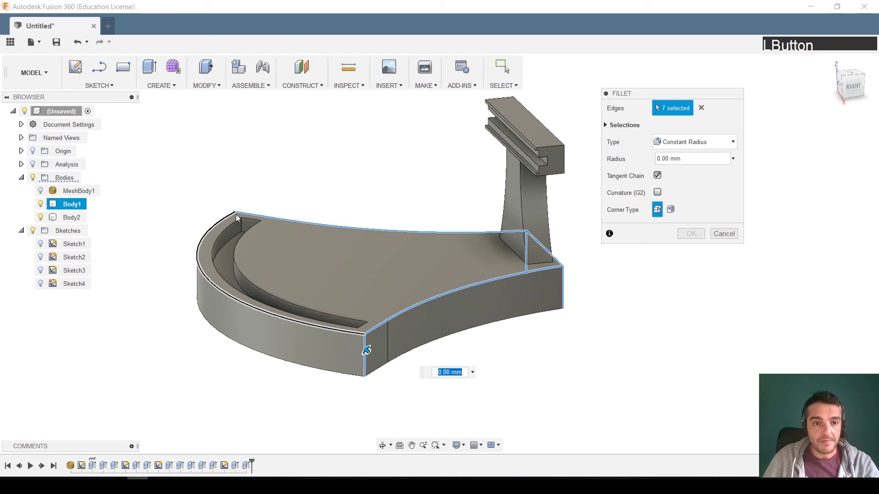
middle_click(240, 221)
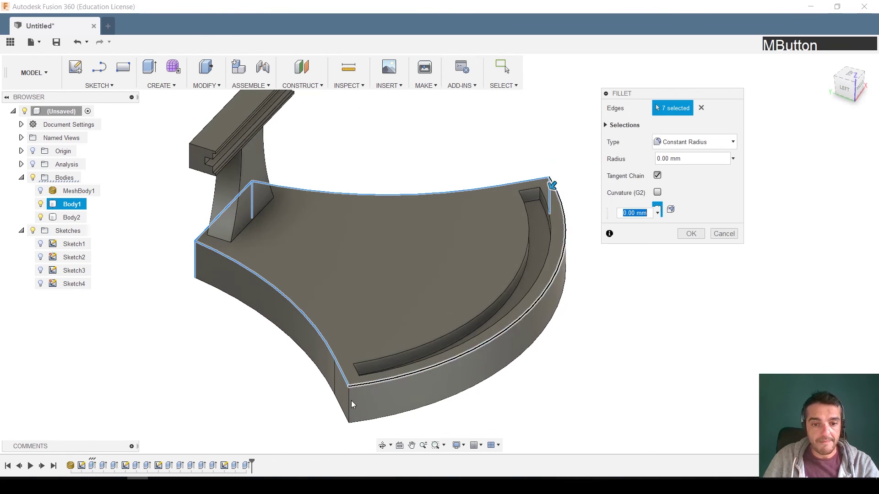
left_click(351, 403)
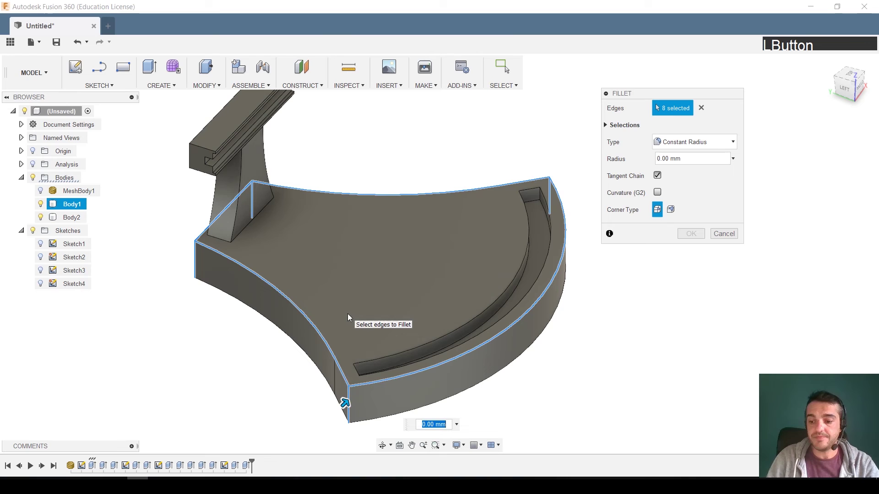
key("KP_2")
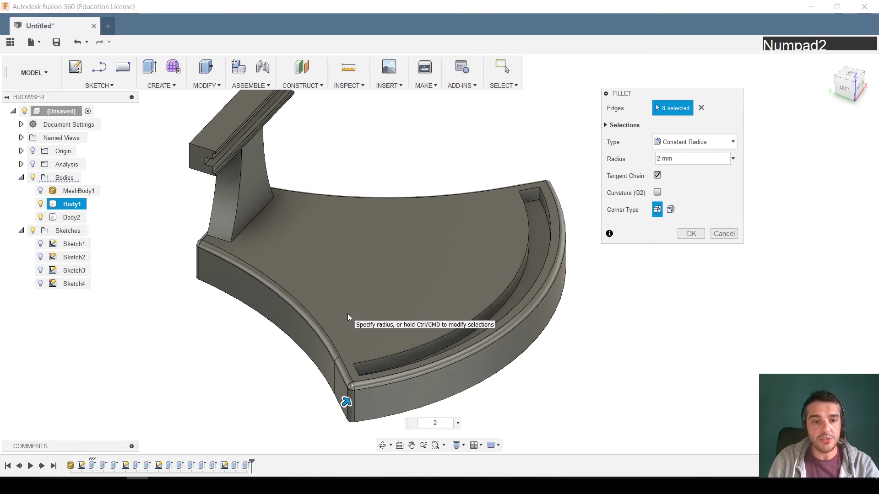
key("Return")
middle_click(255, 276)
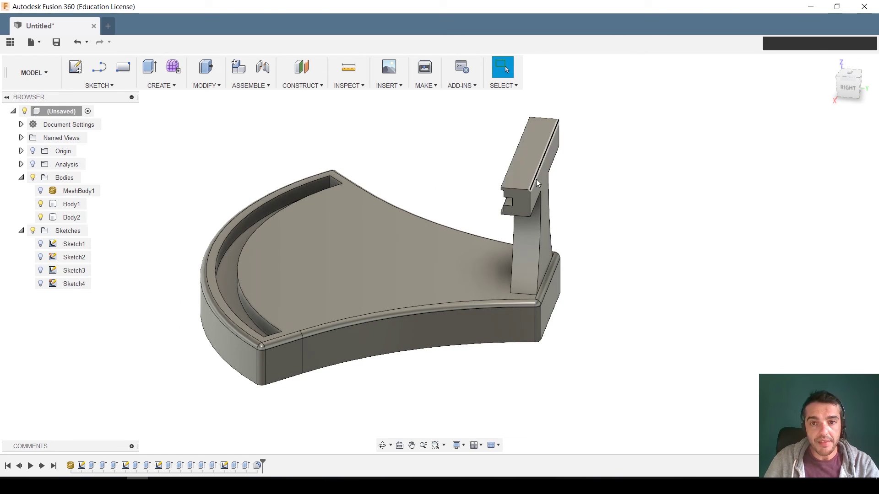
Fillet the outline edges of the T support's front and back faces with a 2 mm radius
left_click(200, 90)
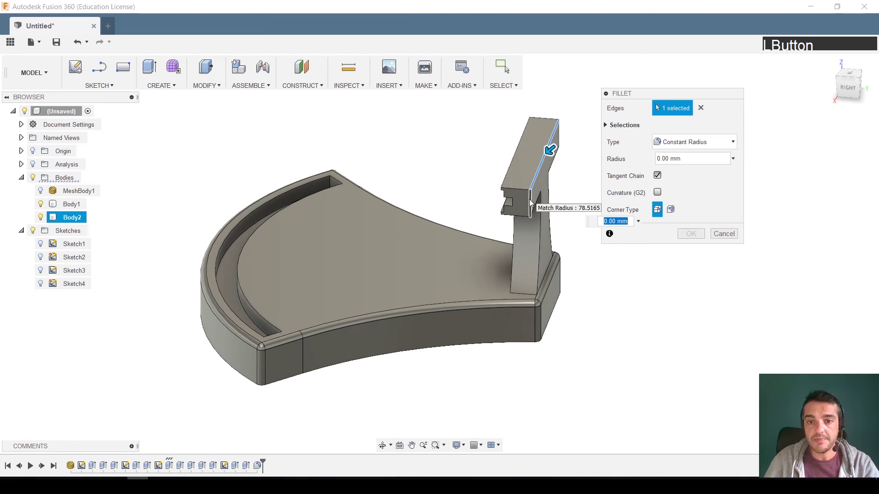
middle_click(545, 248)
left_click(504, 141)
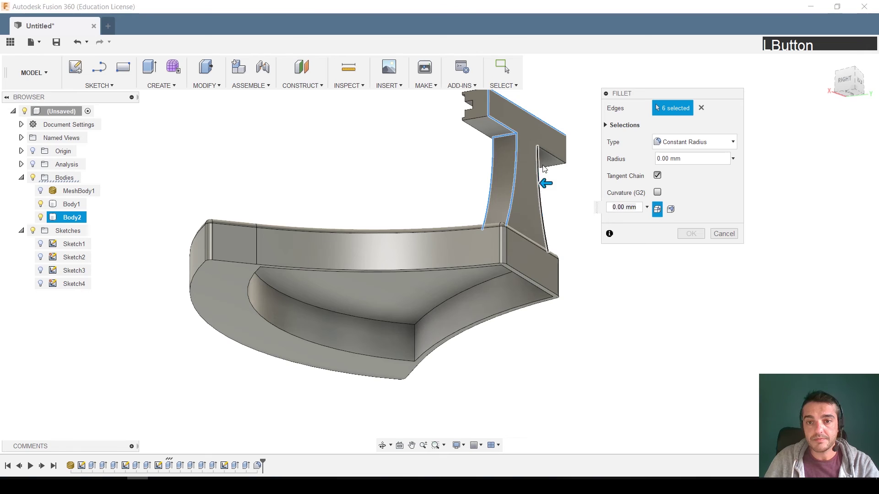
middle_click(541, 190)
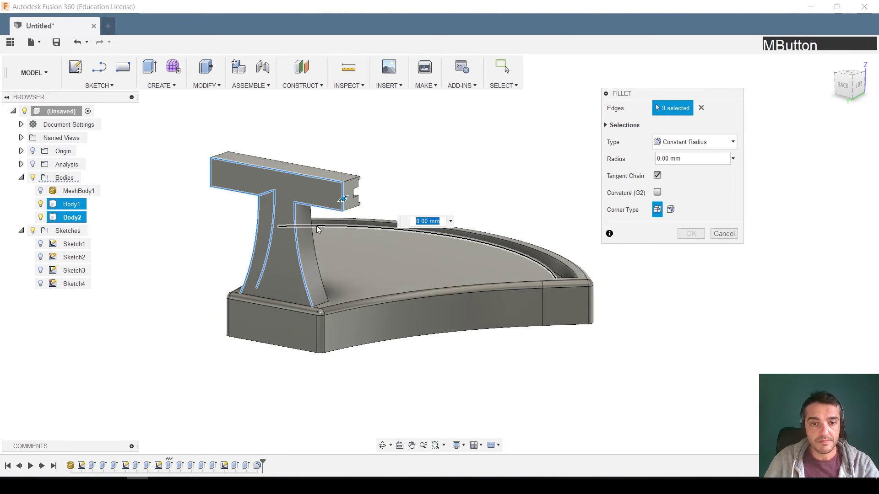
left_click(312, 230)
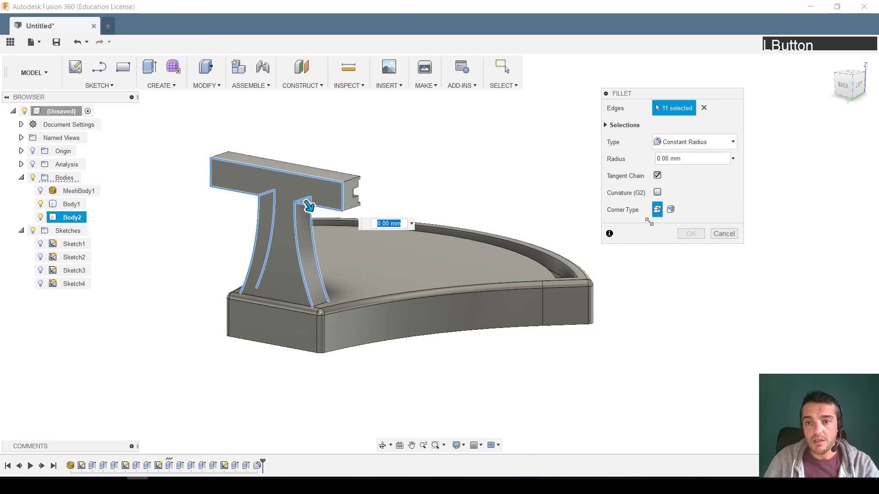
key("KP_2")
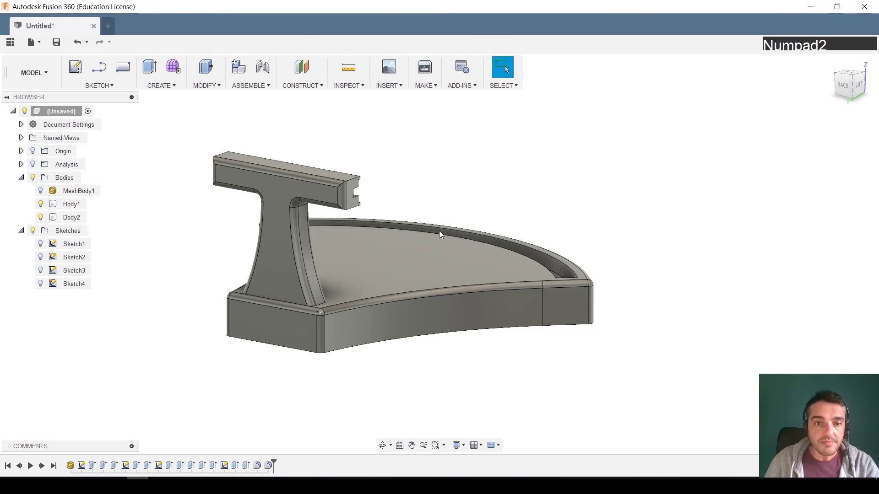
Turn MeshBody1 visible so the lithophane panel stands in the base's slot
middle_click(285, 220)
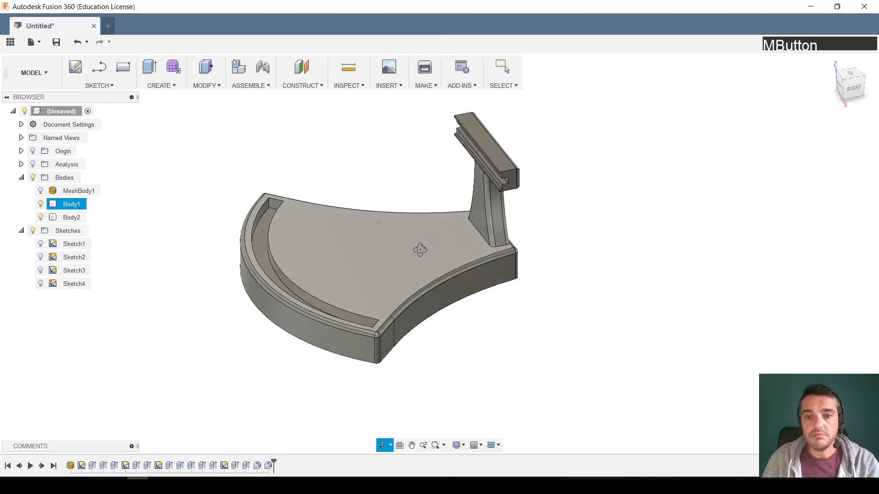
middle_click(502, 303)
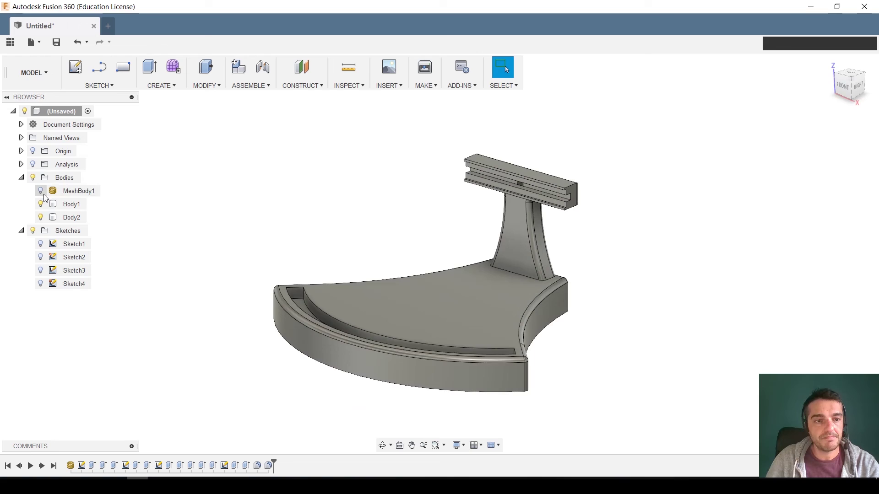
left_click(41, 193)
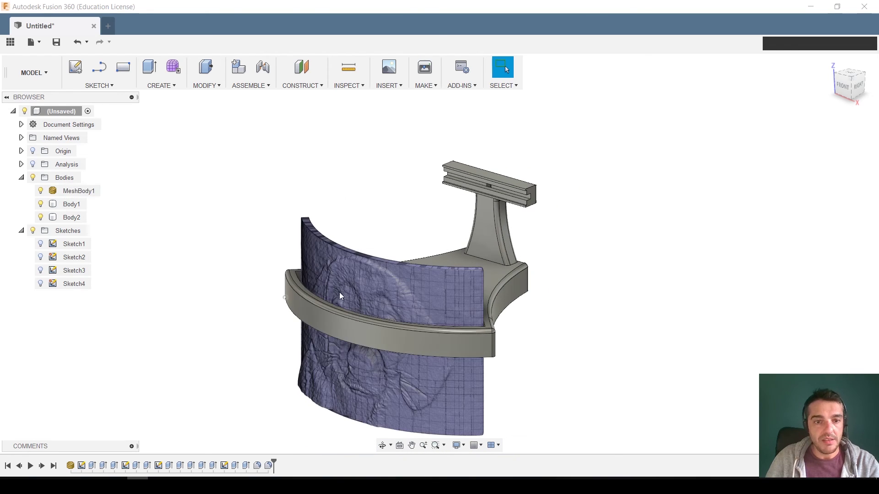
Move MeshBody1 up 50 mm in Z so its lower edge sits in the base's groove
left_click(364, 283)
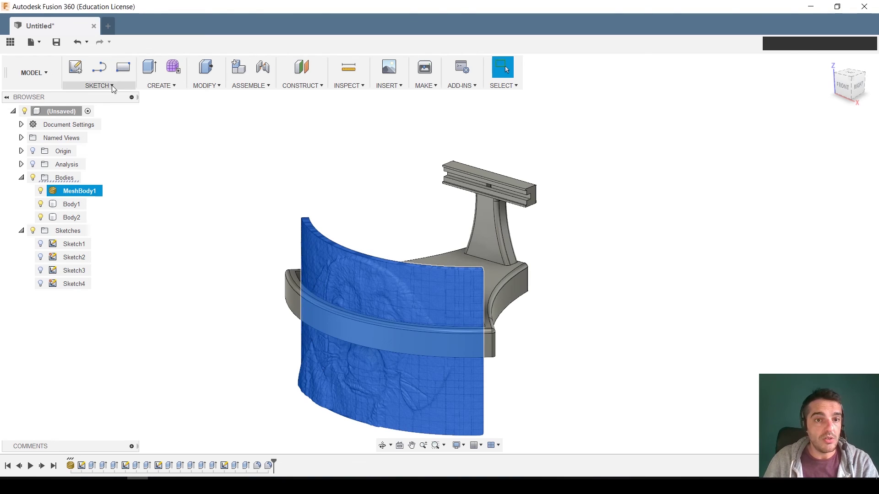
left_click(192, 90)
left_click(220, 255)
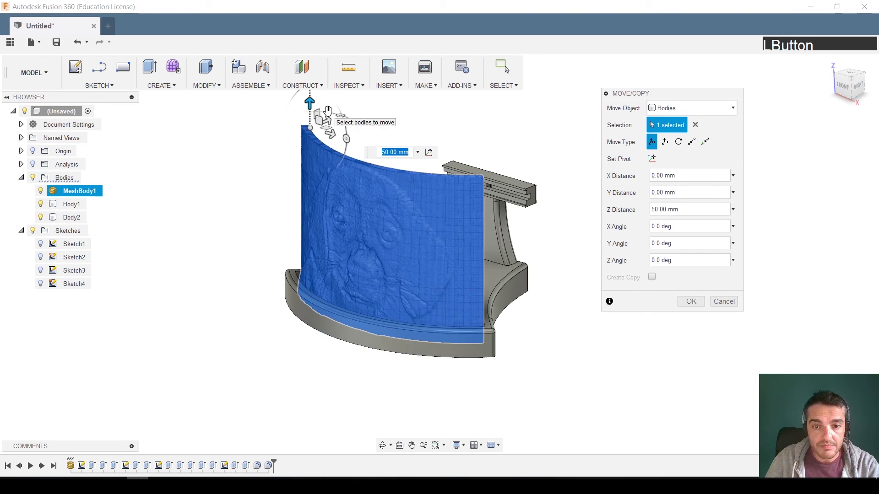
left_click(683, 302)
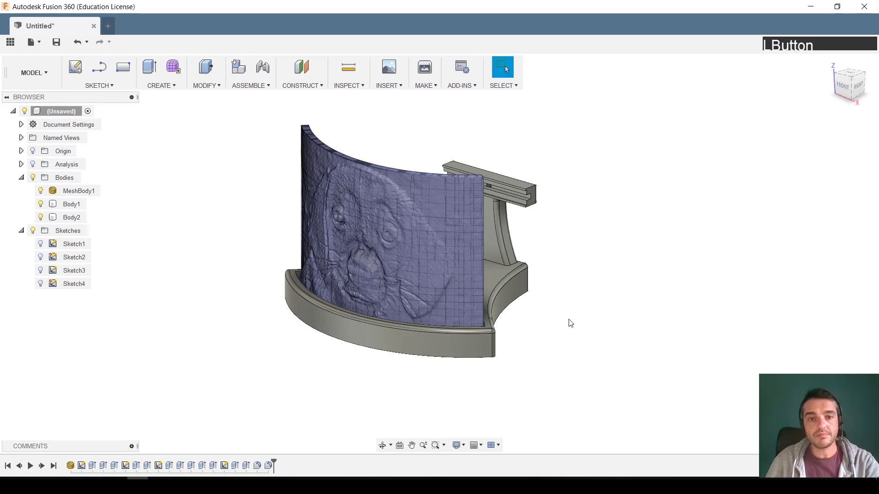
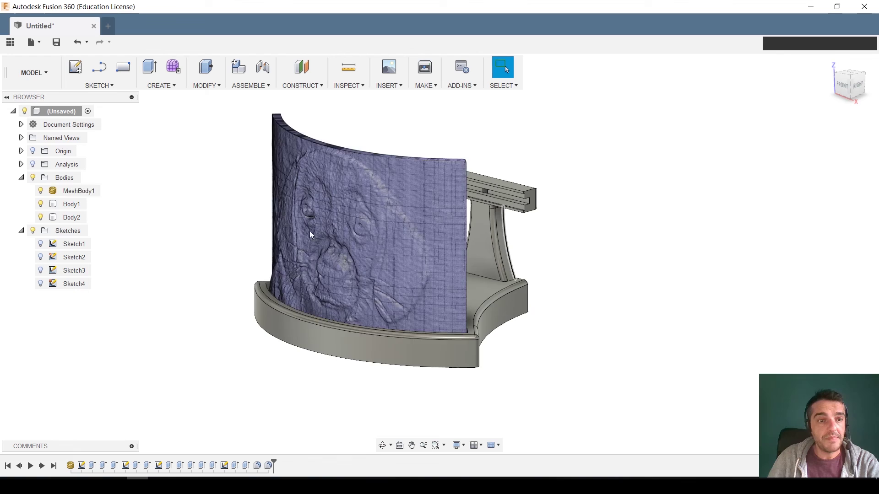
Save Body1 as a Binary, Medium-refinement STL named base
right_click(75, 208)
left_click(127, 315)
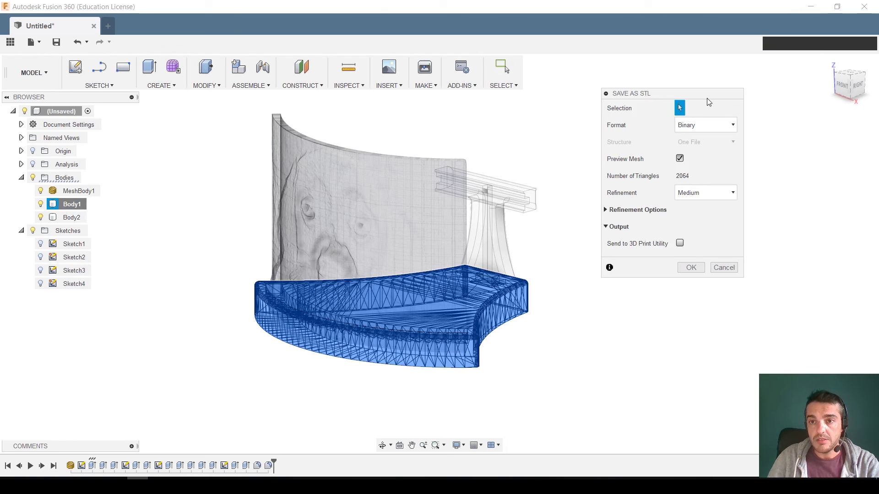
left_click(707, 100)
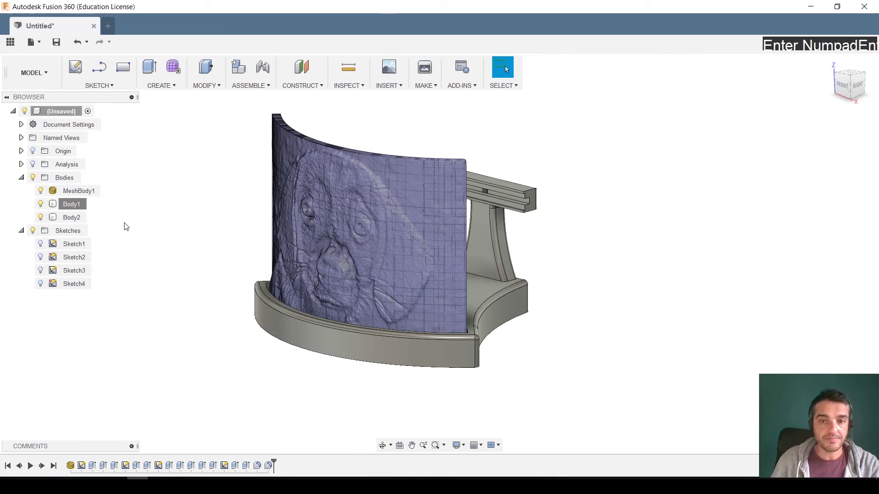
Export the T-shaped support body (Body2) as the STL file soporte_led
right_click(80, 220)
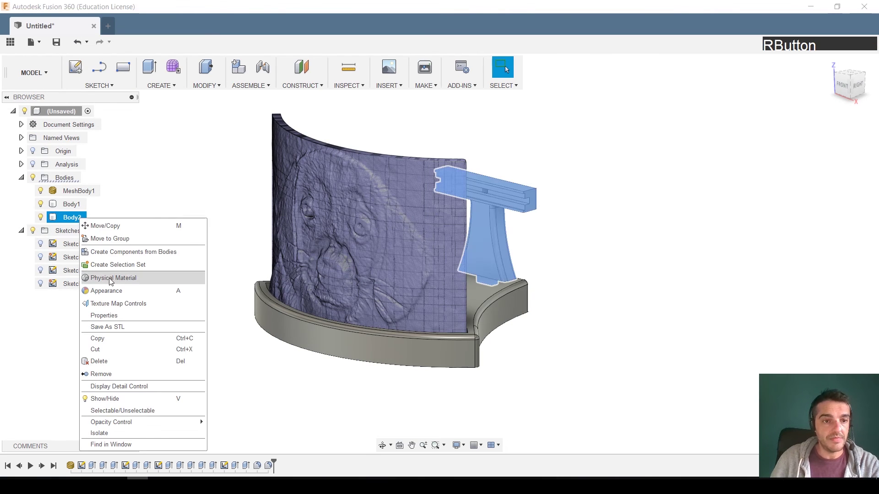
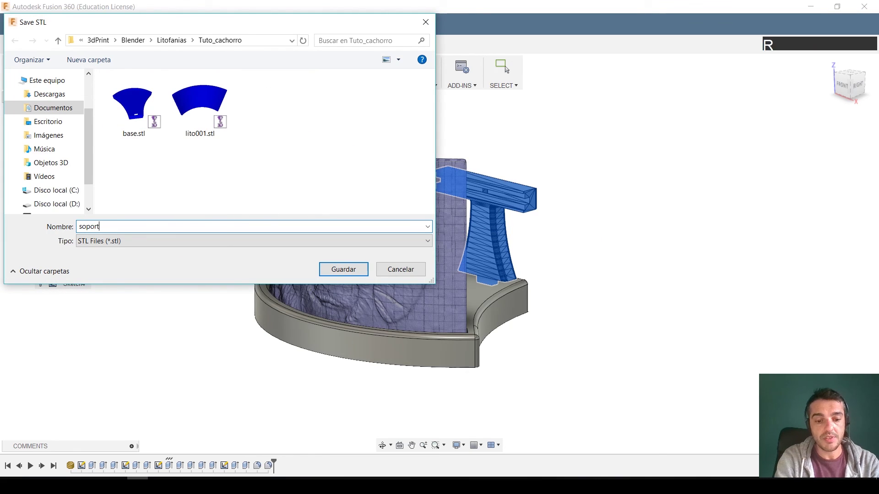
key("shift+-")
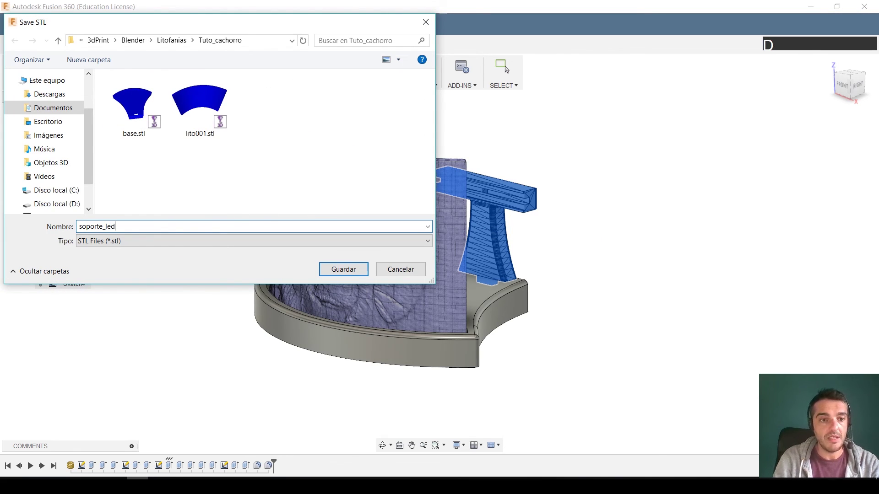
key("Return")
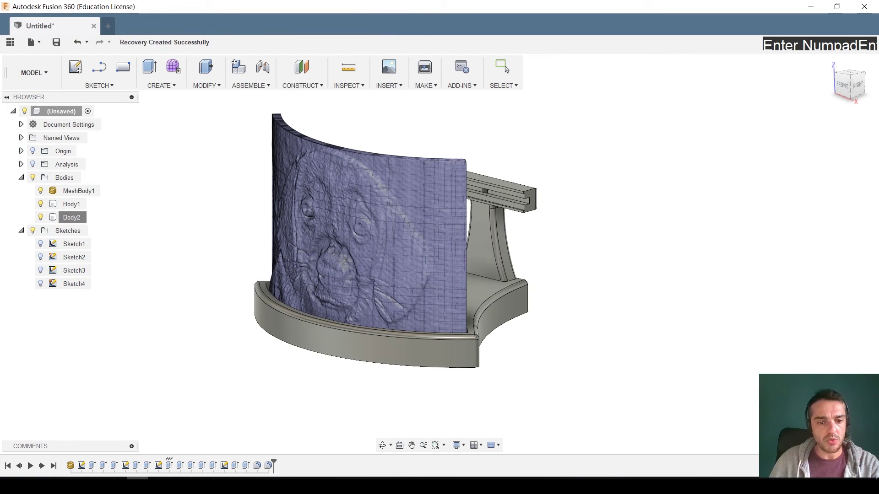
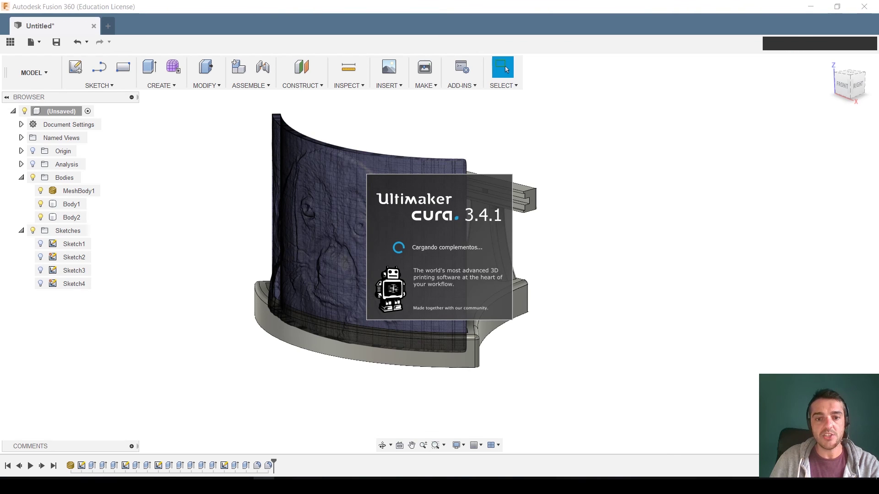
Load base.stl and soporte_led.stl from the Tuto_cachorro folder onto the Ender-3 plate
left_click(18, 78)
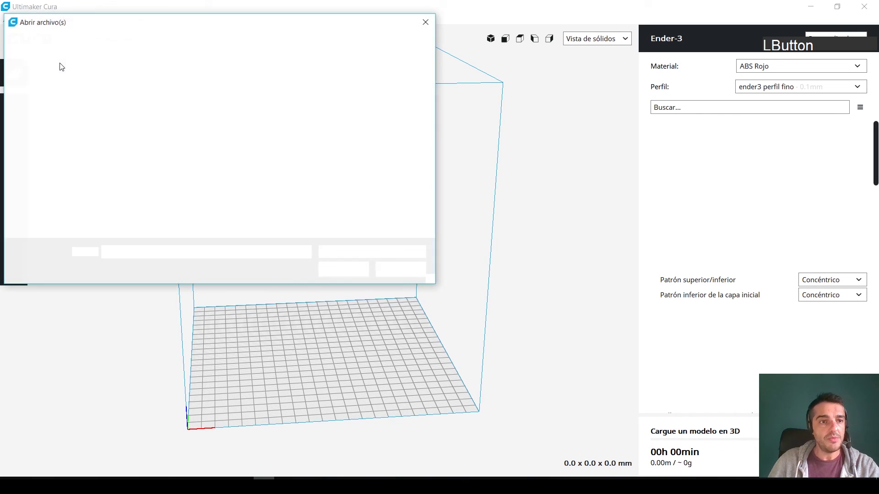
left_click(130, 103)
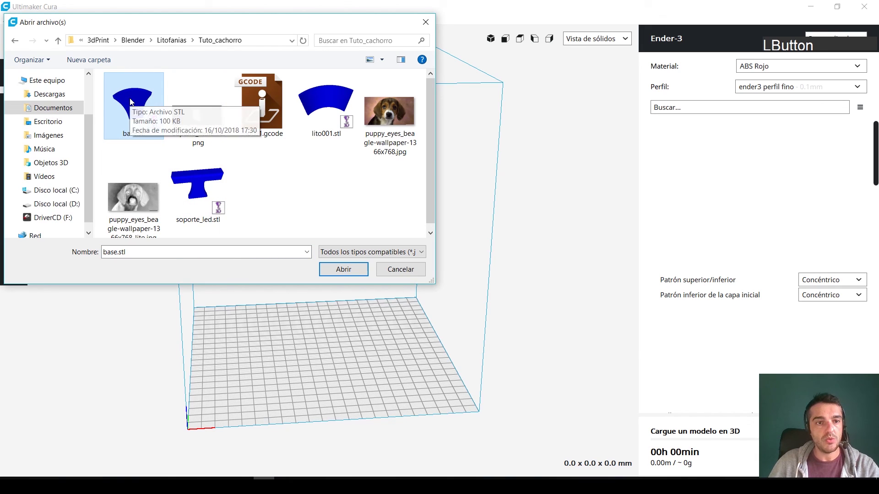
left_click(207, 184)
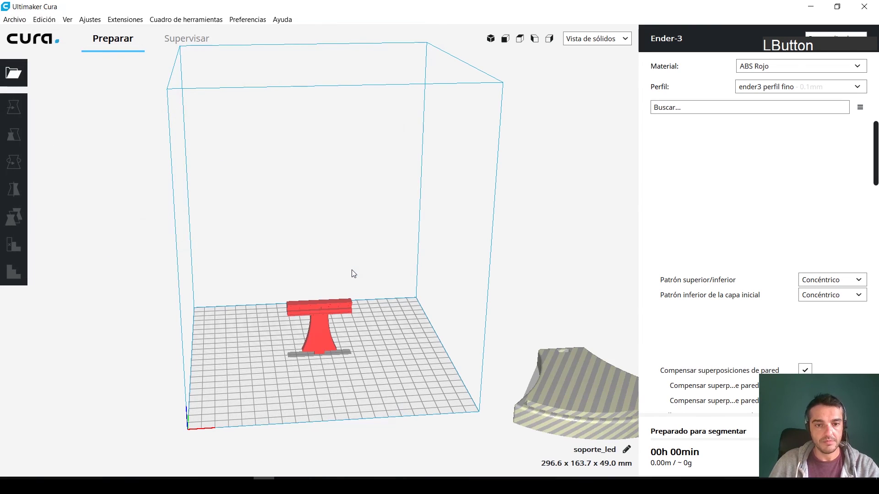
Auto-arrange all models via Edición > Organizar todos los modelos and inspect the plate
left_click(46, 26)
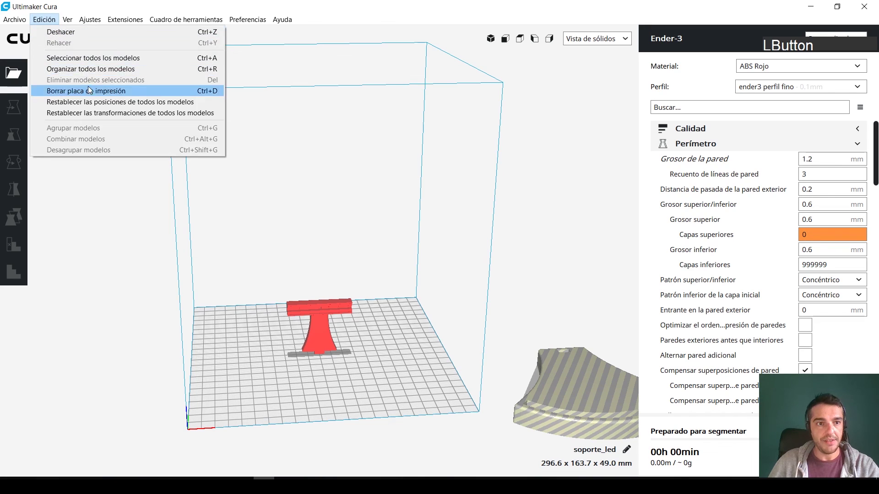
left_click(96, 73)
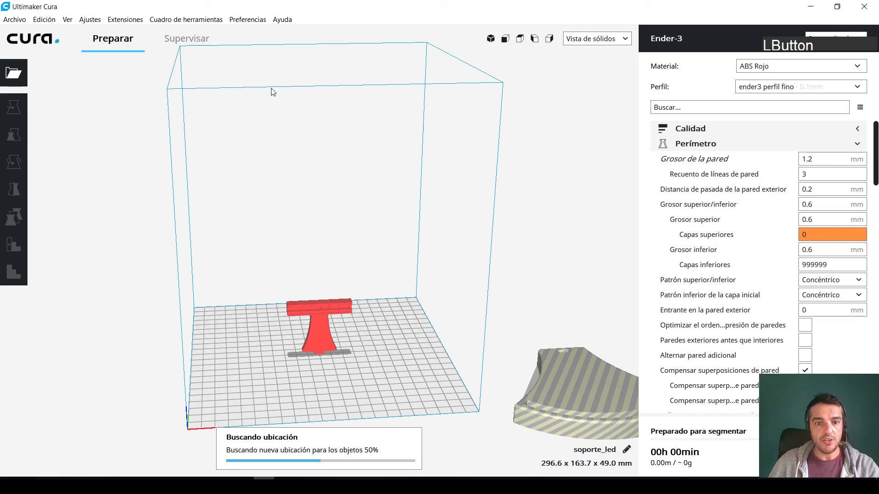
middle_click(324, 366)
right_click(363, 318)
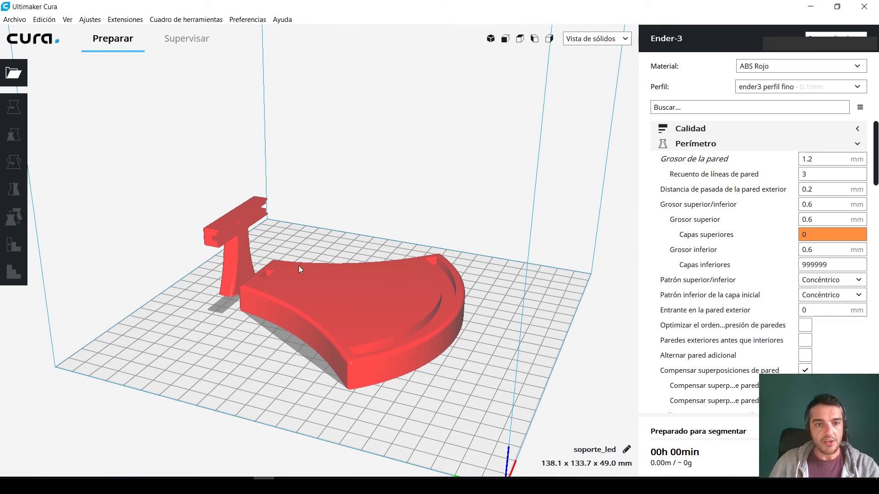
Rotate the curved base 180° and lay the T-shaped support flat using a selected face
left_click(359, 301)
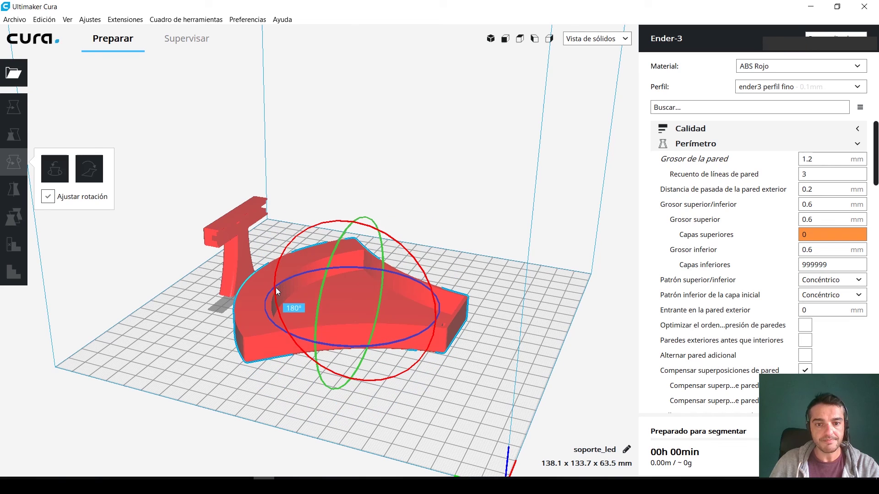
left_click(233, 232)
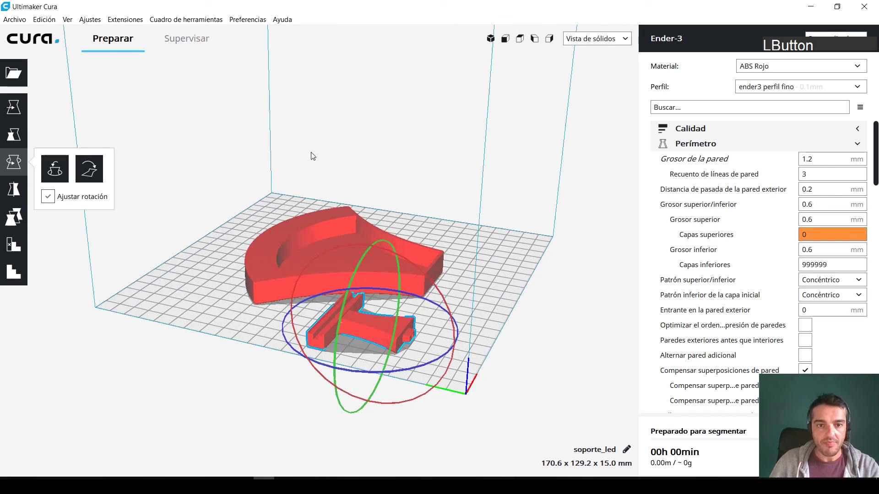
right_click(271, 187)
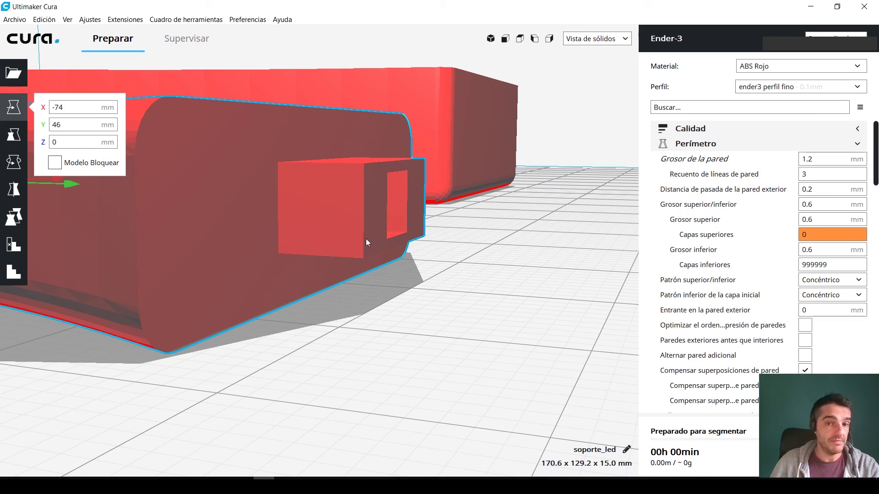
right_click(274, 234)
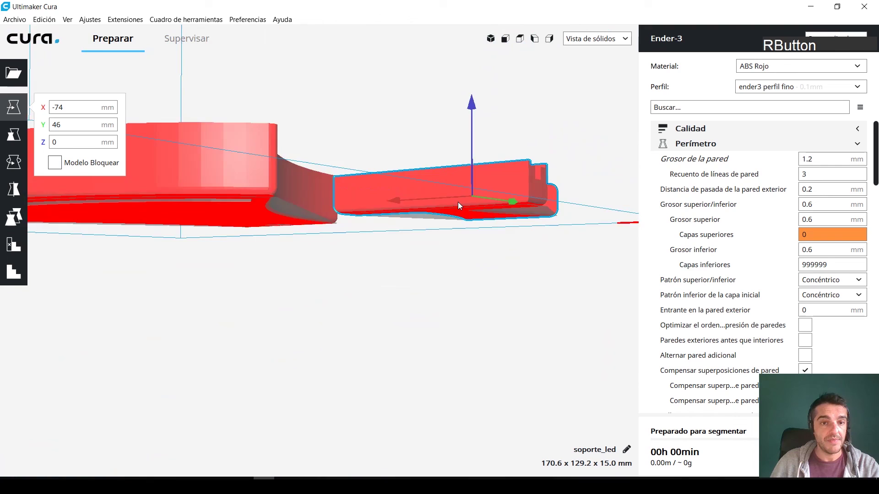
right_click(195, 173)
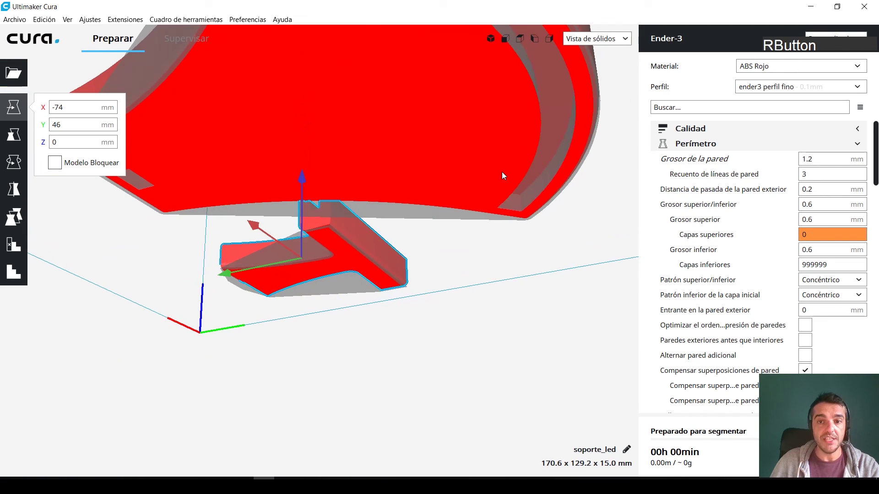
right_click(467, 152)
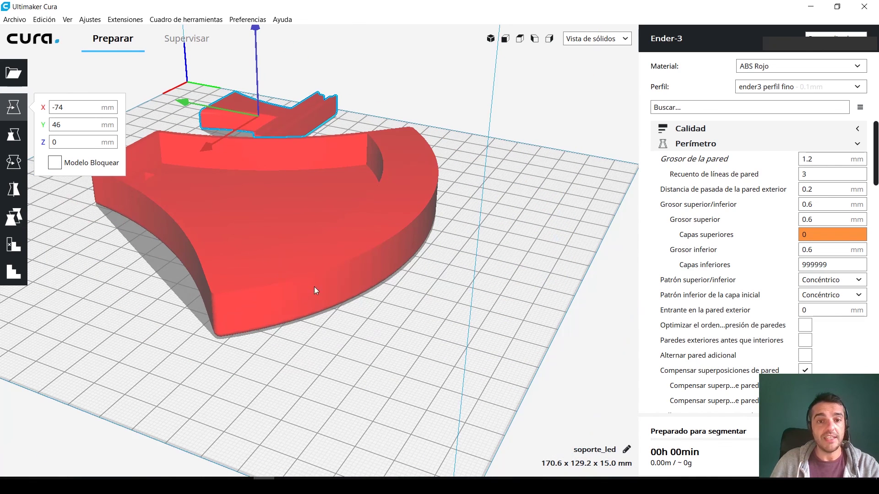
right_click(340, 309)
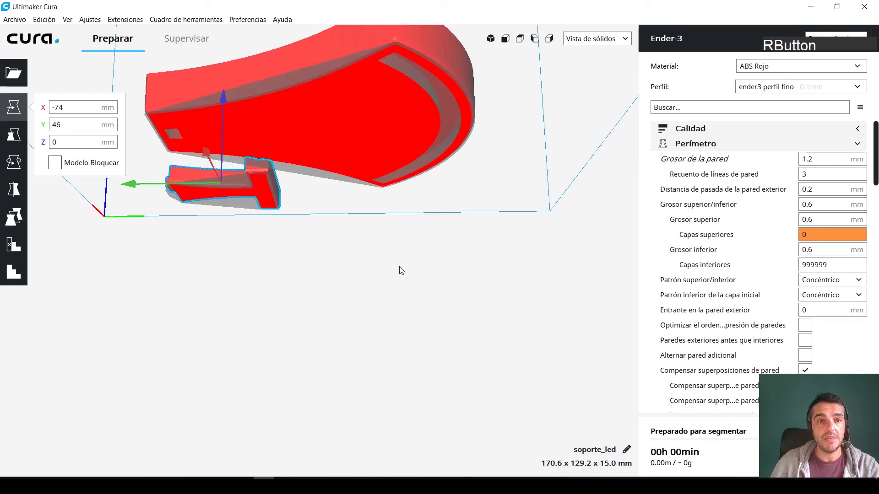